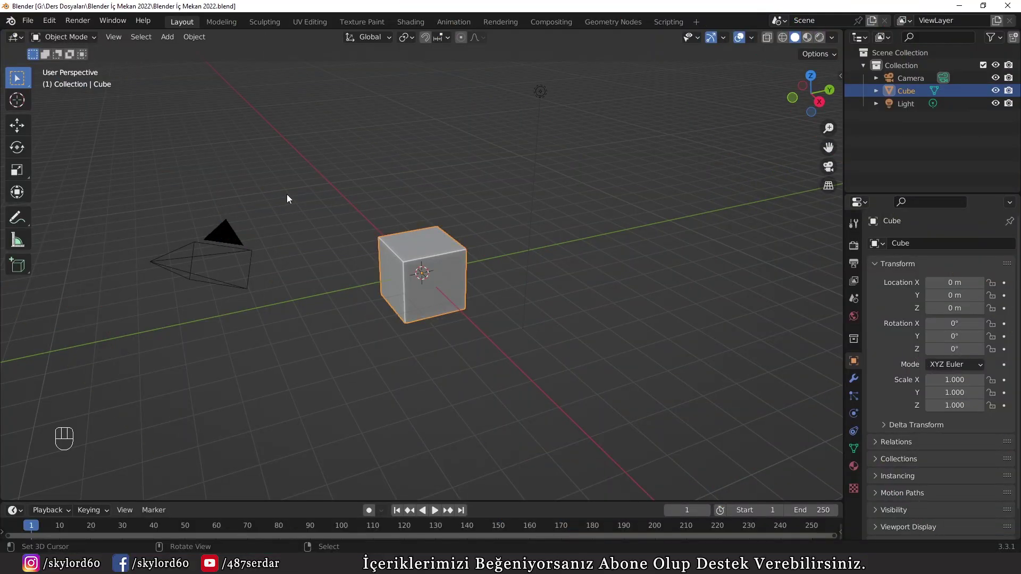
Step: Orbit around the default cube and bring it into Edit Mode
{"action": "left_click_drag", "start_coordinate": [383, 253], "coordinate": [436, 269]}
{"action": "key", "text": "Tab"}
{"action": "right_click", "coordinate": [425, 254]}
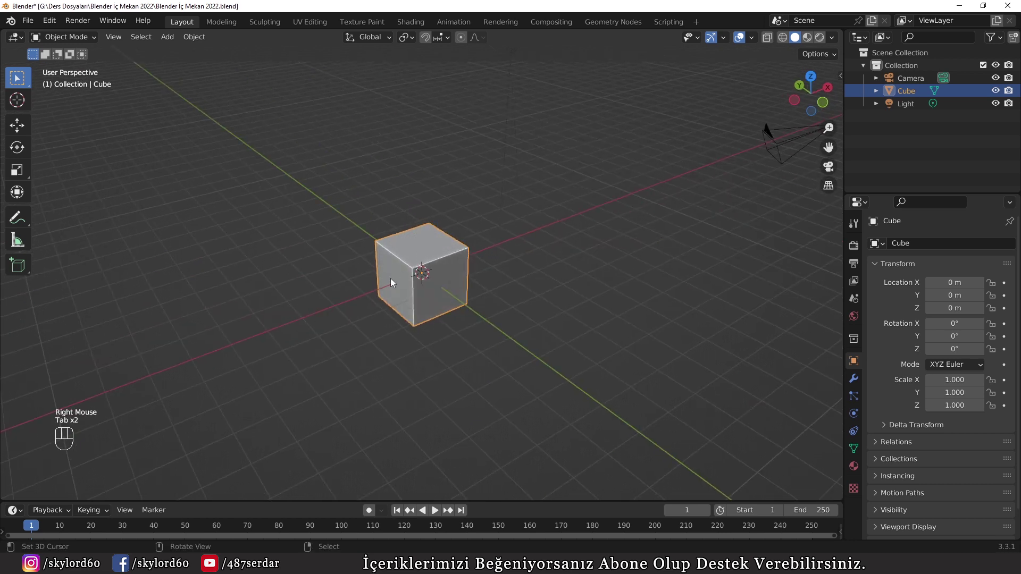
{"action": "key", "text": "Tab"}
Step: Enable Edge Length in the Measurement overlays so each edge reads 2 m, and zoom in
{"action": "key", "text": "n"}
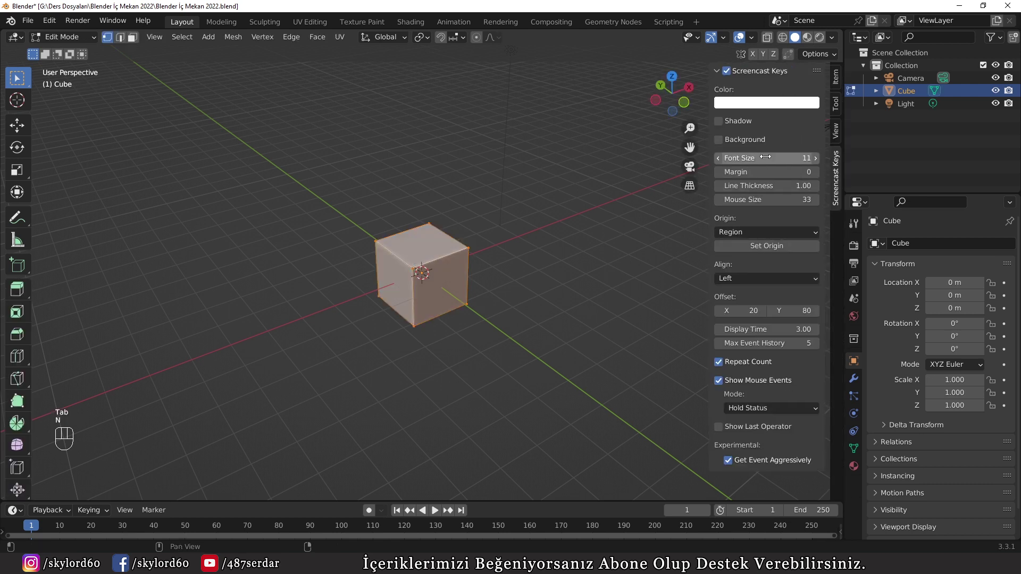
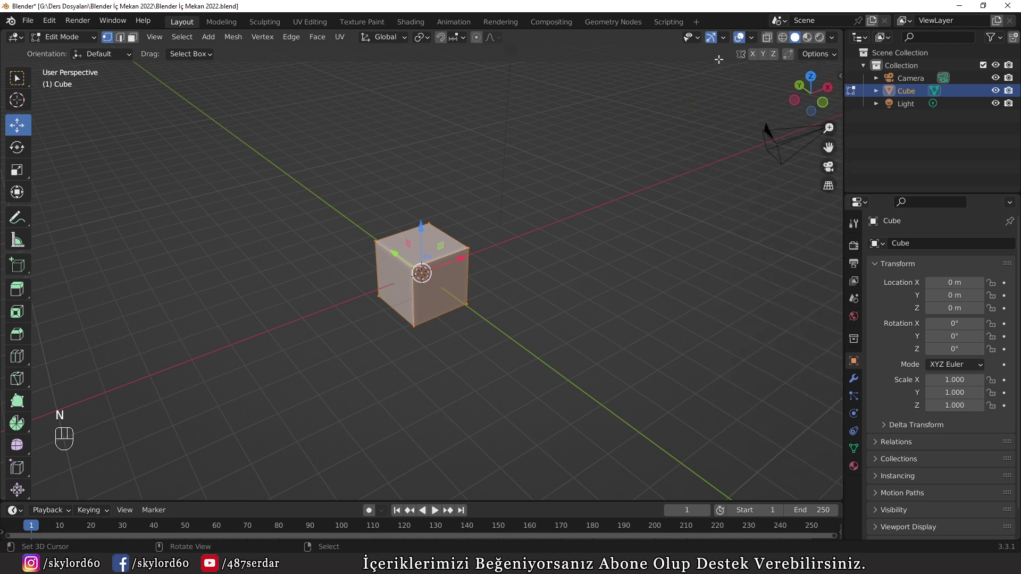
{"action": "key", "text": "t"}
{"action": "left_click_drag", "start_coordinate": [753, 39], "coordinate": [367, 279]}
{"action": "scroll", "scroll_direction": "up", "scroll_amount": 3}
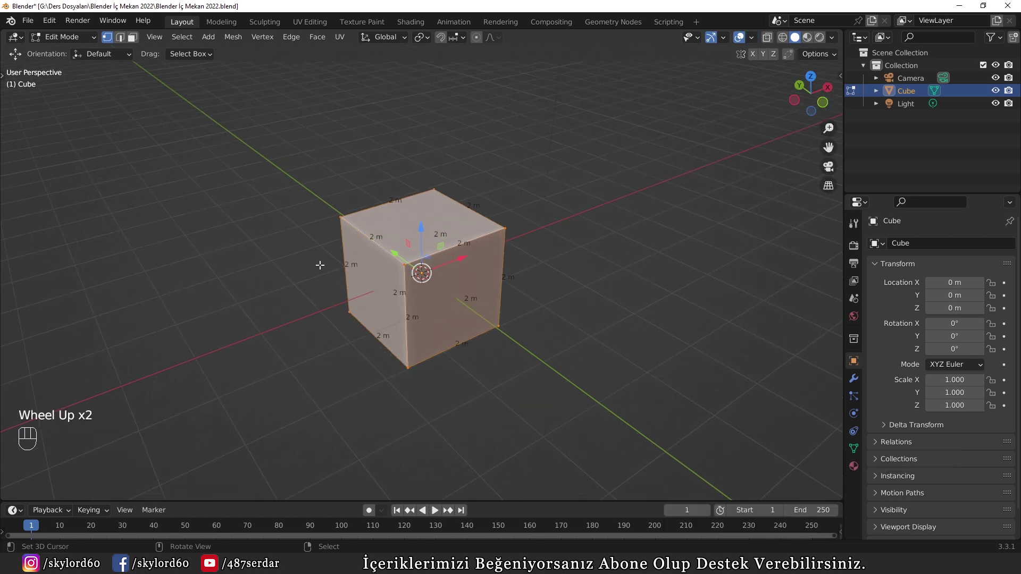
{"action": "scroll", "scroll_direction": "up", "scroll_amount": 3}
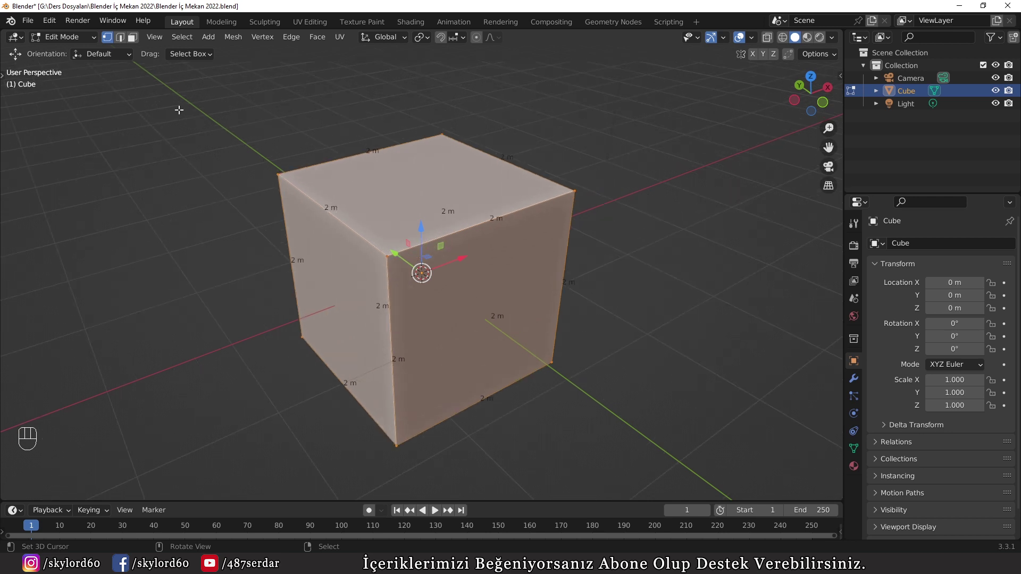
Step: Set the scene Length unit to Centimeters so edges read 200 cm, and raise the cube vertically
{"action": "left_click_drag", "start_coordinate": [54, 25], "coordinate": [87, 190]}
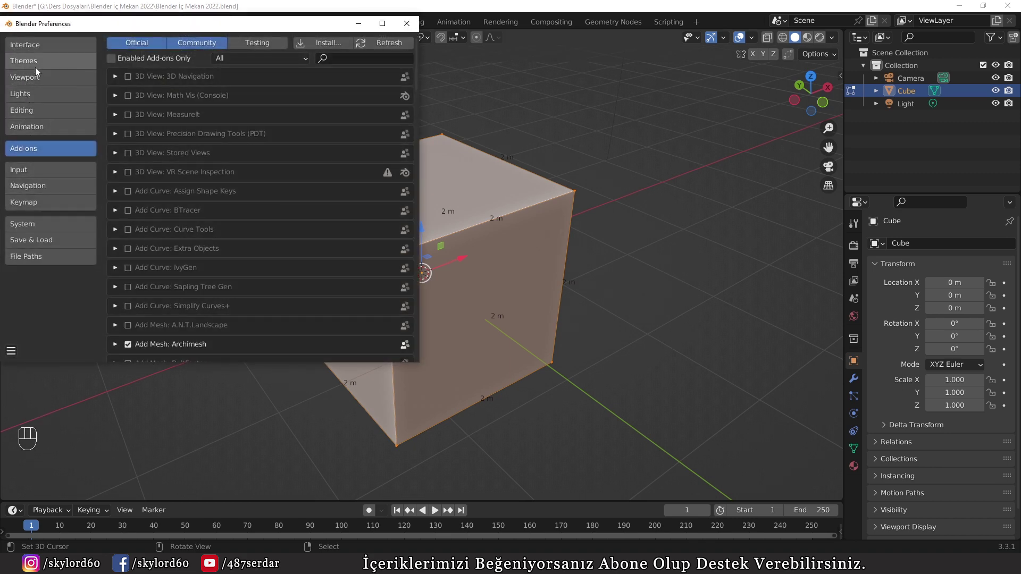
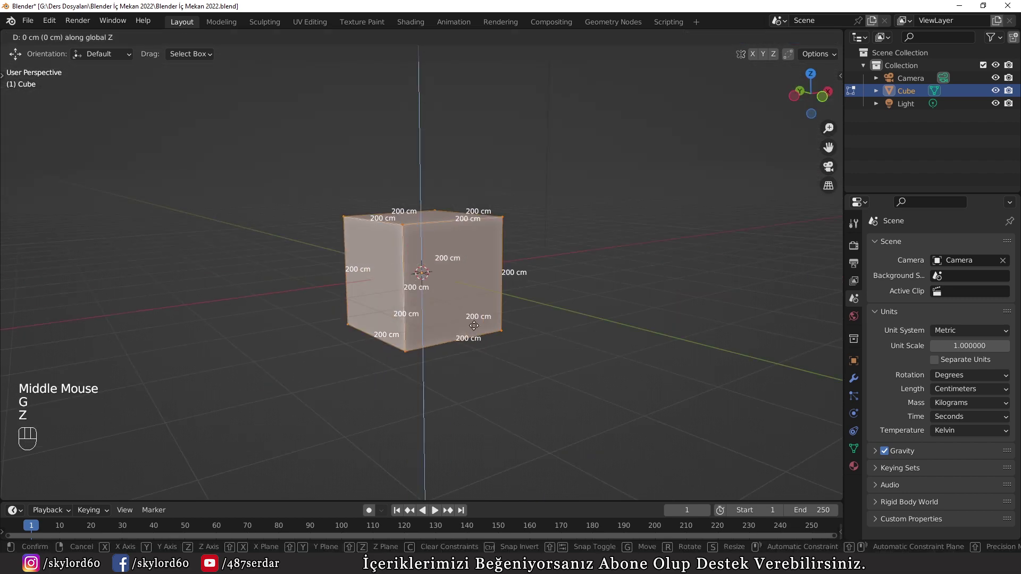
{"action": "key", "text": "KP_1"}
{"action": "key", "text": "KP_0"}
{"action": "key", "text": "KP_Enter"}
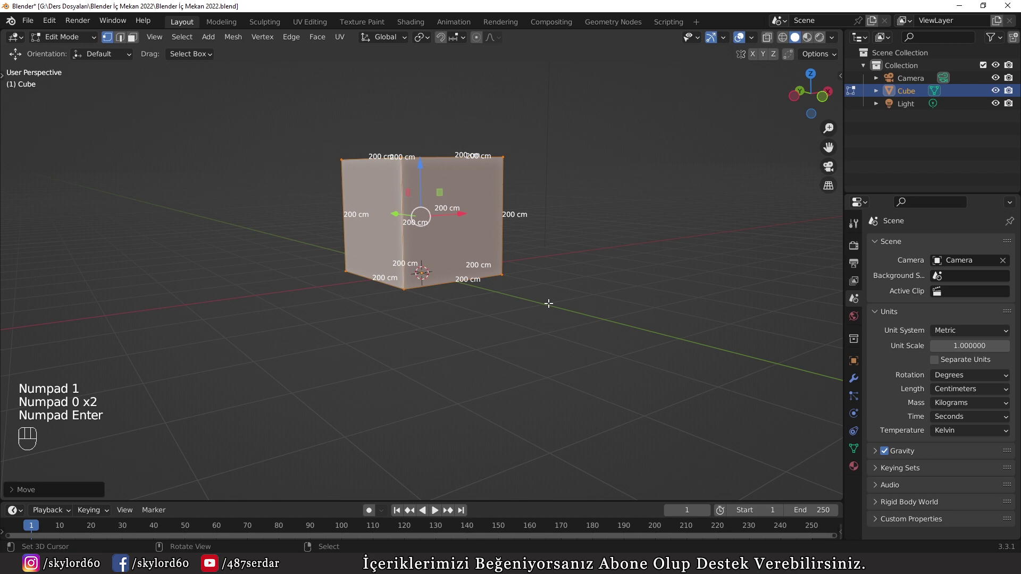
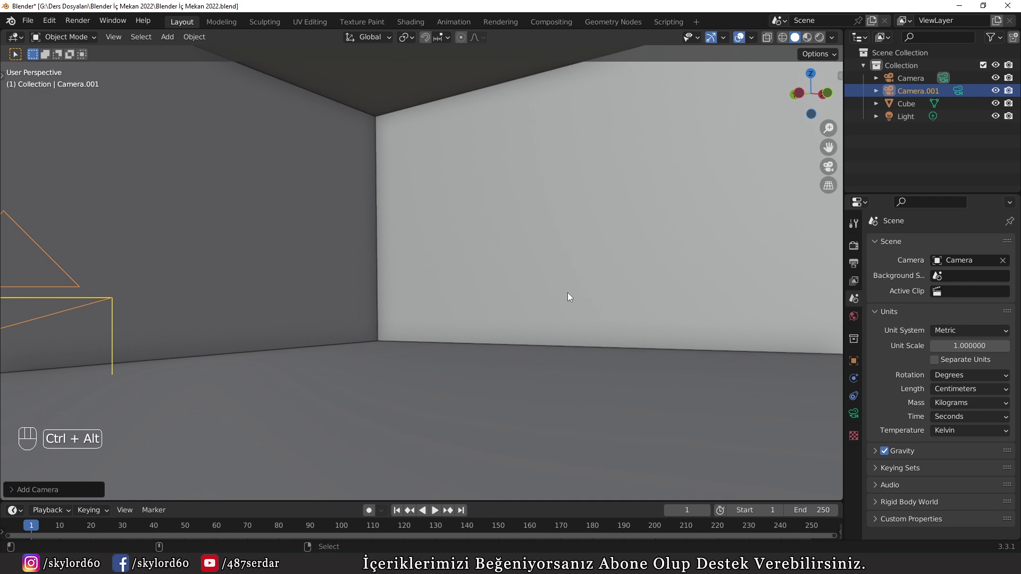
Step: Align the camera to the view inside the room and look around with see-through shading
{"action": "key", "text": "ctrl+alt+KP_0"}
{"action": "left_click_drag", "start_coordinate": [482, 292], "coordinate": [472, 306]}
{"action": "scroll", "scroll_direction": "down", "scroll_amount": 3}
{"action": "key", "text": "z"}
{"action": "middle_click", "coordinate": [287, 327]}
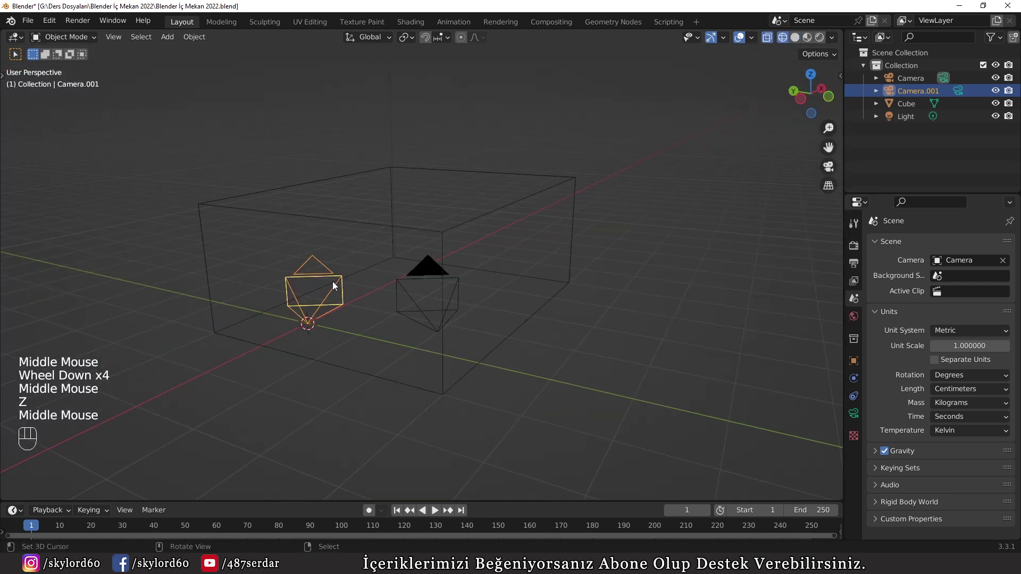
Step: Delete the duplicate camera and view the room interior through the scene camera
{"action": "left_click_drag", "start_coordinate": [338, 287], "coordinate": [327, 303]}
{"action": "right_click", "coordinate": [327, 304]}
{"action": "key", "text": "x"}
{"action": "left_click_drag", "start_coordinate": [391, 303], "coordinate": [381, 285]}
{"action": "middle_click", "coordinate": [390, 303]}
{"action": "right_click", "coordinate": [381, 286]}
{"action": "key", "text": "KP_0"}
{"action": "key", "text": "z"}
{"action": "scroll", "scroll_direction": "up", "scroll_amount": 3}
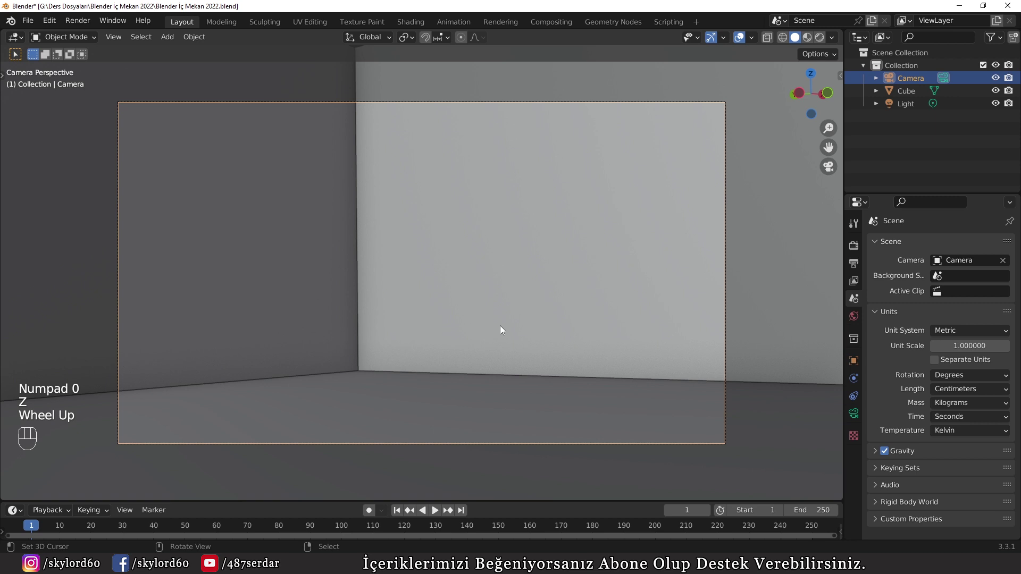
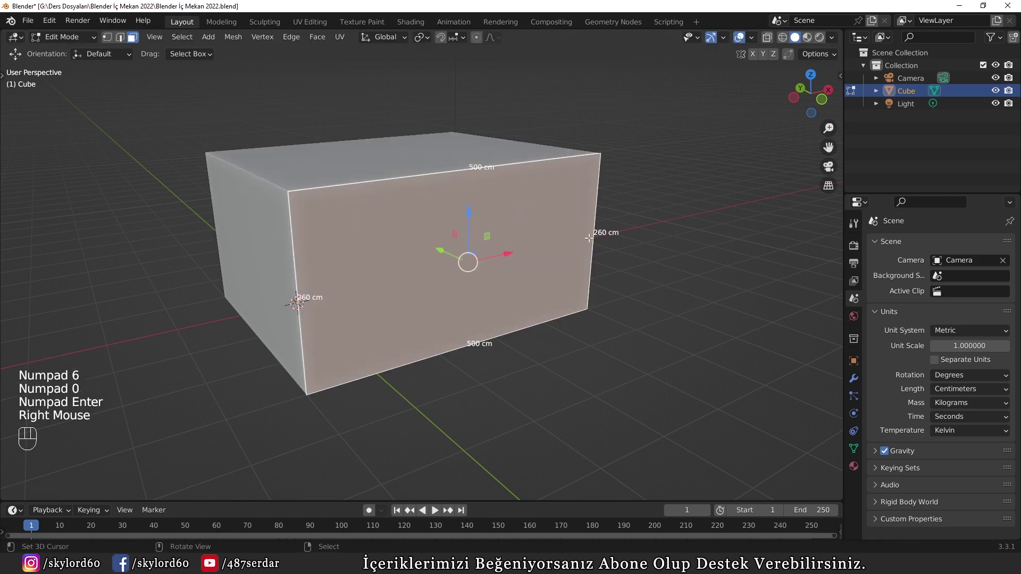
Step: Orbit inside the room and review the Snap To target options for placing the camera
{"action": "left_click_drag", "start_coordinate": [405, 219], "coordinate": [449, 209]}
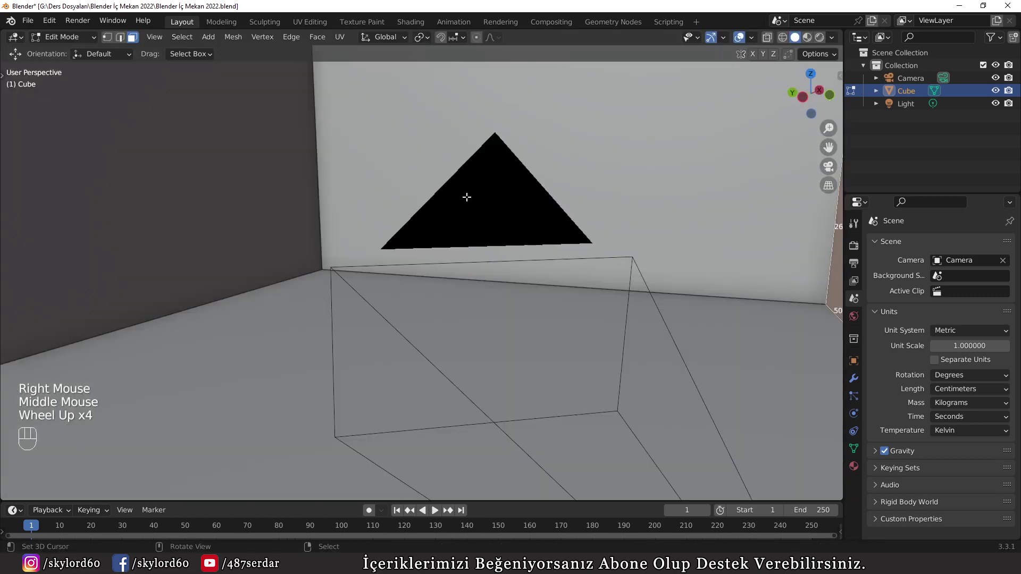
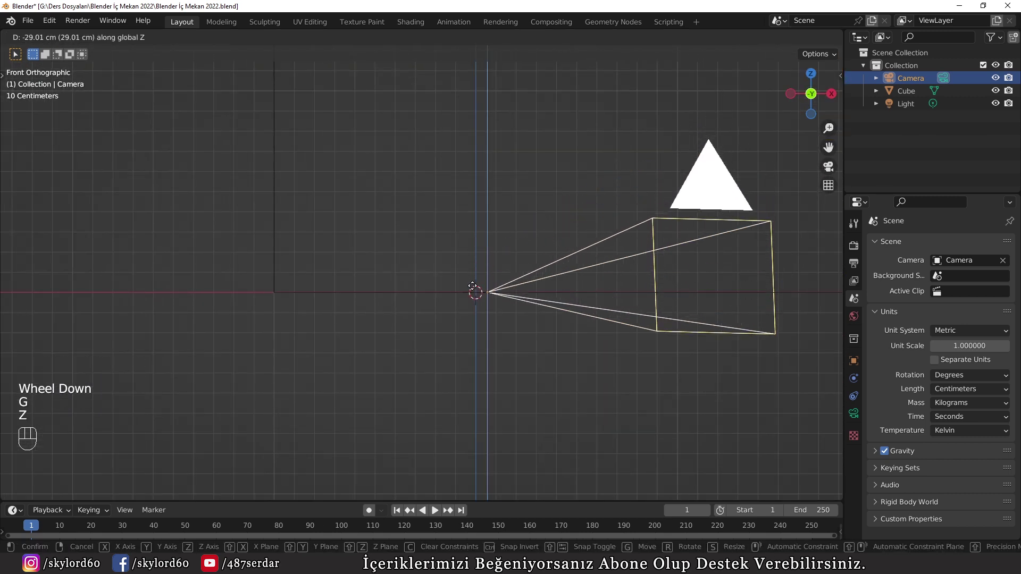
{"action": "left_click", "coordinate": [475, 290]}
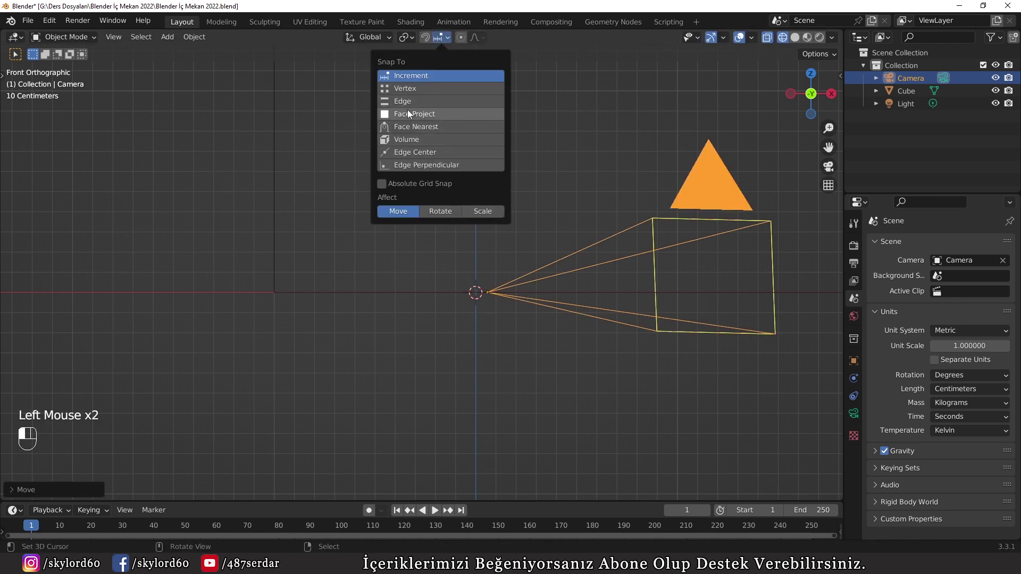
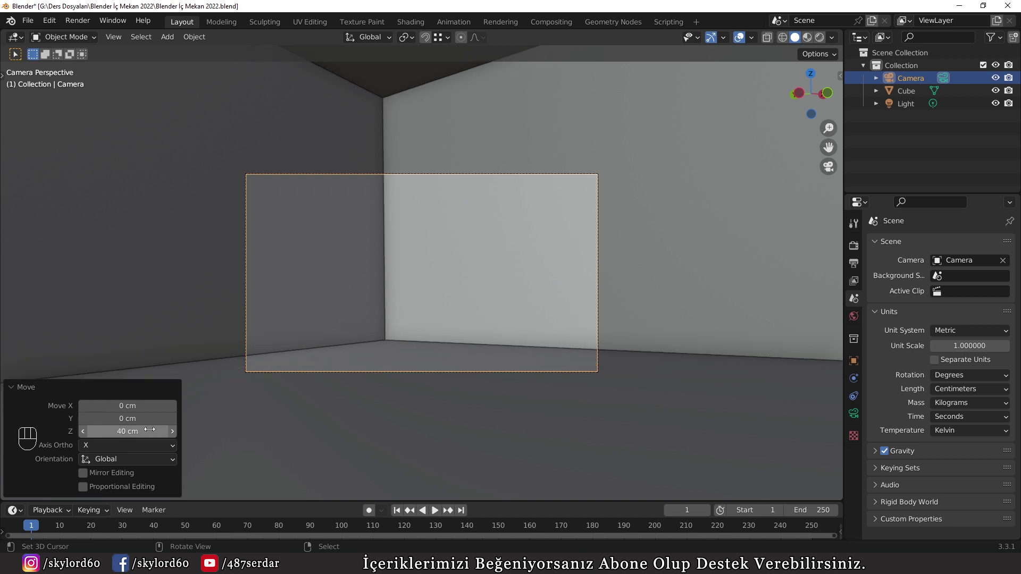
Step: Set the focal length to 32.5 mm, raise the camera along Z and switch to top orthographic view
{"action": "left_click", "coordinate": [38, 388]}
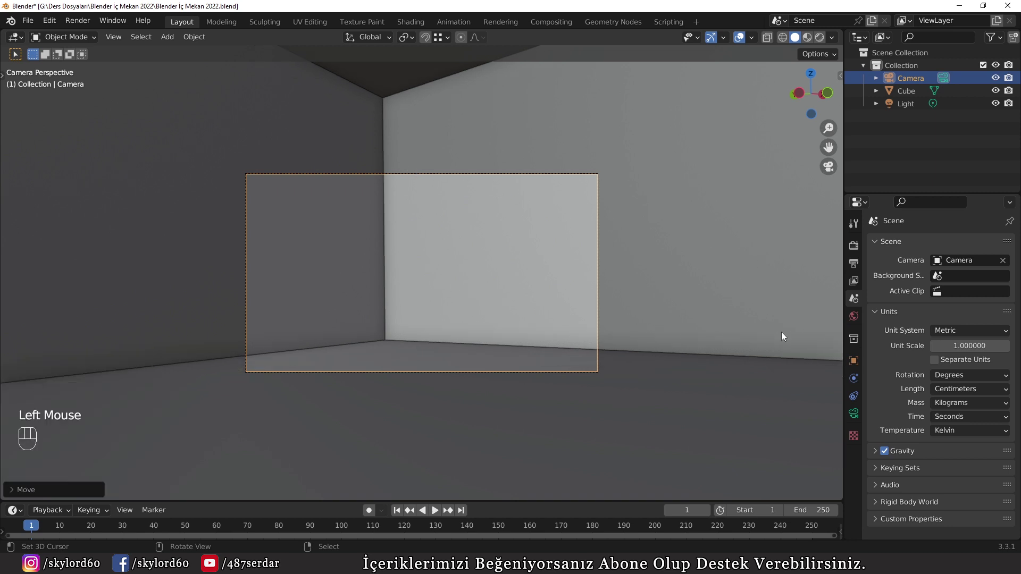
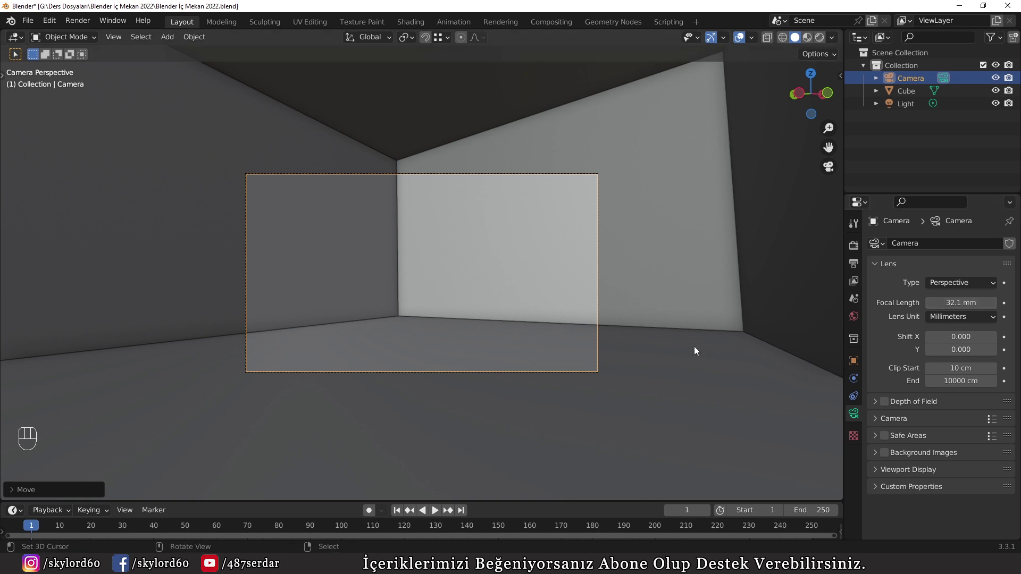
{"action": "key", "text": "z"}
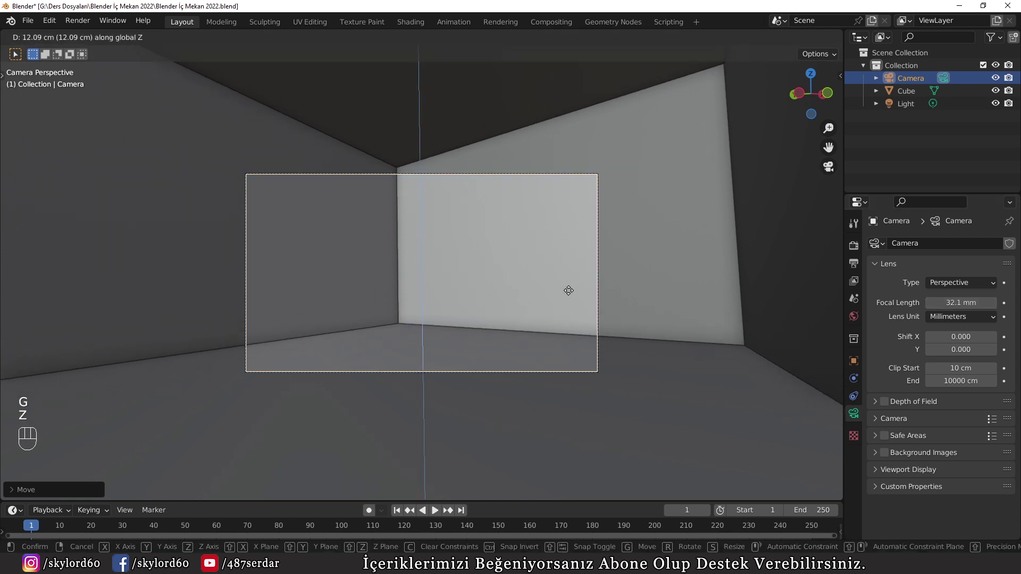
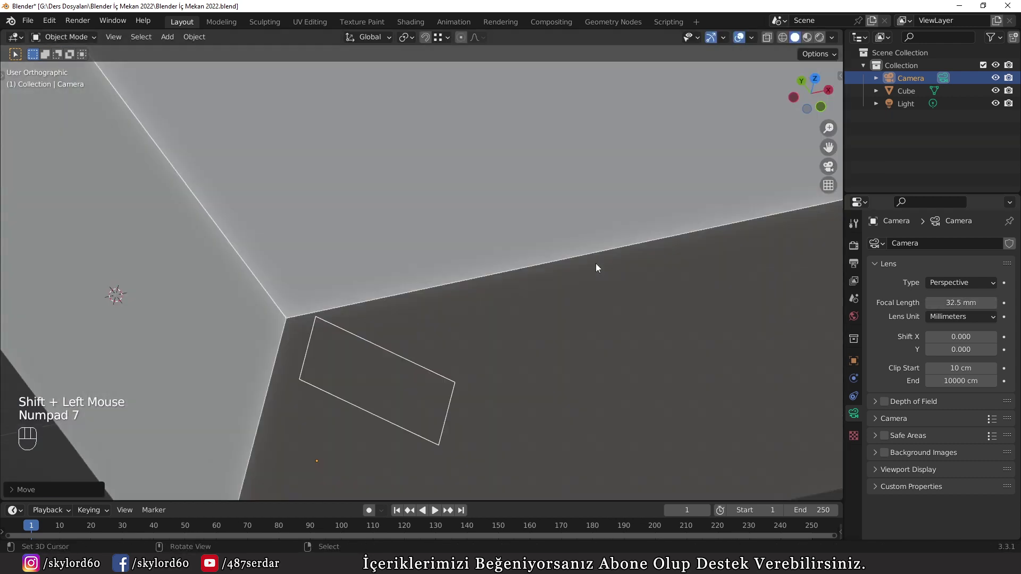
{"action": "key", "text": "z"}
{"action": "scroll", "scroll_direction": "down", "scroll_amount": 3}
{"action": "left_click_drag", "start_coordinate": [384, 324], "coordinate": [583, 219]}
Step: Shift the camera sideways in top view so the camera frames the back wall with both side walls
{"action": "key", "text": "g"}
{"action": "left_click", "coordinate": [488, 276]}
{"action": "key", "text": "KP_0"}
{"action": "key", "text": "z"}
{"action": "scroll", "scroll_direction": "up", "scroll_amount": 3}
{"action": "scroll", "scroll_direction": "up", "scroll_amount": 3}
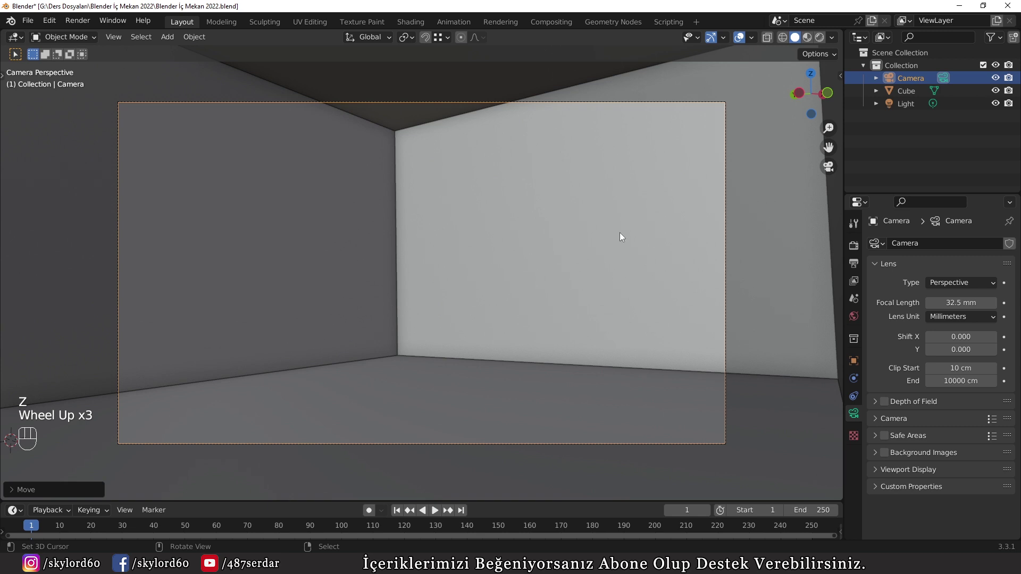
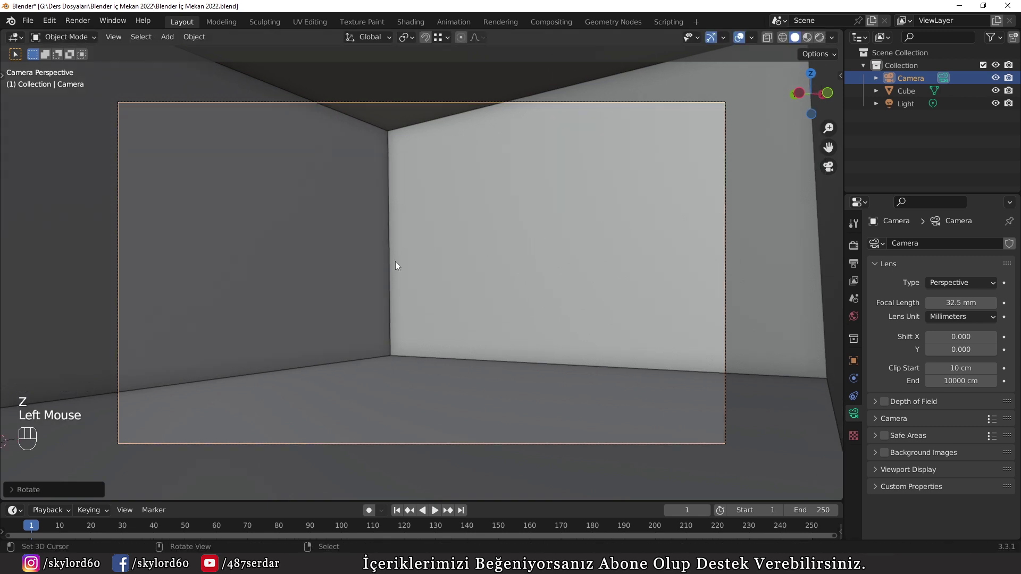
{"action": "right_click", "coordinate": [399, 266]}
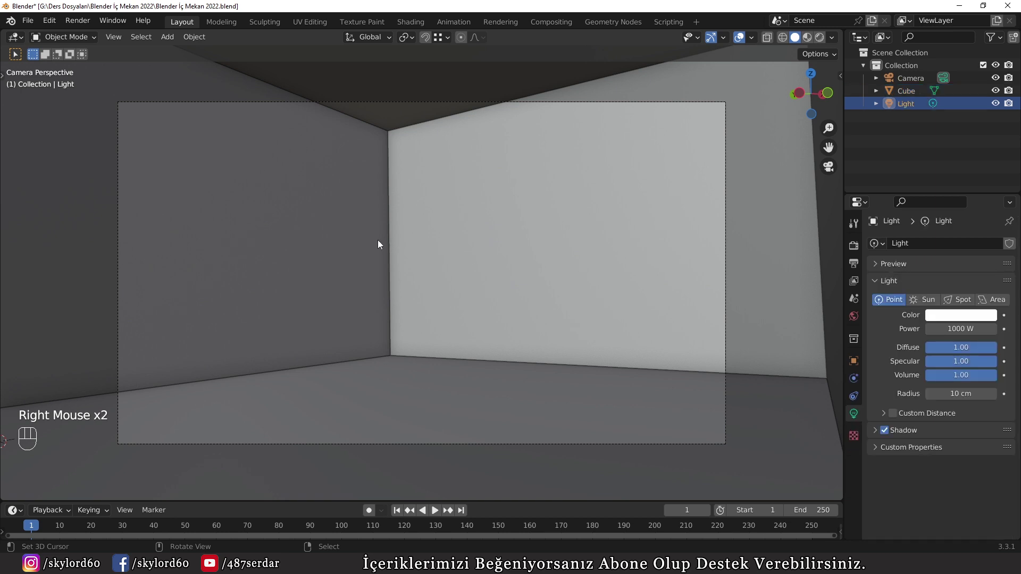
Step: Add a loop cut around the walls and move it 15 cm up along Z above the floor
{"action": "key", "text": "Tab"}
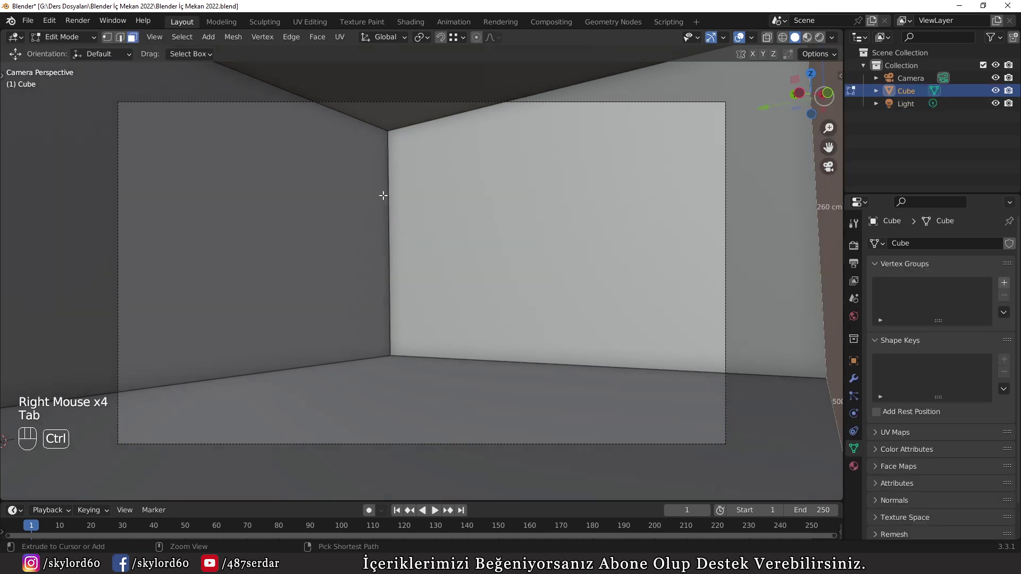
{"action": "key", "text": "ctrl+r"}
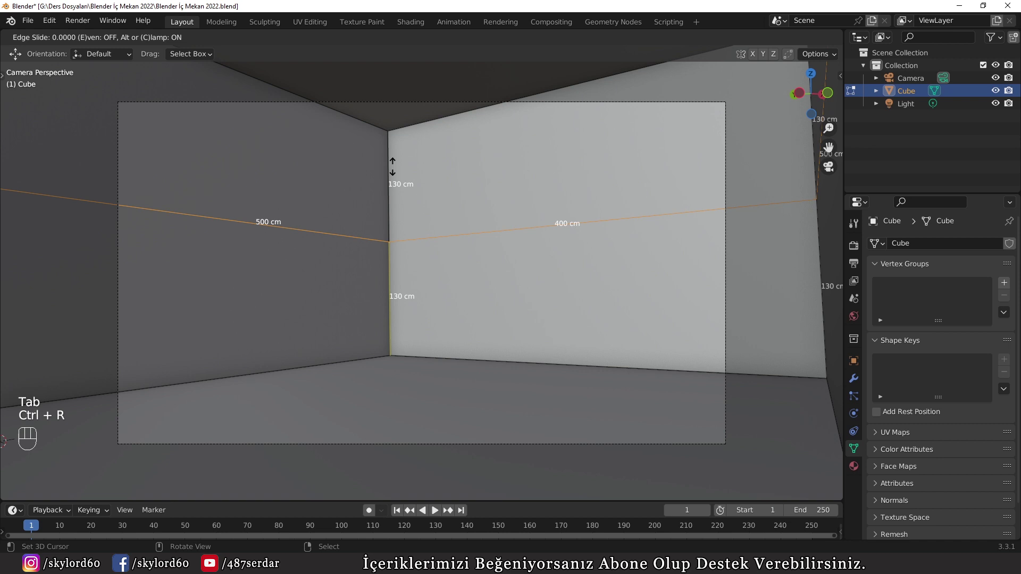
{"action": "key", "text": "g"}
{"action": "key", "text": "z"}
{"action": "key", "text": "KP_1"}
{"action": "key", "text": "KP_5"}
{"action": "key", "text": "KP_Enter"}
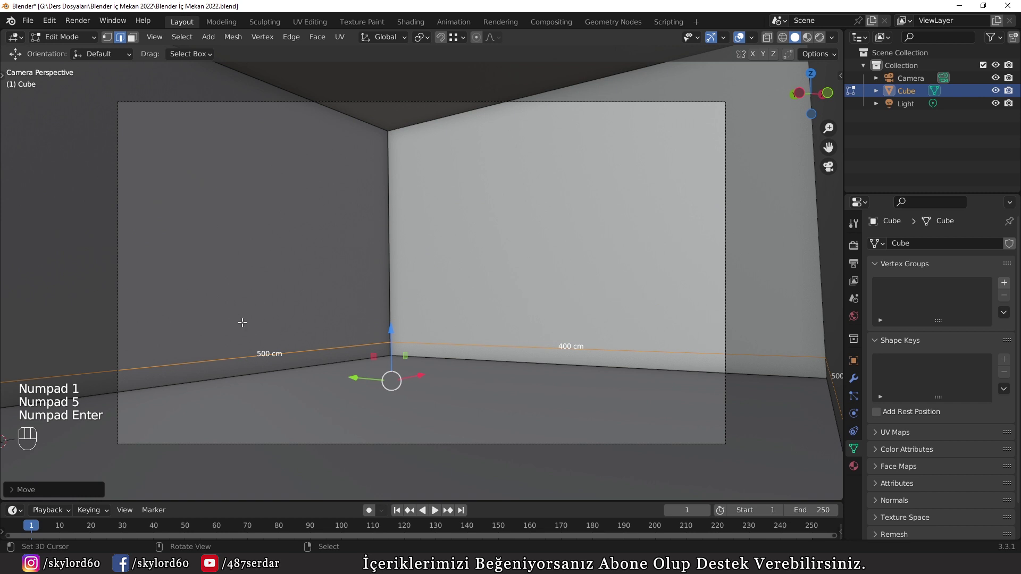
Step: Add a second edge loop near the floor, offset by -30
{"action": "key", "text": "ctrl+r"}
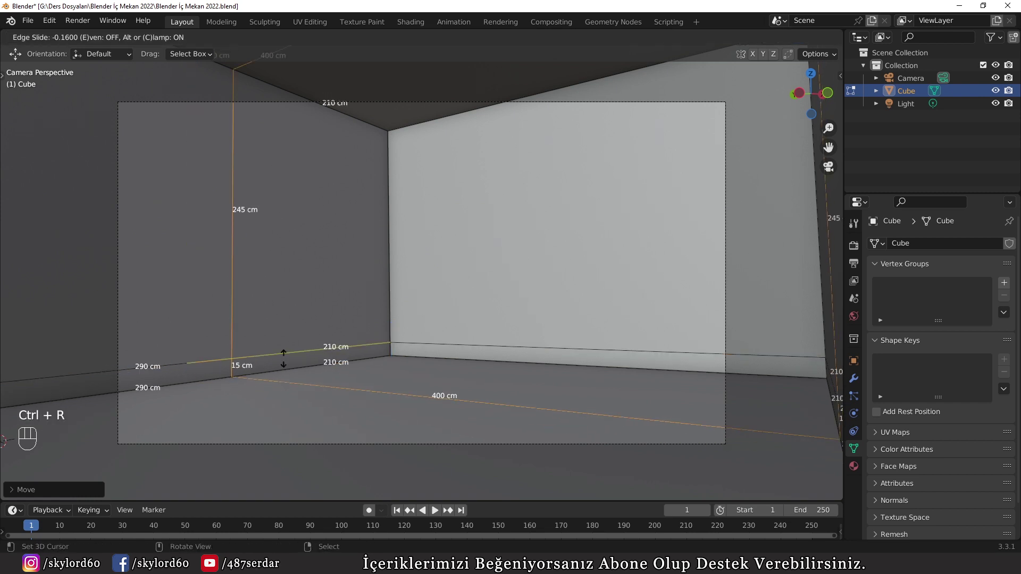
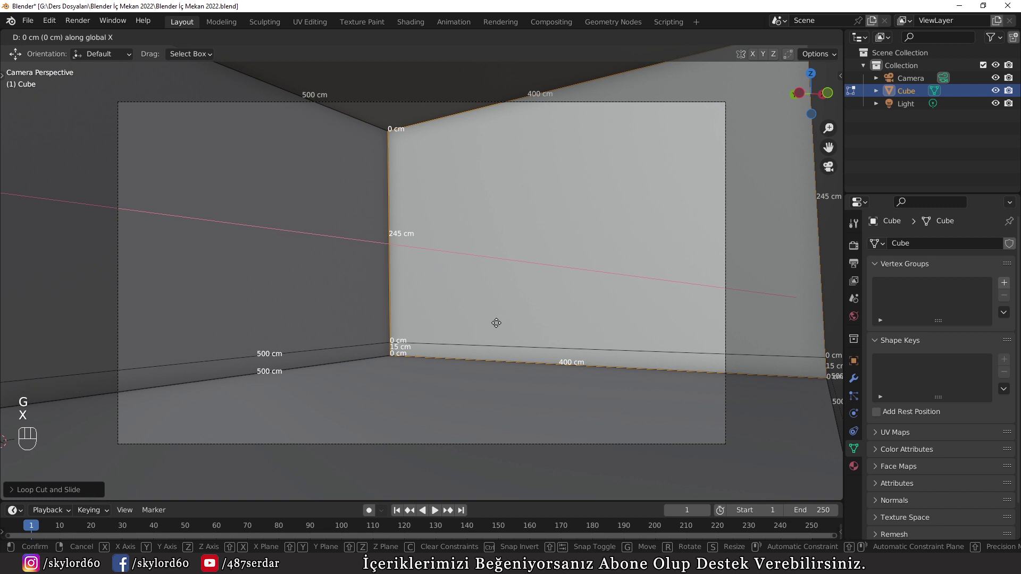
{"action": "key", "text": "KP_3"}
{"action": "key", "text": "KP_0"}
{"action": "key", "text": "KP_Subtract"}
{"action": "key", "text": "KP_Enter"}
Step: Add a vertical loop cut across the 400 cm wall and slide it -200 along X
{"action": "key", "text": "ctrl+r"}
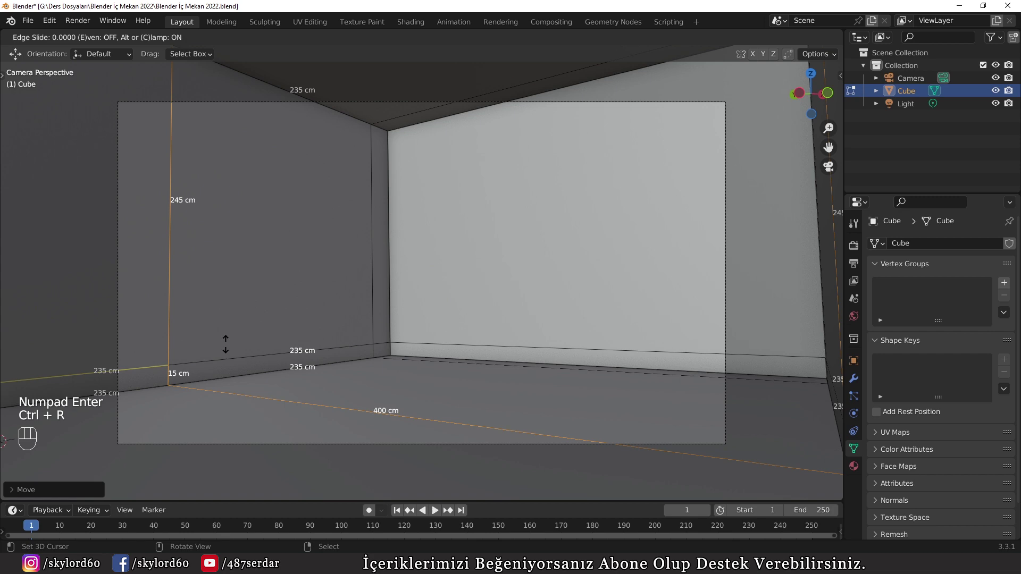
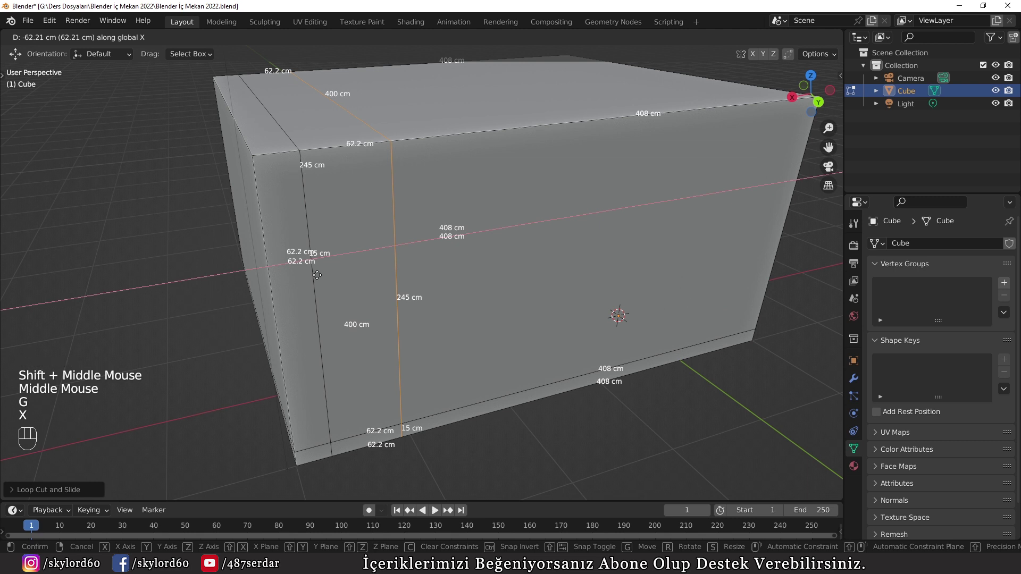
{"action": "key", "text": "KP_2"}
{"action": "key", "text": "KP_0"}
{"action": "key", "text": "KP_0"}
{"action": "key", "text": "KP_Subtract"}
{"action": "key", "text": "KP_Enter"}
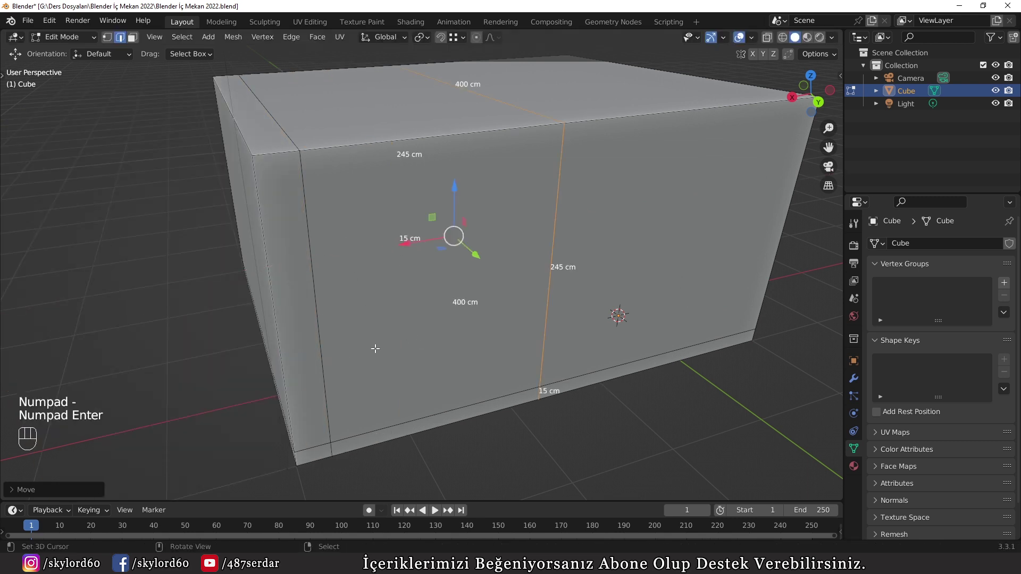
Step: Select the 200 × 195 cm window face, extrude it outward along its normal and delete it to open the wall
{"action": "left_click_drag", "start_coordinate": [72, 496], "coordinate": [87, 412]}
{"action": "left_click_drag", "start_coordinate": [45, 391], "coordinate": [208, 351]}
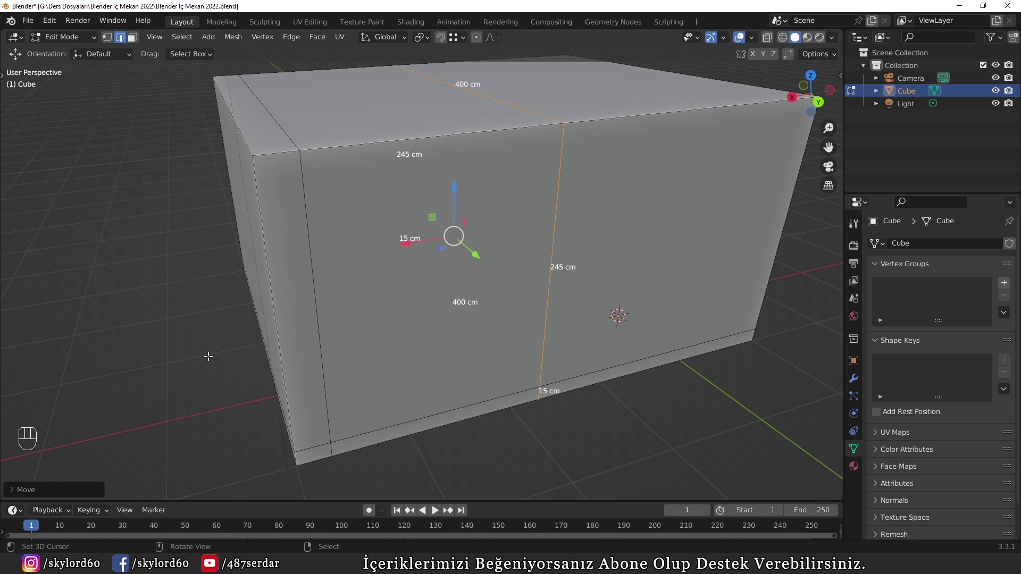
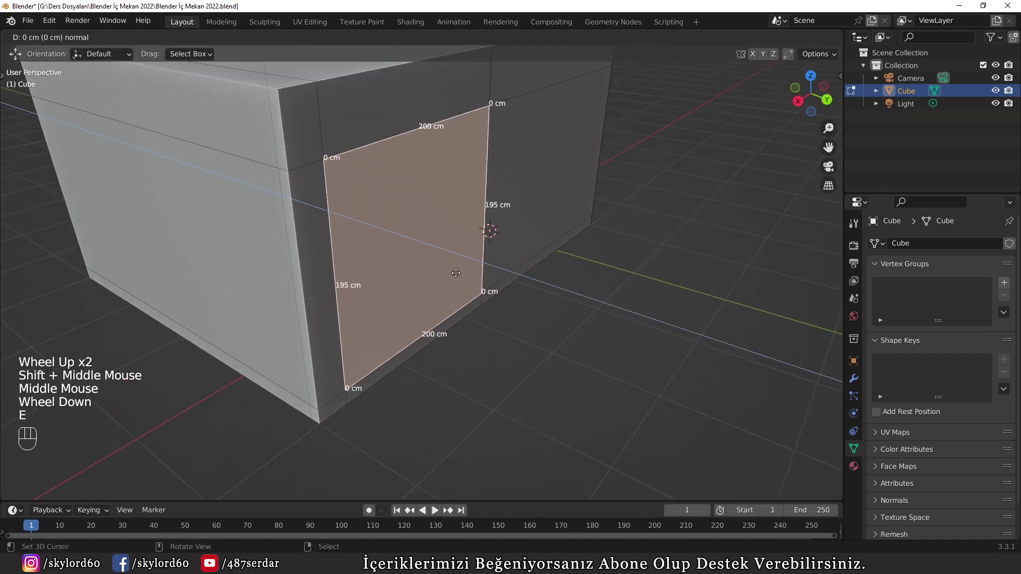
{"action": "key", "text": "KP_2"}
{"action": "key", "text": "KP_0"}
{"action": "key", "text": "KP_Enter"}
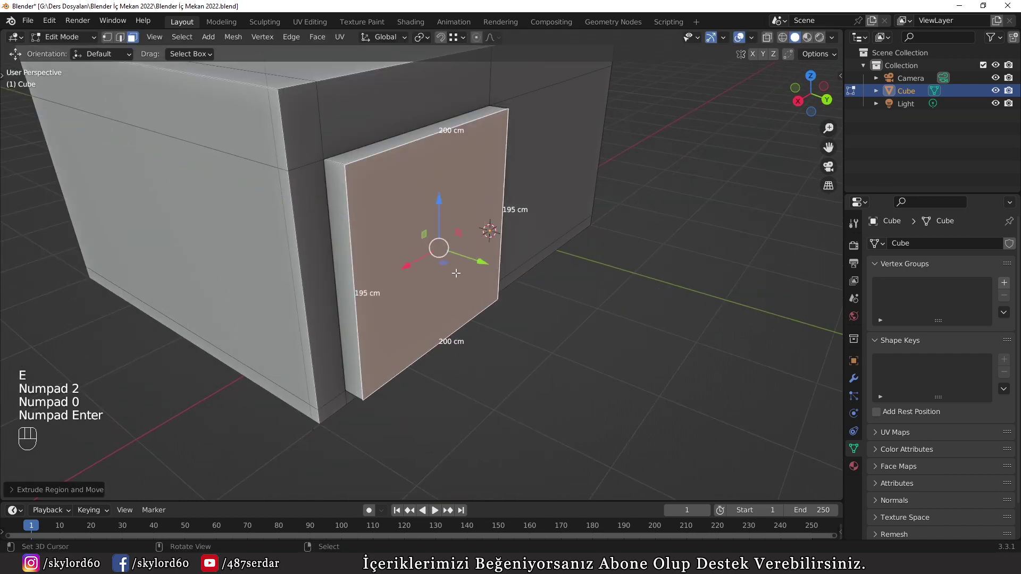
{"action": "key", "text": "x"}
Step: Check the window opening from the camera view and return to Object Mode
{"action": "left_click_drag", "start_coordinate": [453, 280], "coordinate": [233, 280]}
{"action": "scroll", "scroll_direction": "up", "scroll_amount": 3}
{"action": "key", "text": "KP_0"}
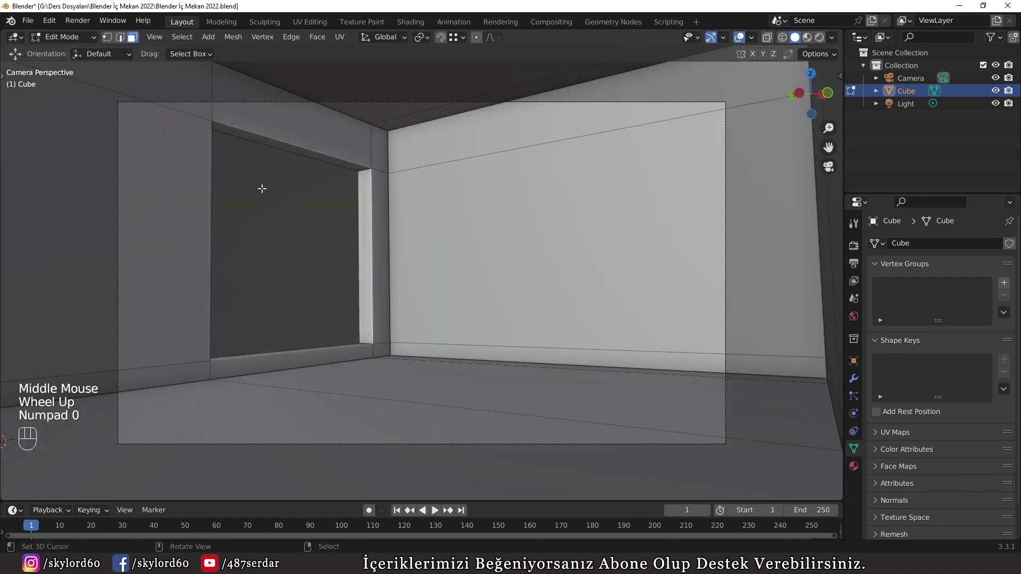
{"action": "scroll", "scroll_direction": "up", "scroll_amount": 3}
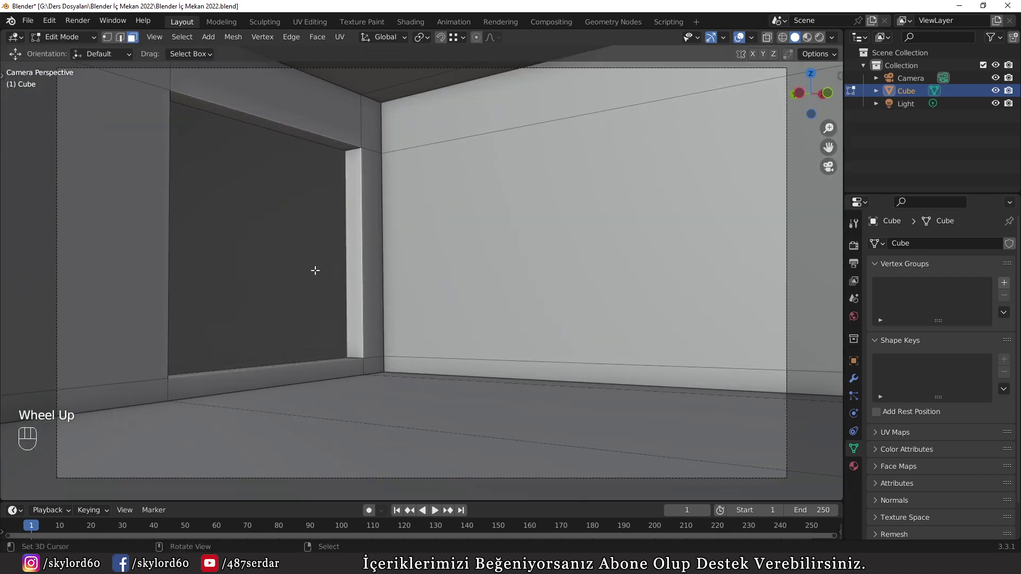
{"action": "left_click_drag", "start_coordinate": [456, 257], "coordinate": [340, 284]}
{"action": "key", "text": "Tab"}
{"action": "scroll", "scroll_direction": "down", "scroll_amount": 3}
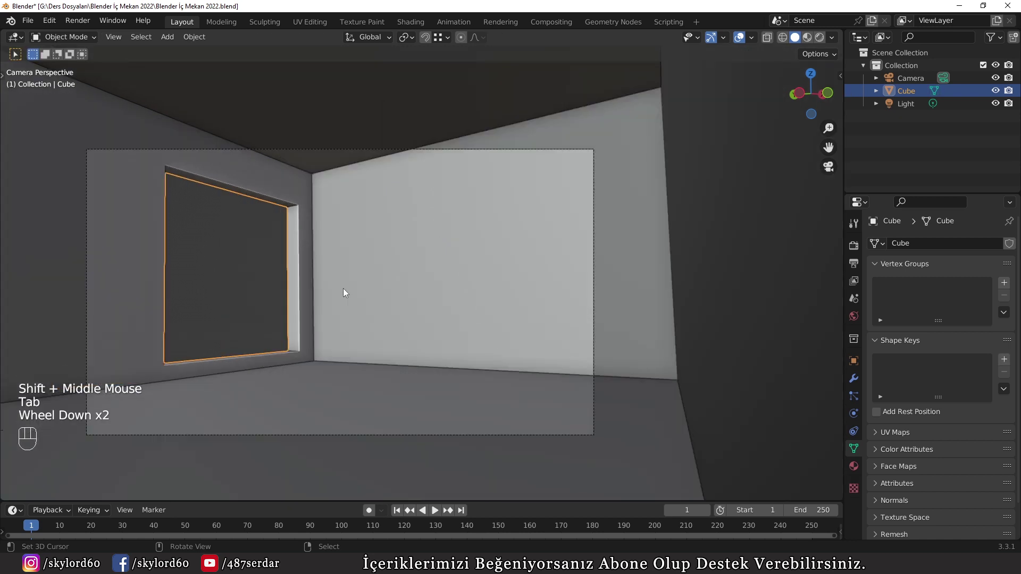
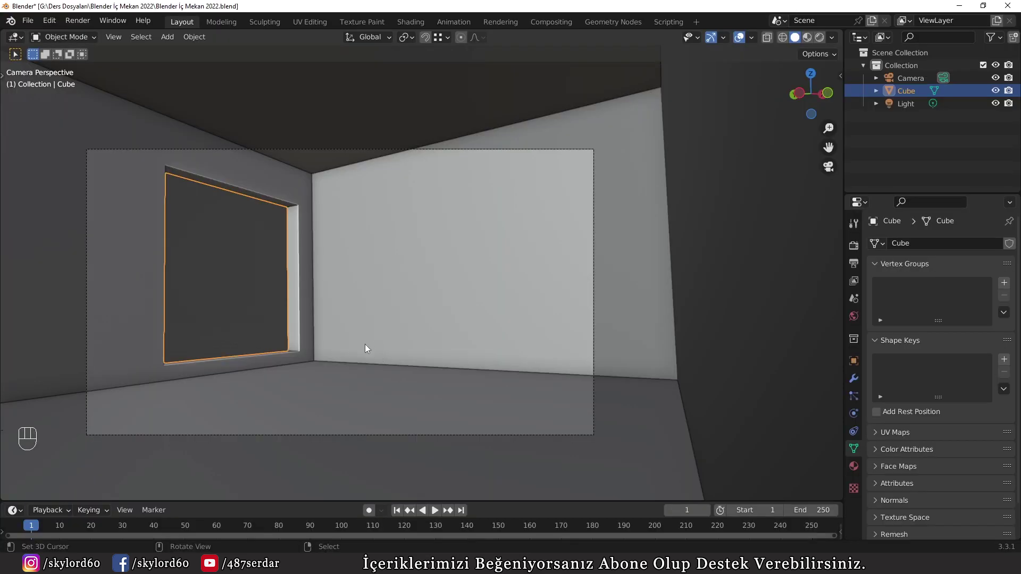
Step: Set the render engine to Cycles on GPU Compute and bring up the viewport shading pie menu
{"action": "left_click", "coordinate": [858, 250]}
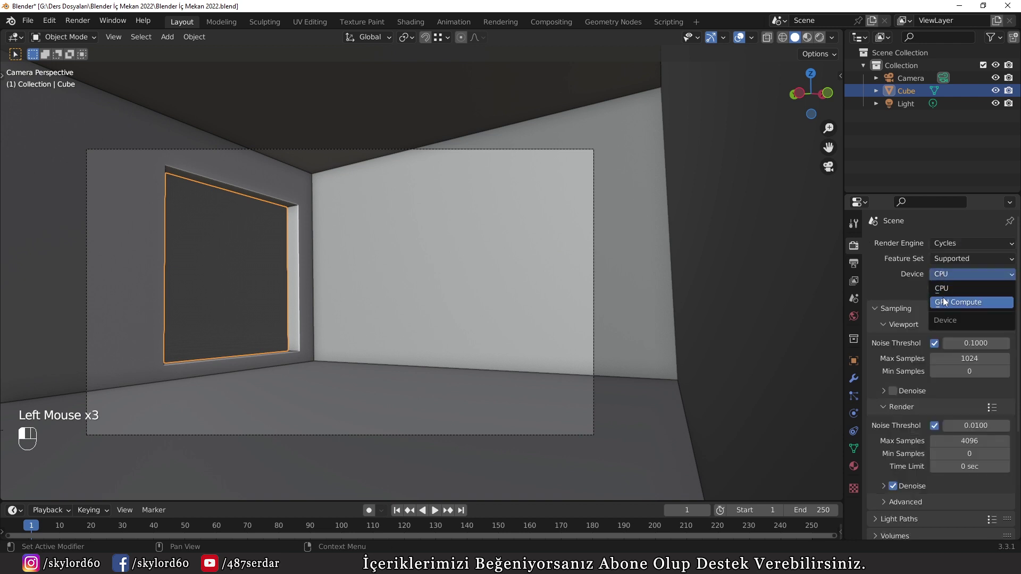
{"action": "key", "text": "ctrl+b"}
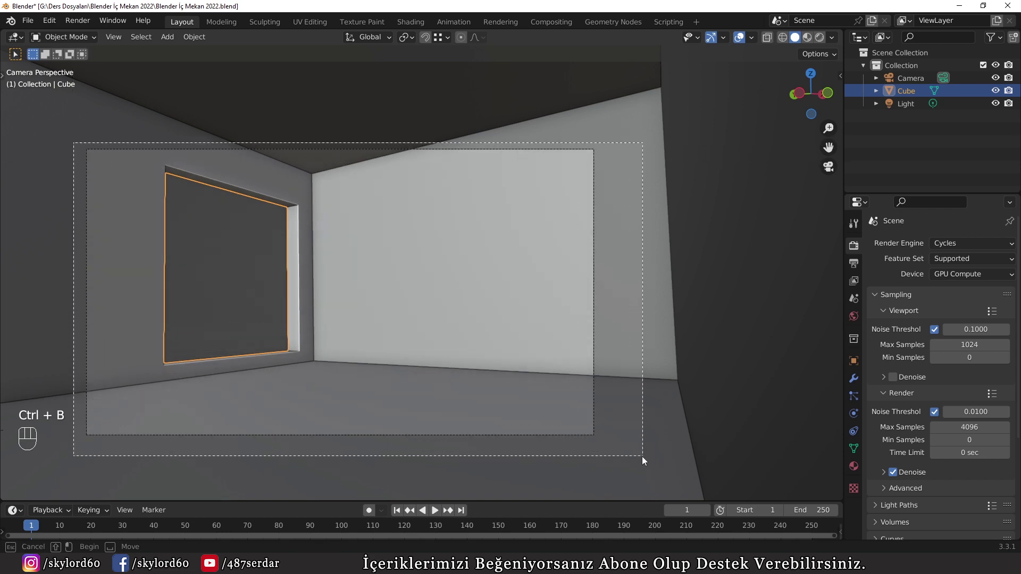
{"action": "key", "text": "z"}
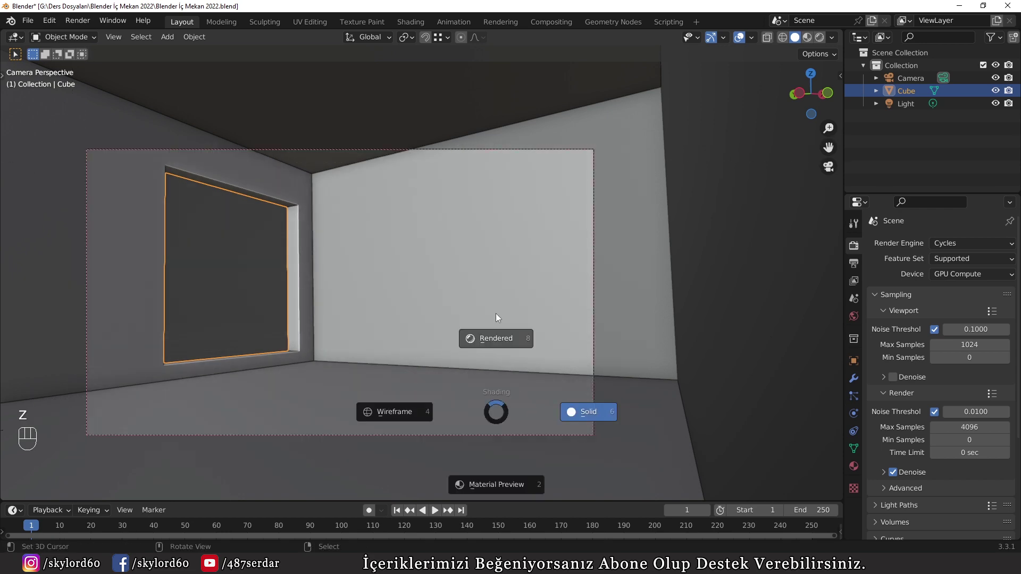
Step: Light the world with an HDRI environment texture at strength 20, then swap to the montorfano image
{"action": "left_click", "coordinate": [854, 467]}
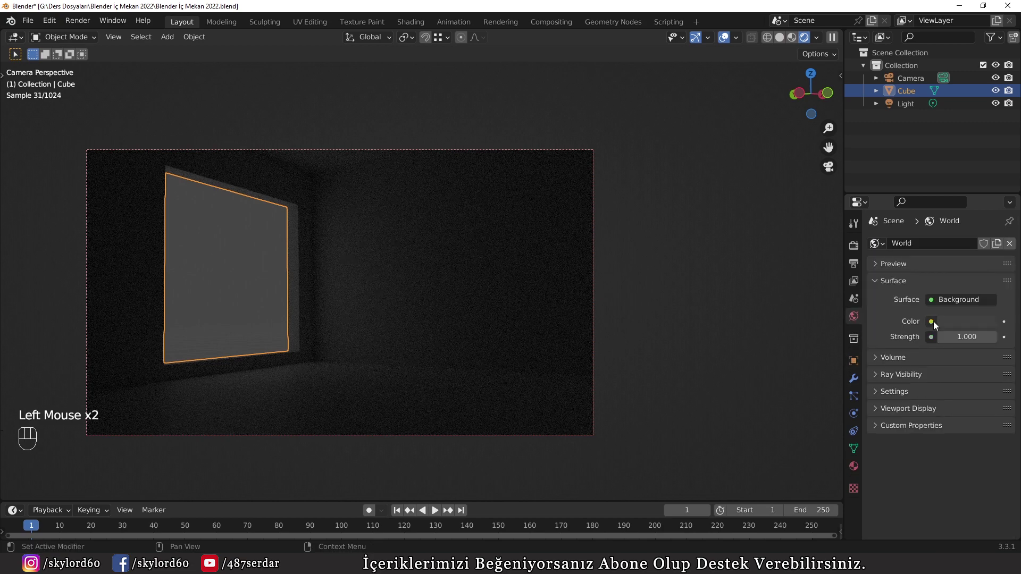
{"action": "left_click_drag", "start_coordinate": [937, 325], "coordinate": [720, 373]}
{"action": "left_click", "coordinate": [974, 343]}
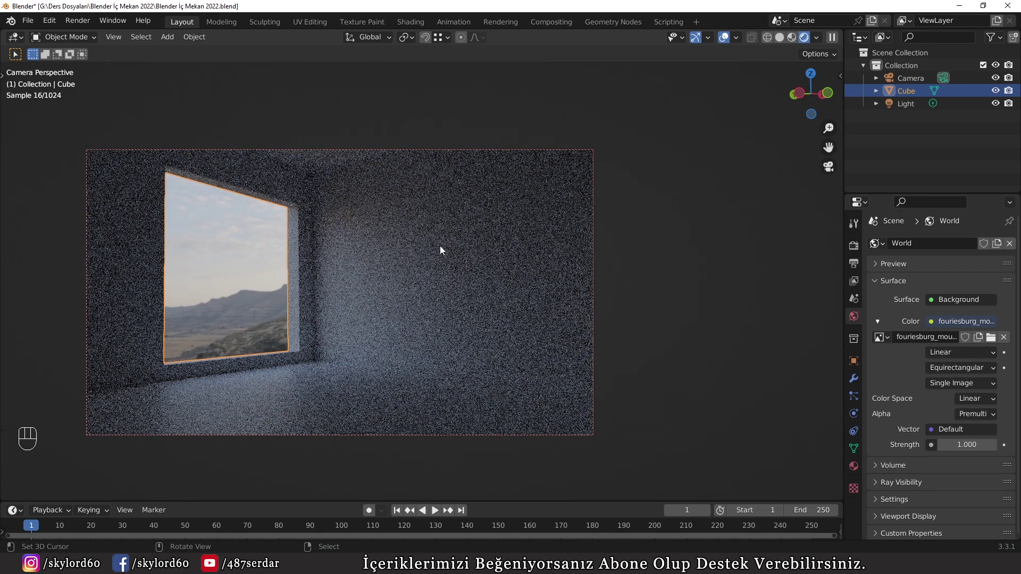
{"action": "right_click", "coordinate": [409, 392]}
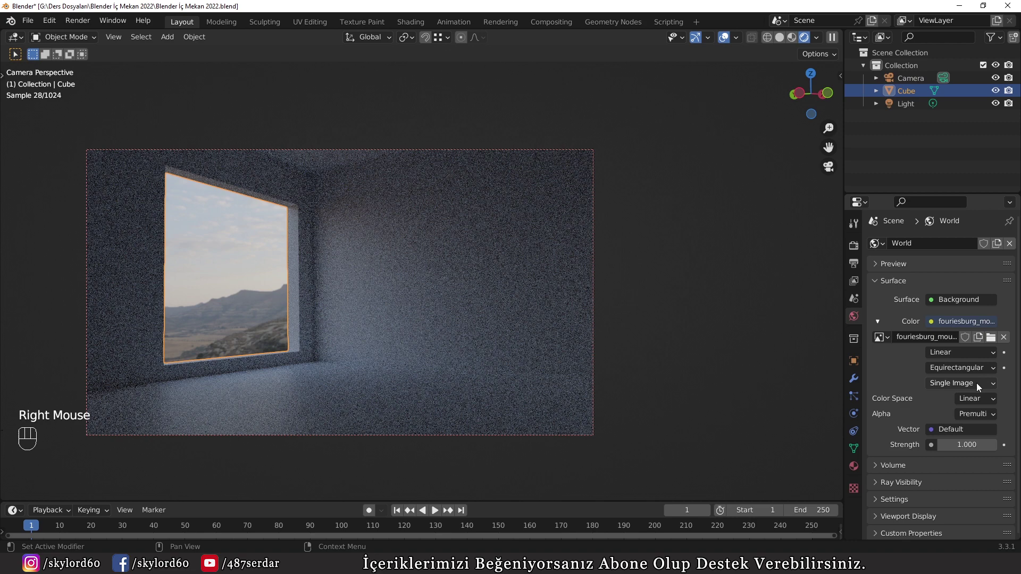
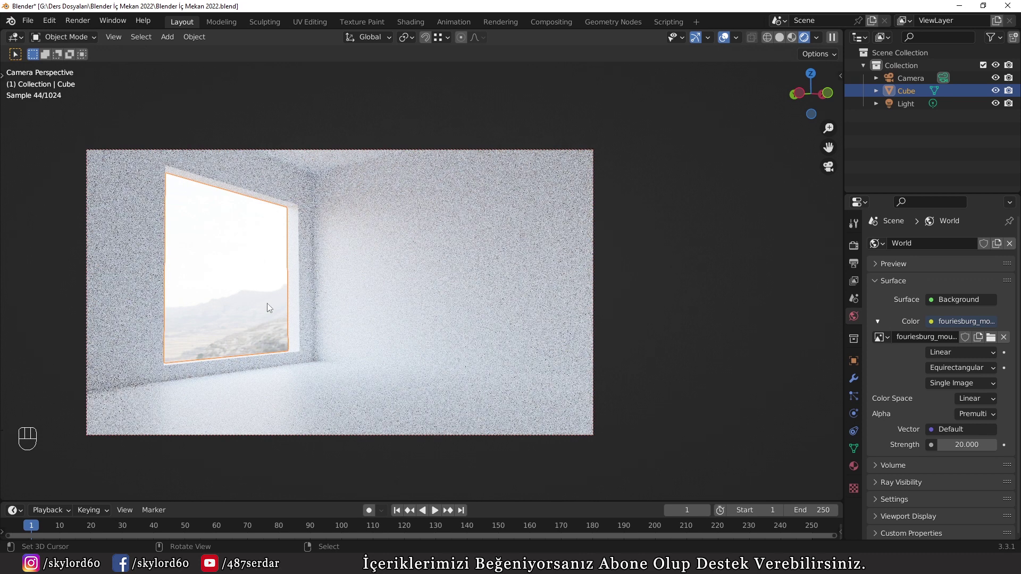
{"action": "left_click", "coordinate": [515, 240]}
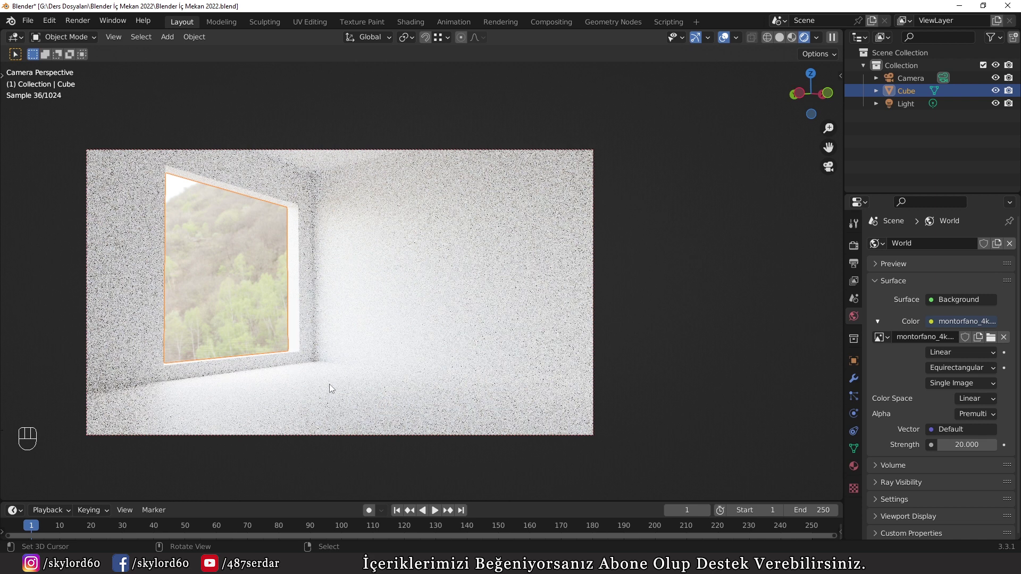
Step: Switch to solid shading and orbit around the room to inspect the walls
{"action": "key", "text": "z"}
{"action": "scroll", "scroll_direction": "down", "scroll_amount": 3}
{"action": "left_click_drag", "start_coordinate": [507, 361], "coordinate": [378, 384]}
{"action": "left_click_drag", "start_coordinate": [379, 383], "coordinate": [287, 385]}
{"action": "scroll", "scroll_direction": "down", "scroll_amount": 3}
{"action": "middle_click", "coordinate": [474, 361]}
{"action": "scroll", "scroll_direction": "up", "scroll_amount": 3}
{"action": "middle_click", "coordinate": [596, 327]}
{"action": "left_click_drag", "start_coordinate": [375, 390], "coordinate": [458, 303]}
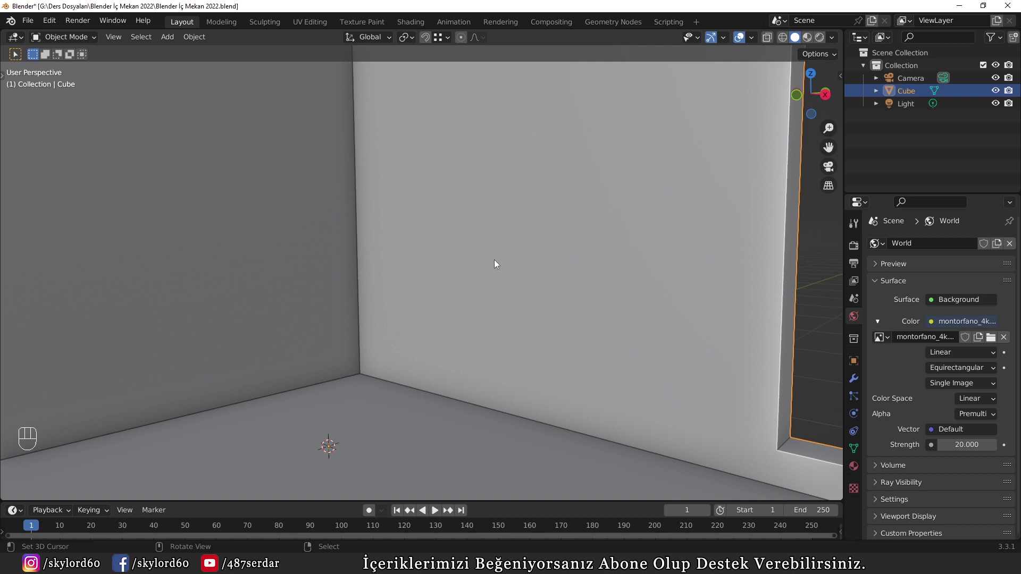
Step: View the room from outside, return to camera view and enable viewport Denoise in Cycles sampling
{"action": "scroll", "scroll_direction": "down", "scroll_amount": 3}
{"action": "left_click_drag", "start_coordinate": [550, 295], "coordinate": [466, 328]}
{"action": "scroll", "scroll_direction": "down", "scroll_amount": 3}
{"action": "left_click_drag", "start_coordinate": [406, 326], "coordinate": [339, 448]}
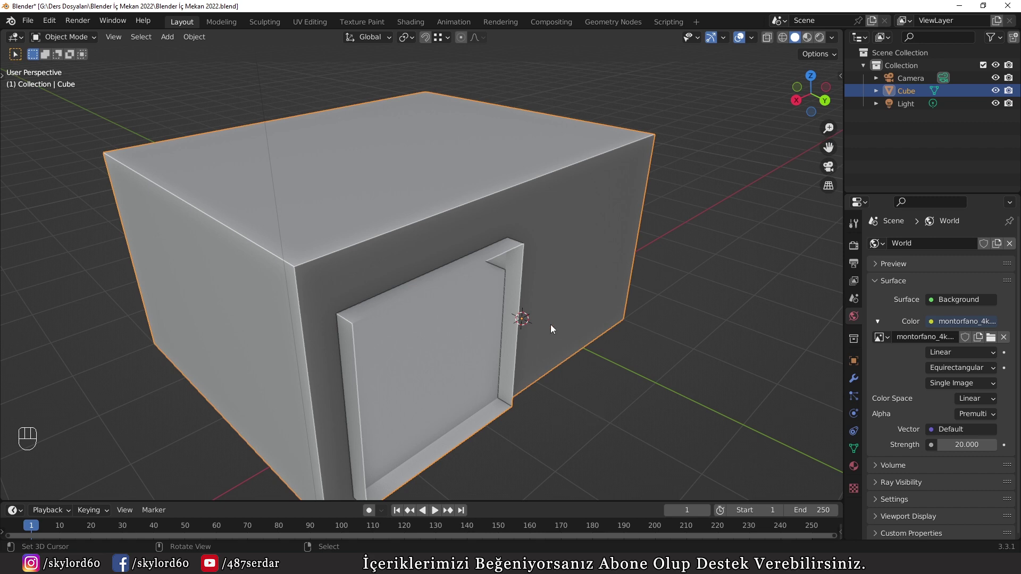
{"action": "left_click_drag", "start_coordinate": [435, 339], "coordinate": [306, 339]}
{"action": "scroll", "scroll_direction": "up", "scroll_amount": 3}
{"action": "key", "text": "z"}
{"action": "left_click_drag", "start_coordinate": [851, 246], "coordinate": [919, 383]}
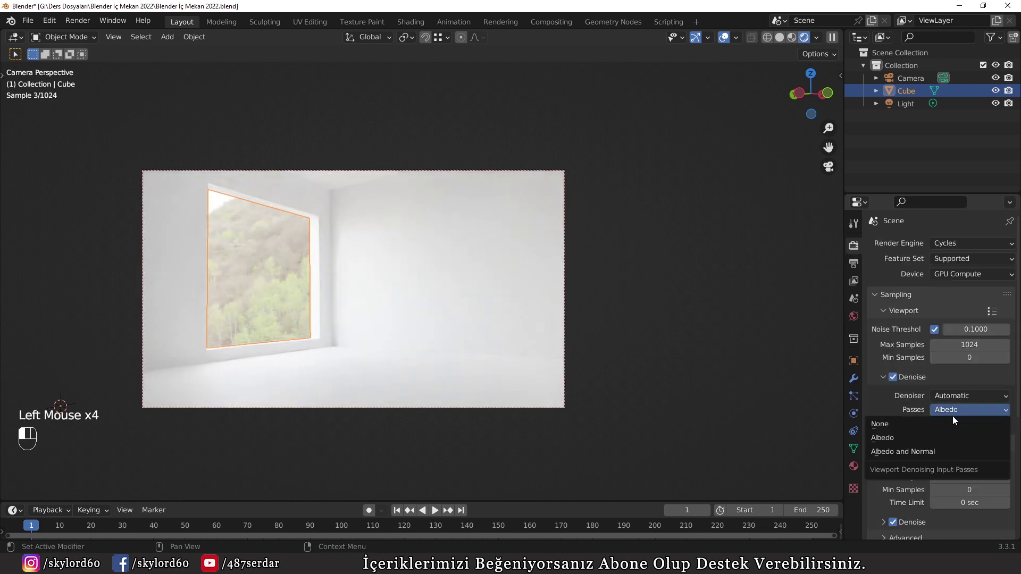
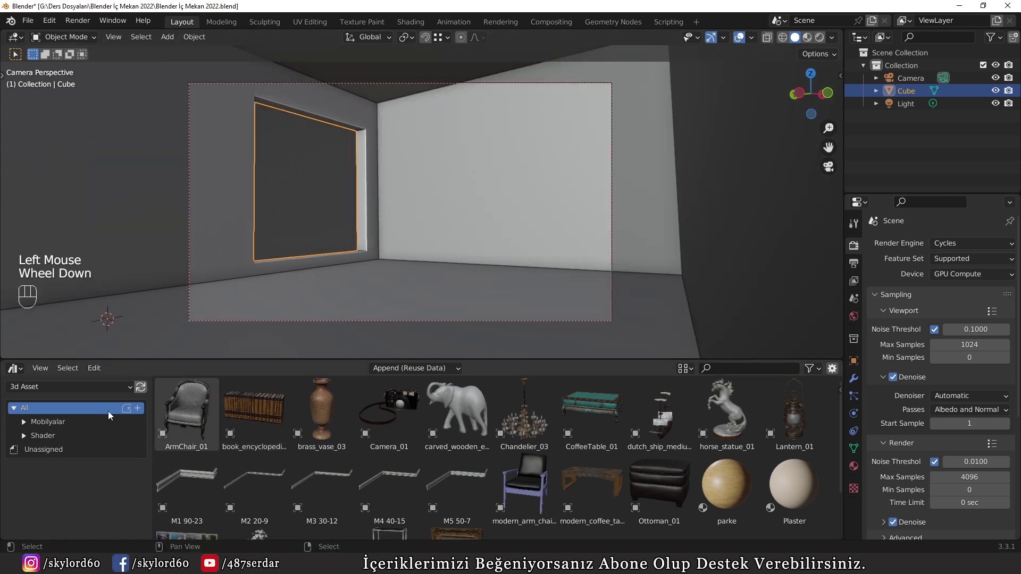
Step: Drop sofa_03 into the room and rotate it -90° about Z so it faces the camera
{"action": "left_click_drag", "start_coordinate": [30, 426], "coordinate": [27, 457]}
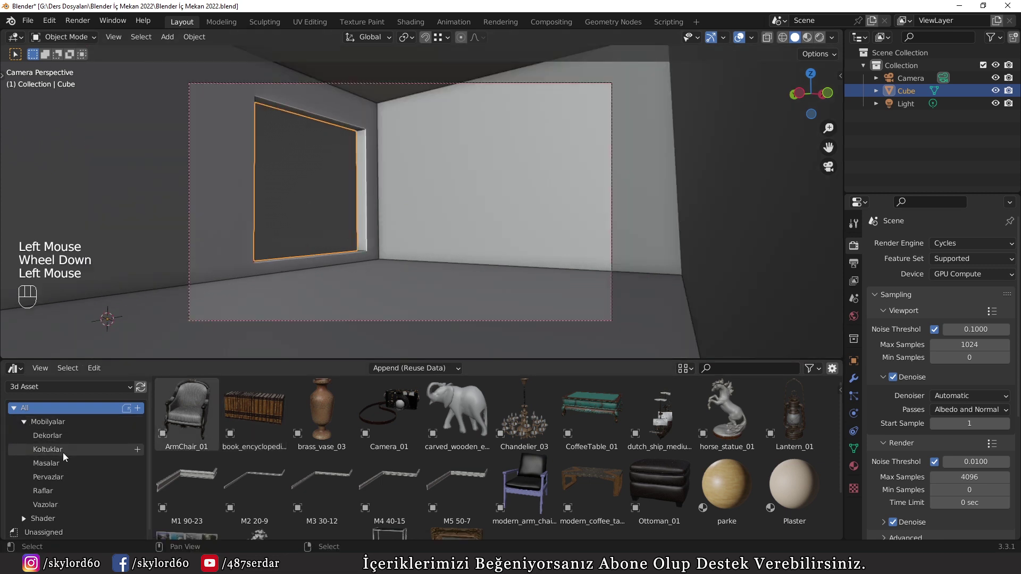
{"action": "left_click_drag", "start_coordinate": [65, 457], "coordinate": [130, 420]}
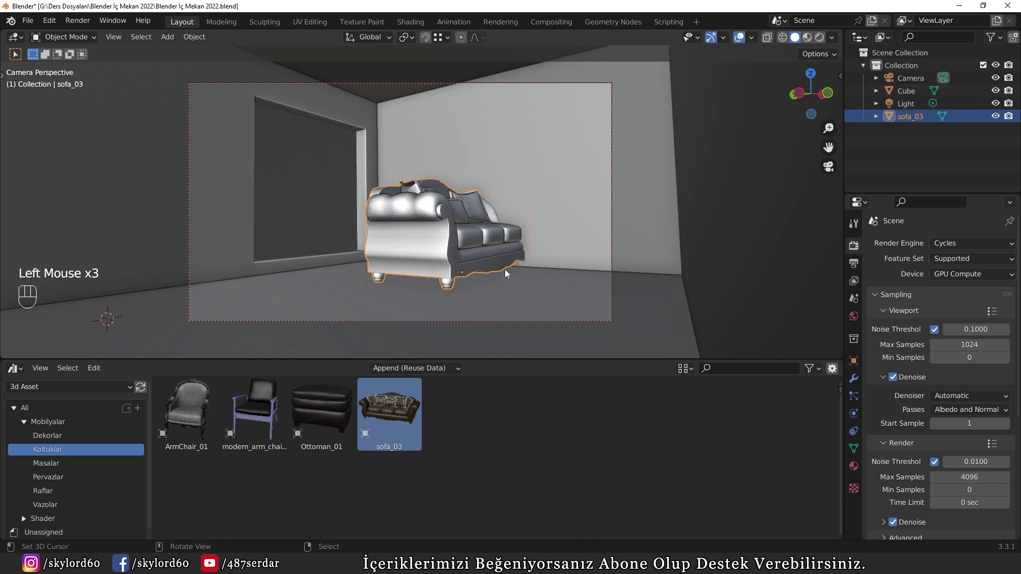
{"action": "key", "text": "r"}
{"action": "key", "text": "z"}
{"action": "key", "text": "KP_9"}
{"action": "key", "text": "KP_0"}
{"action": "key", "text": "KP_Subtract"}
{"action": "key", "text": "KP_Enter"}
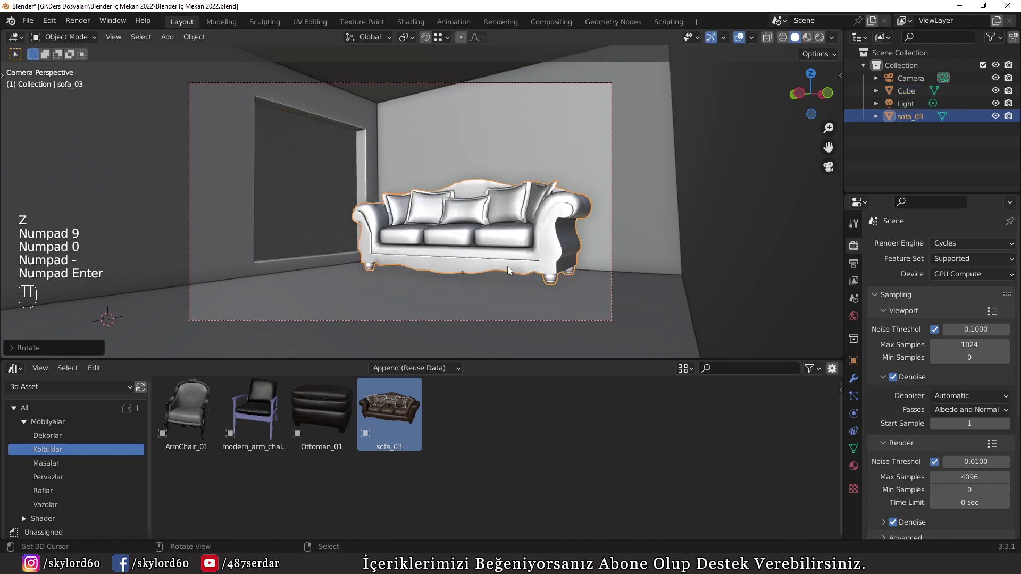
Step: Slide the sofa across the floor in top X-ray view to stand against the back wall
{"action": "left_click_drag", "start_coordinate": [553, 254], "coordinate": [512, 288]}
{"action": "scroll", "scroll_direction": "down", "scroll_amount": 3}
{"action": "key", "text": "KP_7"}
{"action": "key", "text": "z"}
{"action": "left_click_drag", "start_coordinate": [599, 258], "coordinate": [479, 319]}
{"action": "scroll", "scroll_direction": "up", "scroll_amount": 3}
{"action": "left_click_drag", "start_coordinate": [488, 244], "coordinate": [492, 304]}
{"action": "key", "text": "g"}
{"action": "key", "text": "x"}
{"action": "left_click", "coordinate": [497, 304]}
Step: Fine-tune the sofa's spot and check it from the camera view in material preview
{"action": "left_click_drag", "start_coordinate": [395, 301], "coordinate": [449, 237]}
{"action": "key", "text": "z"}
{"action": "left_click_drag", "start_coordinate": [485, 211], "coordinate": [569, 239]}
{"action": "left_click", "coordinate": [568, 239]}
{"action": "key", "text": "KP_0"}
{"action": "scroll", "scroll_direction": "up", "scroll_amount": 3}
{"action": "key", "text": "z"}
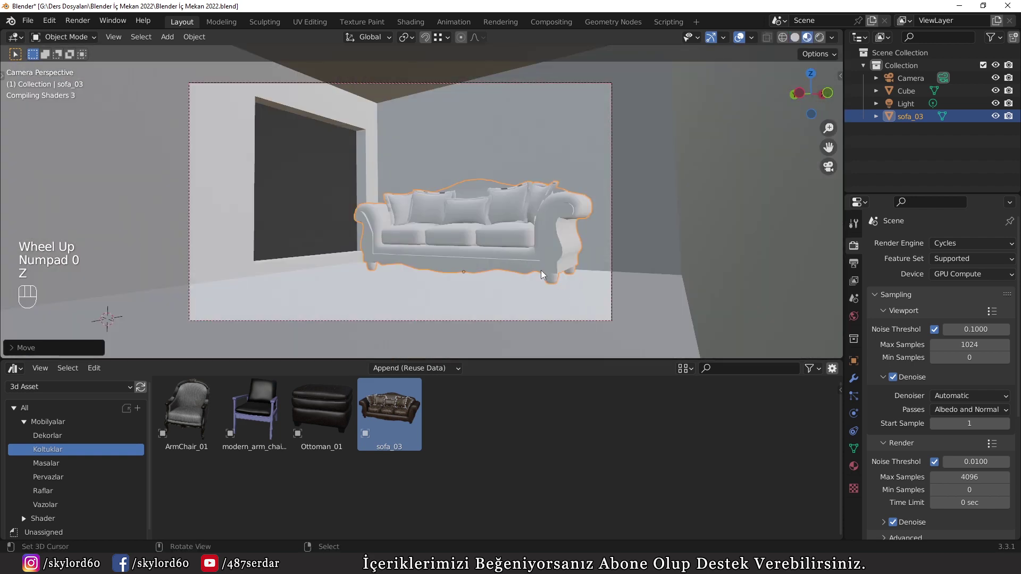
{"action": "scroll", "scroll_direction": "up", "scroll_amount": 3}
Step: Scale the sofa down to about 0.83 and lower it onto the floor in front X-ray view
{"action": "key", "text": "s"}
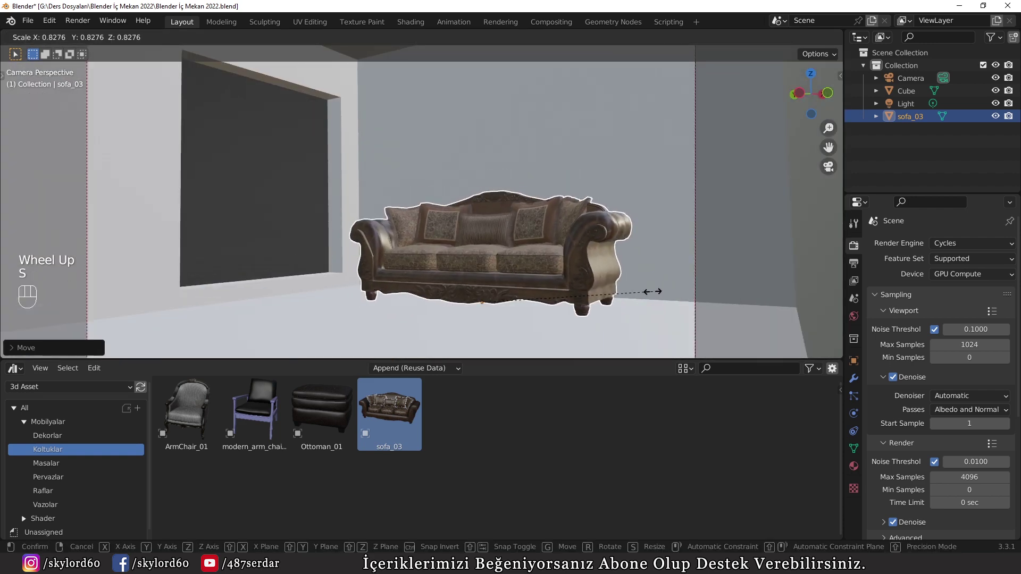
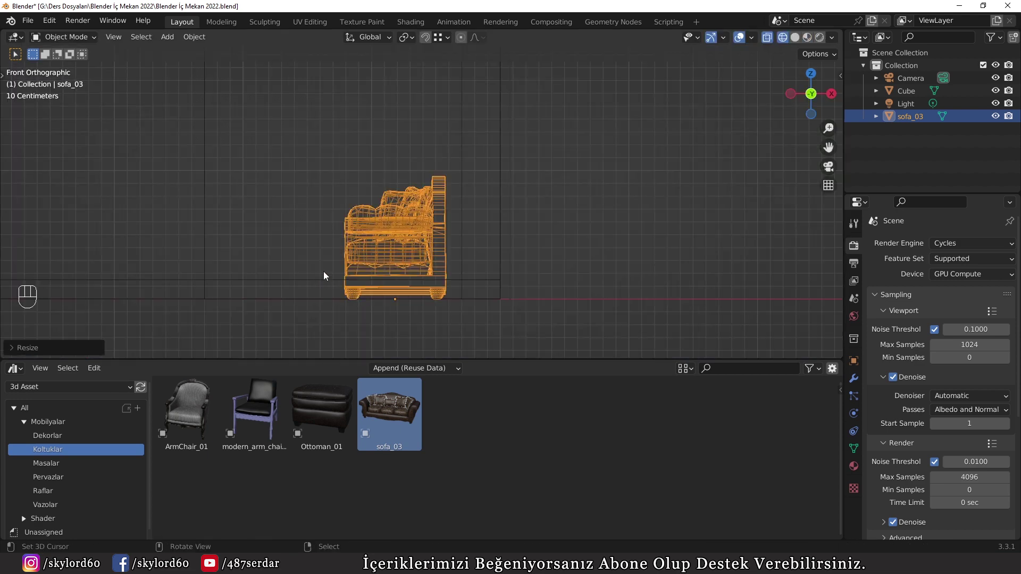
{"action": "left_click_drag", "start_coordinate": [313, 300], "coordinate": [282, 260]}
{"action": "scroll", "scroll_direction": "up", "scroll_amount": 3}
{"action": "key", "text": "r"}
{"action": "right_click", "coordinate": [83, 132]}
{"action": "key", "text": "t"}
{"action": "left_click", "coordinate": [22, 128]}
{"action": "key", "text": "t"}
{"action": "scroll", "scroll_direction": "up", "scroll_amount": 3}
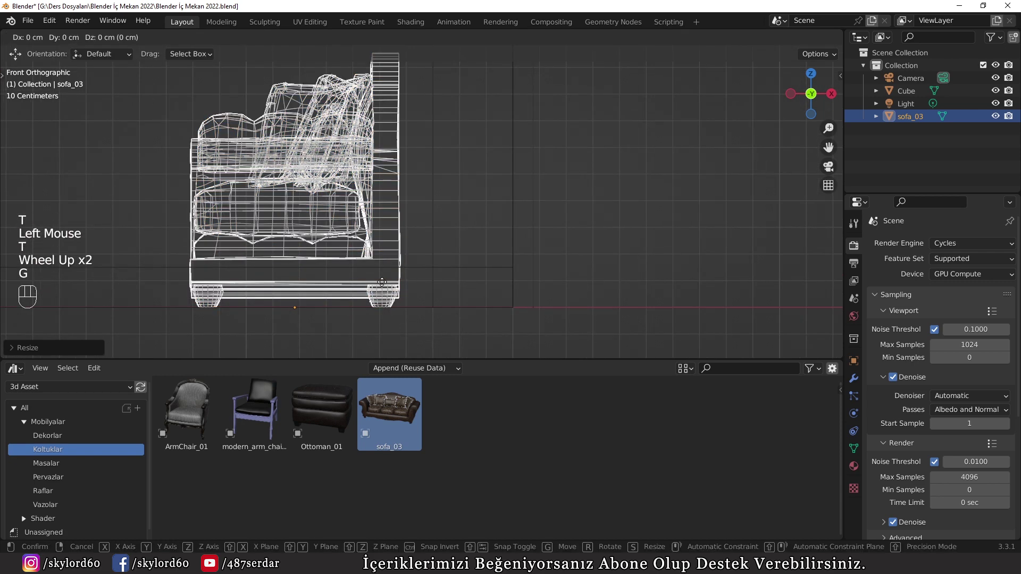
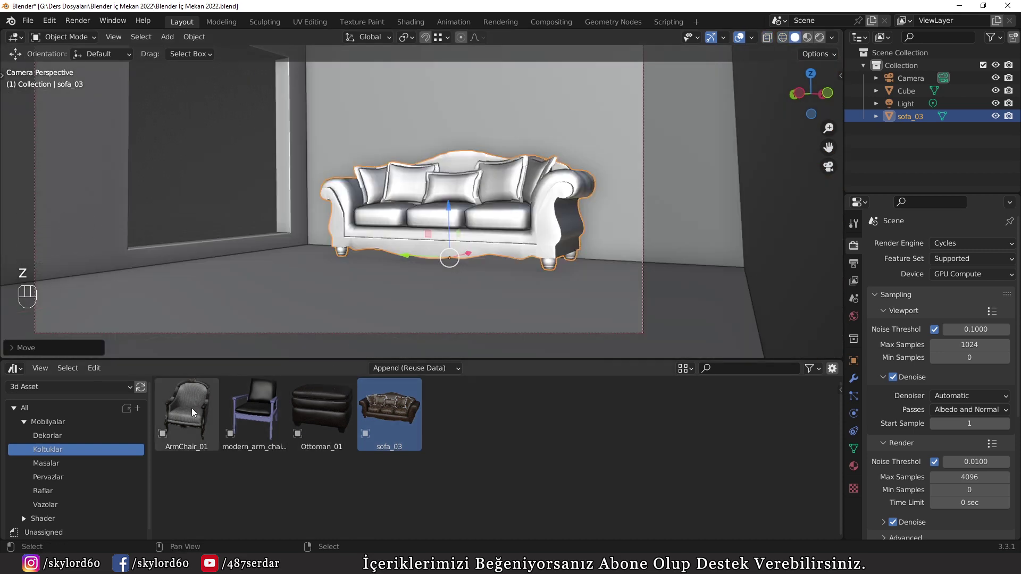
Step: Place ArmChair_01 to the right of the sofa, turned slightly toward it
{"action": "left_click", "coordinate": [193, 412]}
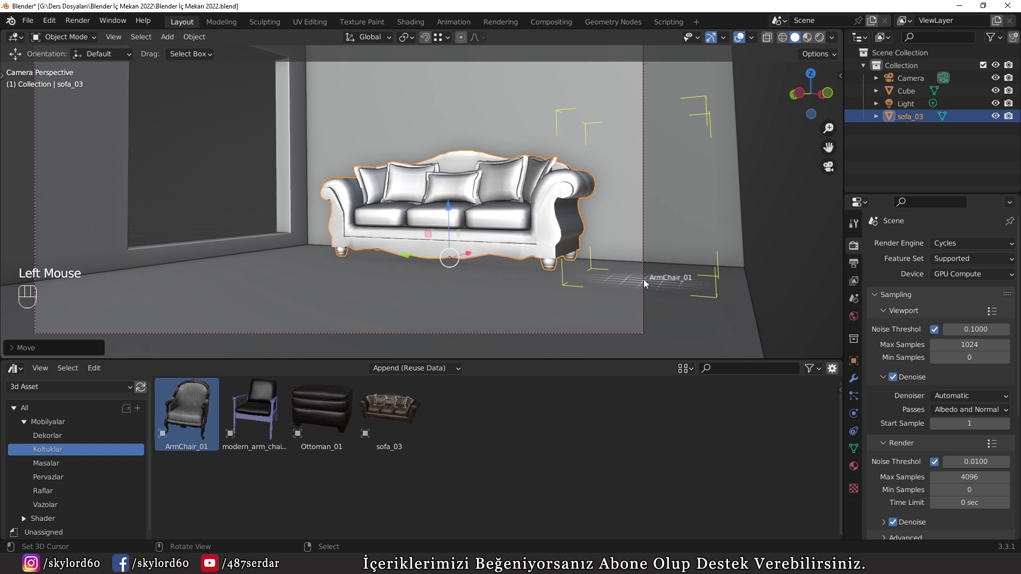
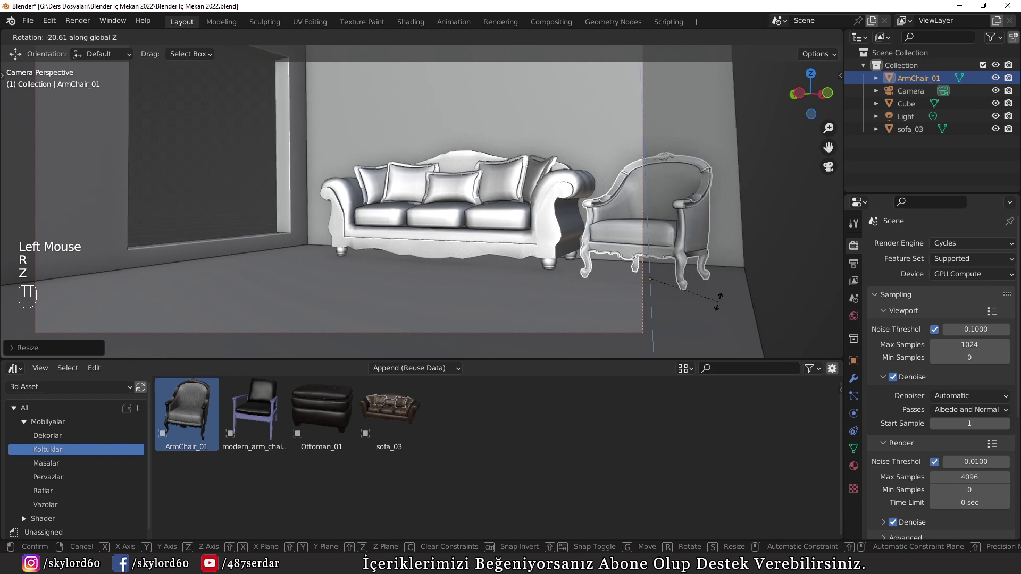
{"action": "left_click", "coordinate": [722, 304]}
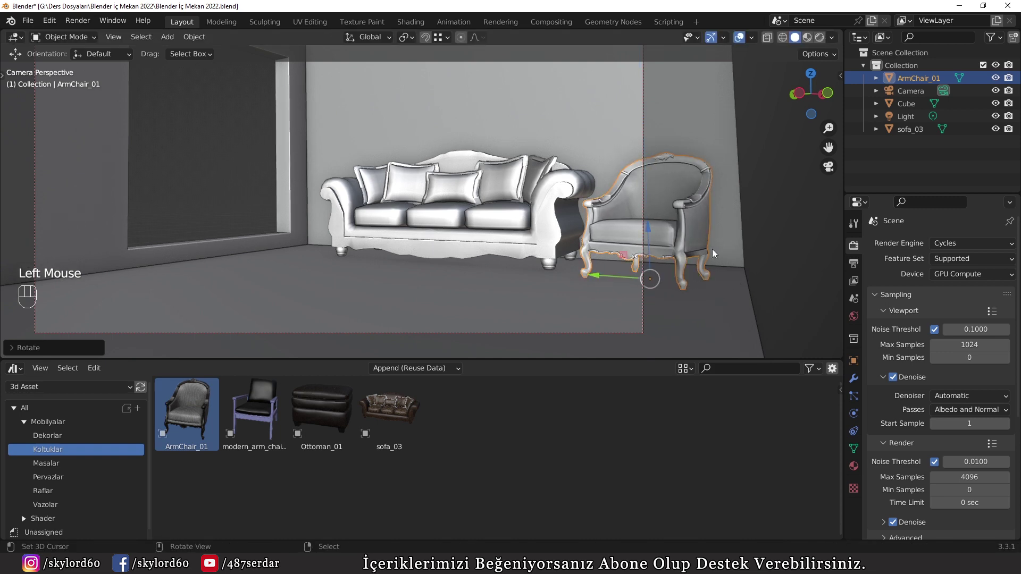
{"action": "key", "text": "a"}
{"action": "key", "text": "z"}
{"action": "key", "text": "a"}
Step: Review the armchair in the viewport and switch the asset library to decor items
{"action": "scroll", "scroll_direction": "up", "scroll_amount": 3}
{"action": "scroll", "scroll_direction": "up", "scroll_amount": 3}
{"action": "scroll", "scroll_direction": "down", "scroll_amount": 3}
{"action": "key", "text": "z"}
{"action": "left_click", "coordinate": [57, 442]}
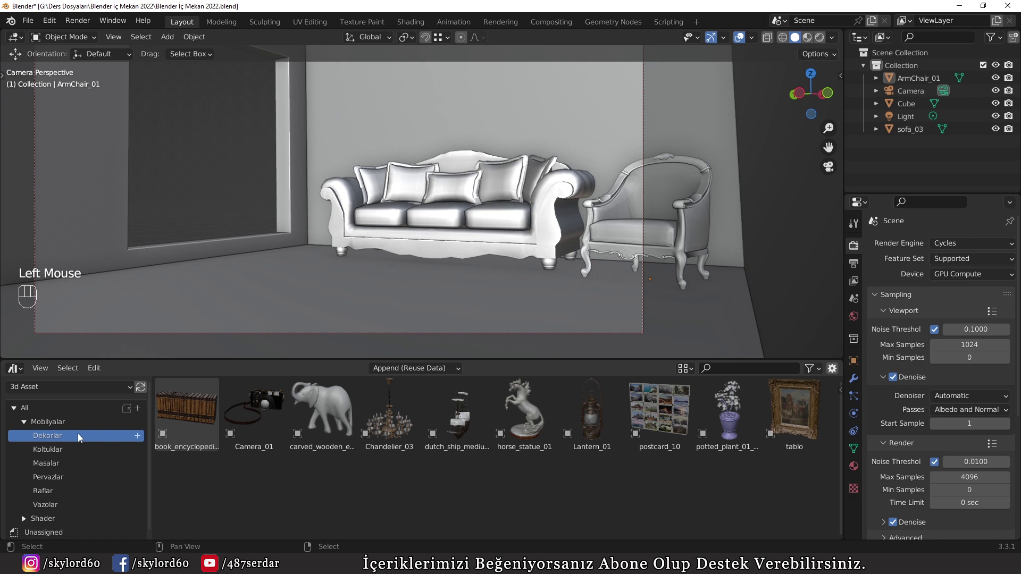
Step: Drop the steel frame shelves into the room and scale them down
{"action": "left_click_drag", "start_coordinate": [51, 509], "coordinate": [180, 349]}
{"action": "scroll", "scroll_direction": "down", "scroll_amount": 3}
{"action": "left_click_drag", "start_coordinate": [364, 287], "coordinate": [426, 306]}
{"action": "key", "text": "s"}
{"action": "left_click", "coordinate": [461, 309]}
Step: Resize and move the shelves into place on the floor using front and top X-ray views
{"action": "key", "text": "KP_1"}
{"action": "key", "text": "z"}
{"action": "scroll", "scroll_direction": "down", "scroll_amount": 3}
{"action": "middle_click", "coordinate": [442, 261]}
{"action": "middle_click", "coordinate": [261, 237]}
{"action": "scroll", "scroll_direction": "up", "scroll_amount": 3}
{"action": "key", "text": "s"}
{"action": "left_click", "coordinate": [503, 284]}
{"action": "key", "text": "KP_7"}
{"action": "scroll", "scroll_direction": "down", "scroll_amount": 3}
{"action": "left_click_drag", "start_coordinate": [468, 251], "coordinate": [447, 334]}
{"action": "key", "text": "g"}
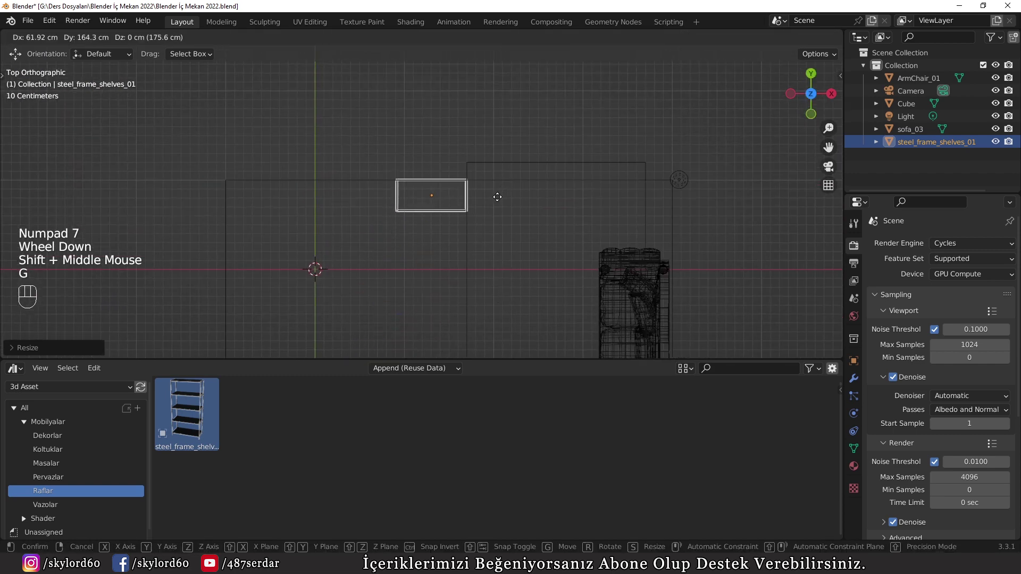
{"action": "left_click", "coordinate": [495, 205]}
Step: Check the shelves from the camera view and nudge them along X
{"action": "key", "text": "KP_0"}
{"action": "key", "text": "z"}
{"action": "scroll", "scroll_direction": "up", "scroll_amount": 3}
{"action": "key", "text": "a"}
{"action": "key", "text": "a"}
{"action": "right_click", "coordinate": [260, 258]}
{"action": "key", "text": "g"}
{"action": "key", "text": "x"}
{"action": "left_click", "coordinate": [250, 261]}
{"action": "key", "text": "a"}
{"action": "scroll", "scroll_direction": "down", "scroll_amount": 3}
{"action": "left_click_drag", "start_coordinate": [504, 284], "coordinate": [430, 260]}
{"action": "scroll", "scroll_direction": "up", "scroll_amount": 3}
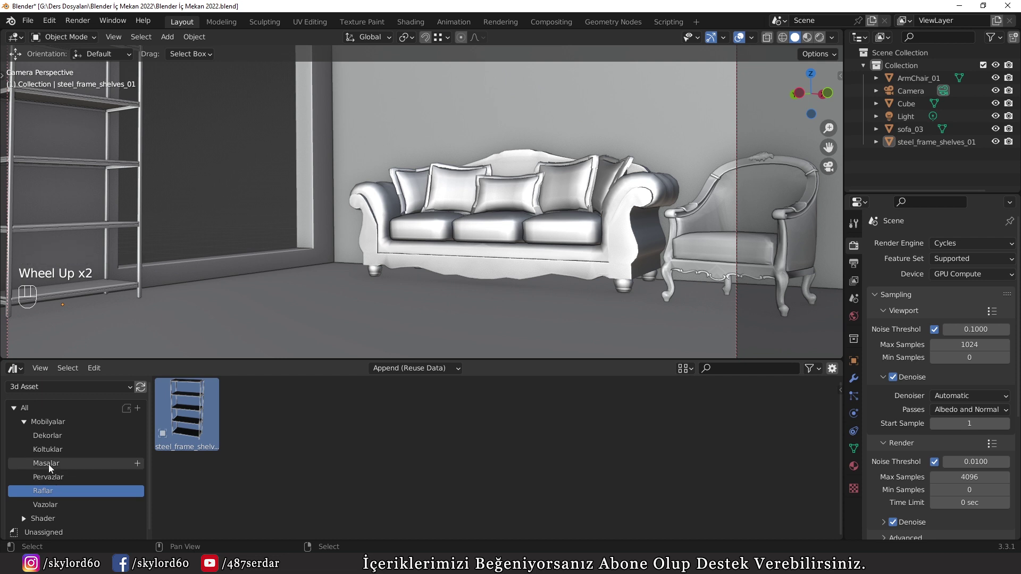
Step: Drop CoffeeTable_01 into the room and rotate it 90° about Z
{"action": "left_click_drag", "start_coordinate": [52, 465], "coordinate": [347, 354]}
{"action": "key", "text": "r"}
{"action": "key", "text": "z"}
{"action": "key", "text": "KP_9"}
{"action": "key", "text": "KP_0"}
{"action": "key", "text": "KP_Enter"}
Step: Frame the coffee table in front orthographic X-ray view ready for positioning
{"action": "key", "text": "KP_3"}
{"action": "key", "text": "z"}
{"action": "scroll", "scroll_direction": "up", "scroll_amount": 3}
{"action": "key", "text": "KP_1"}
{"action": "middle_click", "coordinate": [353, 290]}
{"action": "scroll", "scroll_direction": "up", "scroll_amount": 3}
Step: Move the coffee table to sit in front of the sofa
{"action": "key", "text": "s"}
{"action": "left_click", "coordinate": [482, 268]}
{"action": "left_click", "coordinate": [419, 302]}
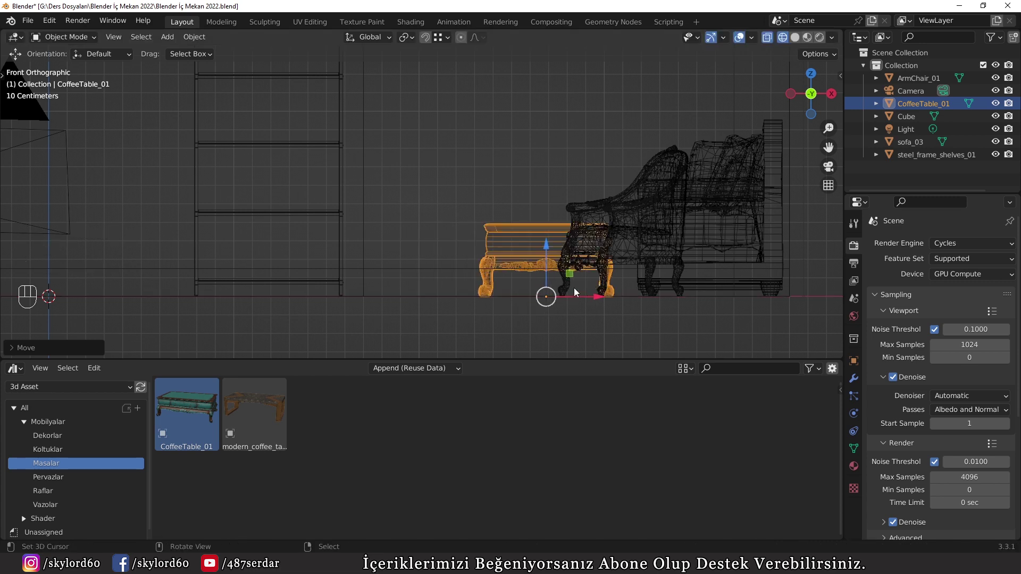
Step: Orbit around the table and sofa to check the arrangement in material preview
{"action": "key", "text": "z"}
{"action": "left_click_drag", "start_coordinate": [535, 295], "coordinate": [633, 319]}
{"action": "scroll", "scroll_direction": "down", "scroll_amount": 3}
{"action": "middle_click", "coordinate": [633, 296]}
{"action": "left_click_drag", "start_coordinate": [438, 254], "coordinate": [508, 260]}
{"action": "scroll", "scroll_direction": "up", "scroll_amount": 3}
{"action": "left_click", "coordinate": [509, 260]}
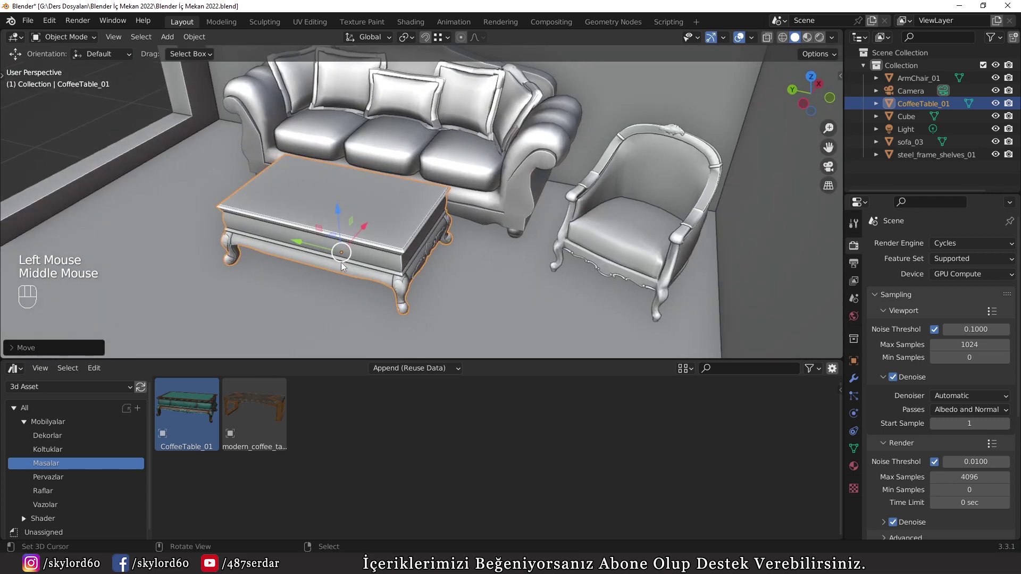
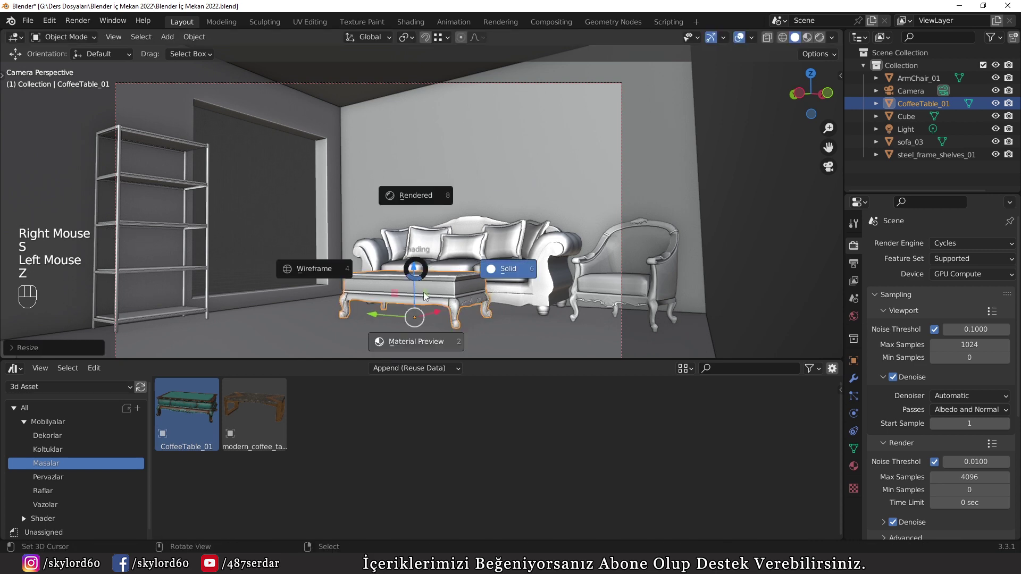
{"action": "scroll", "scroll_direction": "up", "scroll_amount": 3}
{"action": "scroll", "scroll_direction": "down", "scroll_amount": 3}
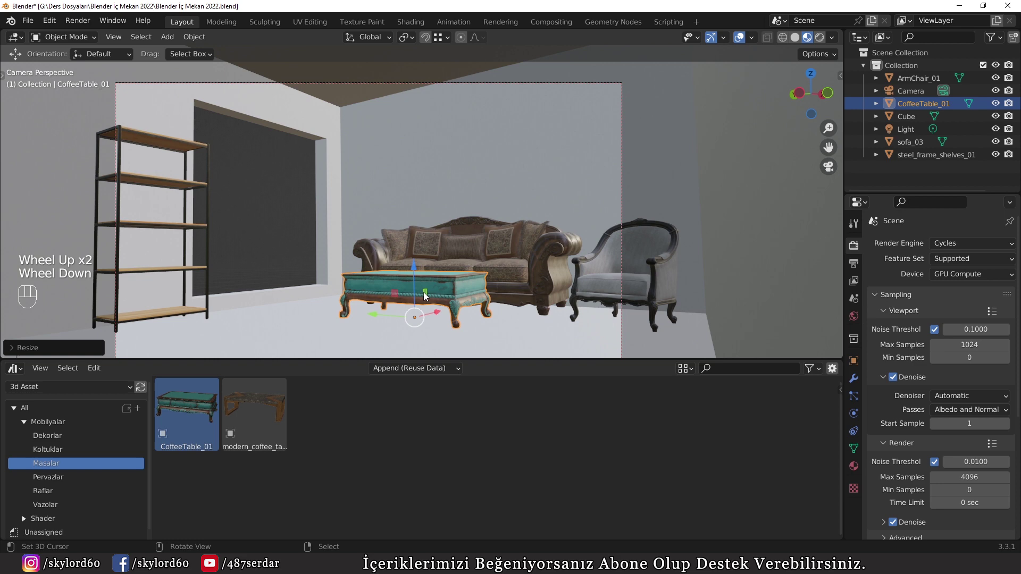
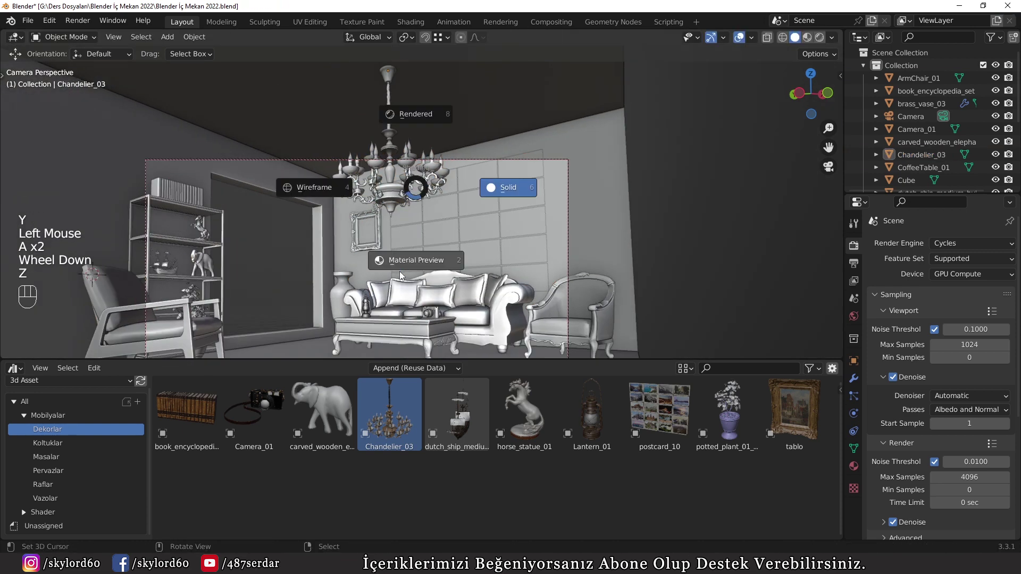
Step: Show the baseboard moulding profiles in the asset library and move the view toward the coffee table
{"action": "scroll", "scroll_direction": "up", "scroll_amount": 3}
{"action": "scroll", "scroll_direction": "down", "scroll_amount": 3}
{"action": "scroll", "scroll_direction": "up", "scroll_amount": 3}
{"action": "key", "text": "z"}
{"action": "middle_click", "coordinate": [388, 276]}
{"action": "left_click", "coordinate": [54, 434]}
{"action": "left_click_drag", "start_coordinate": [59, 443], "coordinate": [509, 261]}
{"action": "scroll", "scroll_direction": "down", "scroll_amount": 3}
{"action": "scroll", "scroll_direction": "up", "scroll_amount": 3}
{"action": "middle_click", "coordinate": [295, 328]}
{"action": "left_click", "coordinate": [60, 473]}
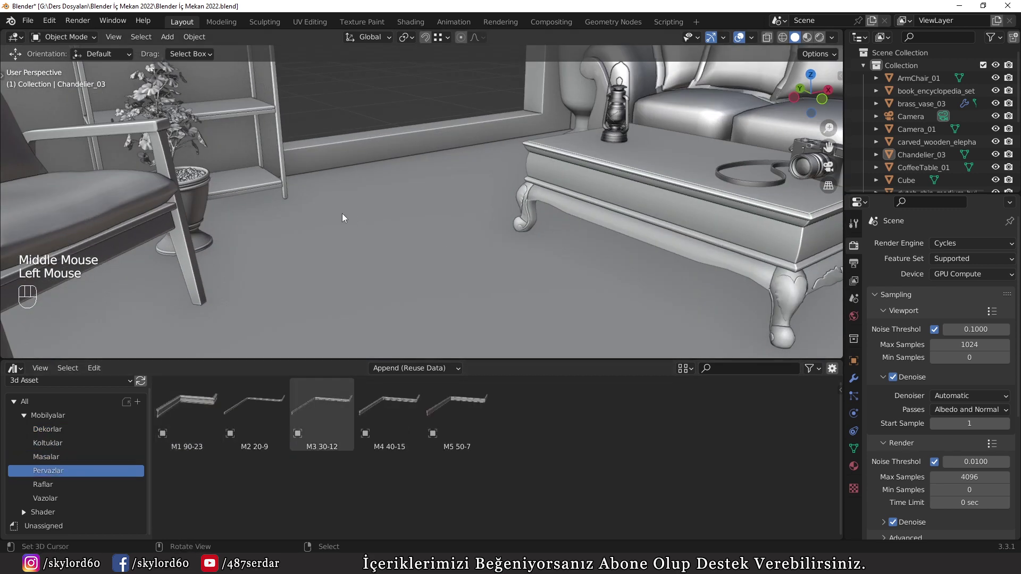
{"action": "middle_click", "coordinate": [353, 270]}
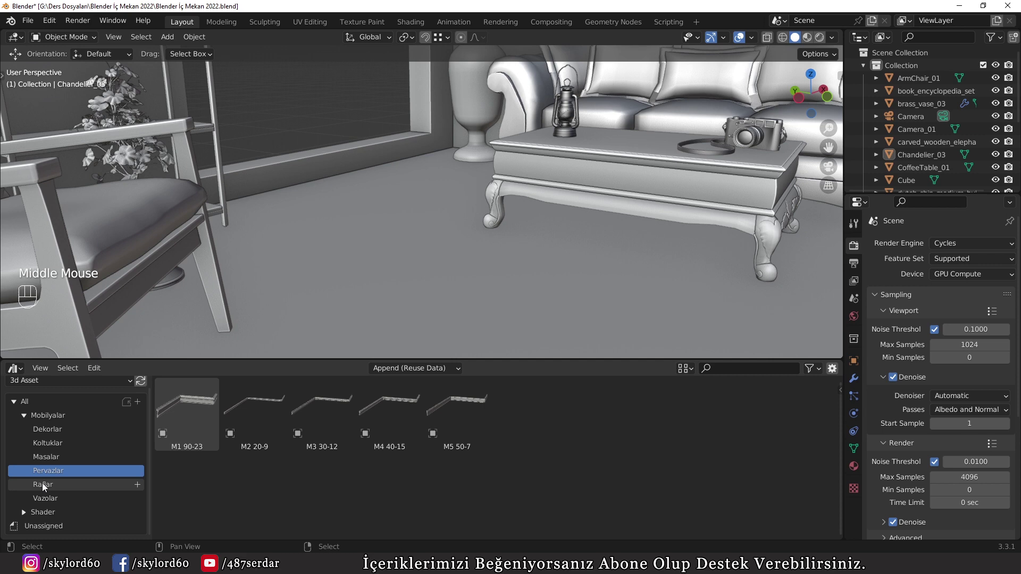
Step: Fly to the wall-floor corner behind the vase and select the room Cube
{"action": "left_click_drag", "start_coordinate": [46, 485], "coordinate": [348, 346]}
{"action": "scroll", "scroll_direction": "down", "scroll_amount": 3}
{"action": "middle_click", "coordinate": [416, 311]}
{"action": "left_click_drag", "start_coordinate": [466, 207], "coordinate": [465, 251]}
{"action": "middle_click", "coordinate": [444, 277]}
{"action": "scroll", "scroll_direction": "up", "scroll_amount": 3}
{"action": "right_click", "coordinate": [439, 308]}
{"action": "right_click", "coordinate": [438, 254]}
Step: In Edit Mode select the corner vertex, snap the 3D cursor to it, and return to Object Mode
{"action": "key", "text": "Tab"}
{"action": "key", "text": "1"}
{"action": "right_click", "coordinate": [466, 211]}
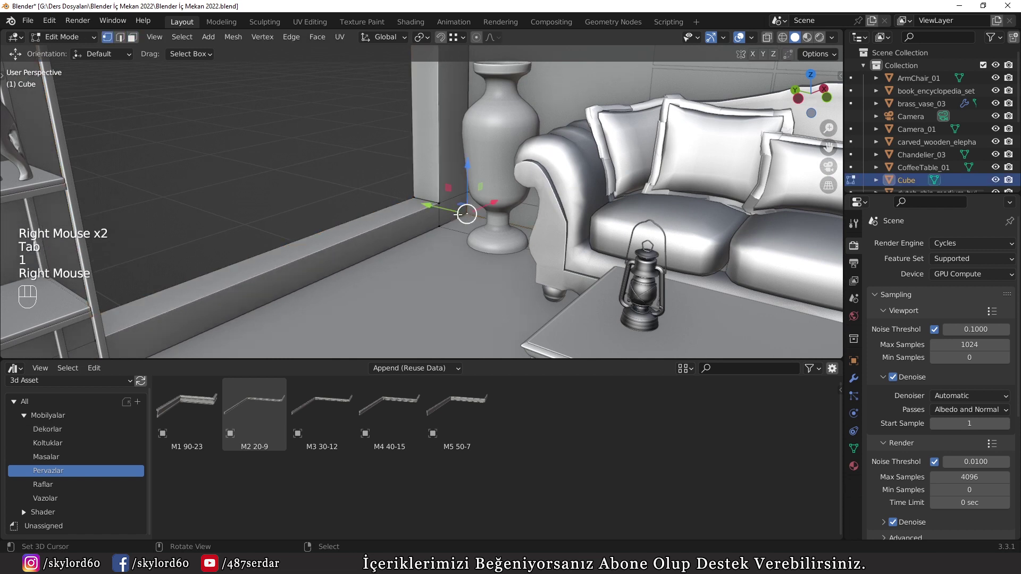
{"action": "key", "text": "shift+s"}
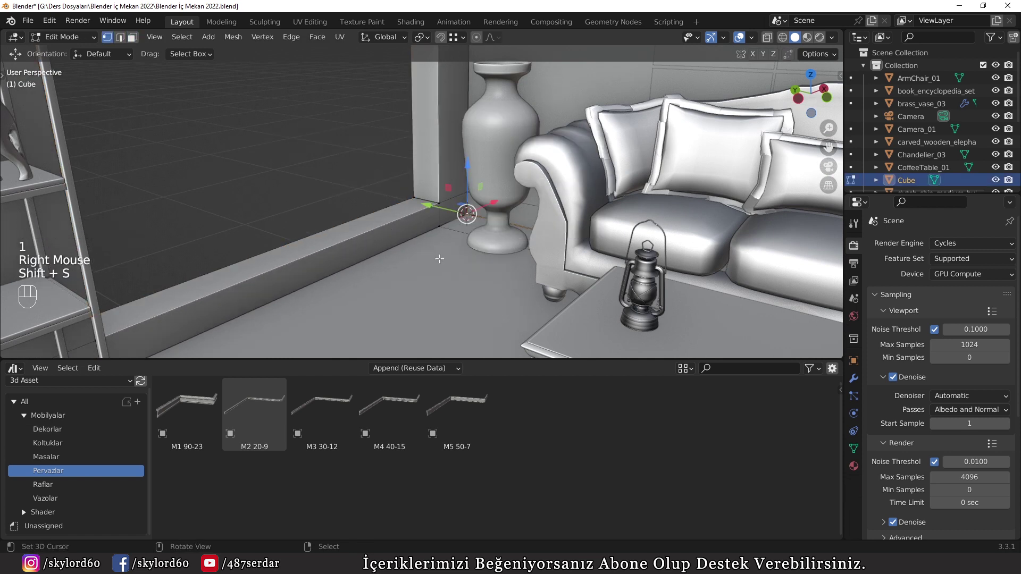
{"action": "key", "text": "Tab"}
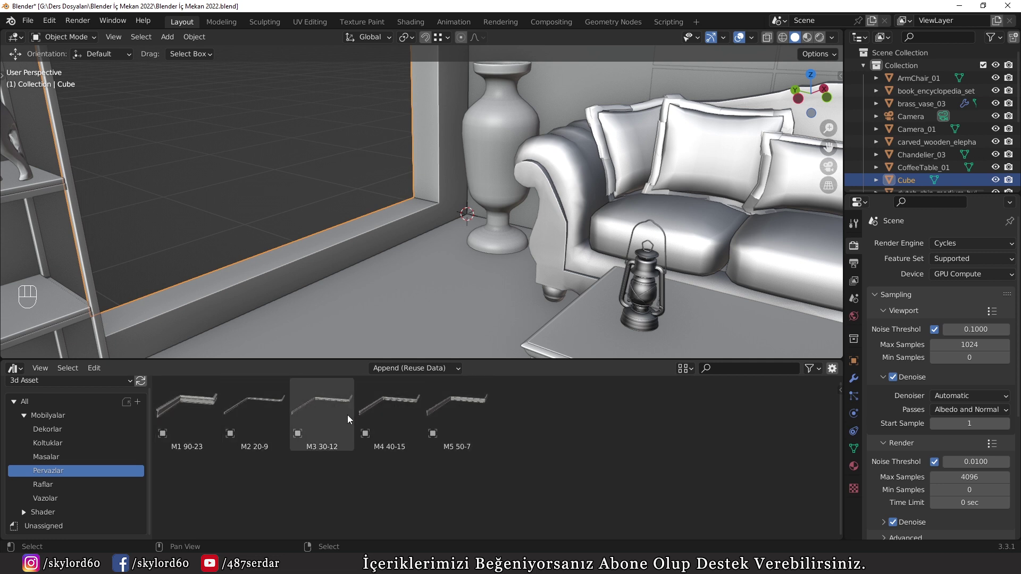
Step: Drop the M3 30-12 baseboard, snap it to the corner cursor and rotate it -90° about Z
{"action": "left_click_drag", "start_coordinate": [320, 416], "coordinate": [394, 320]}
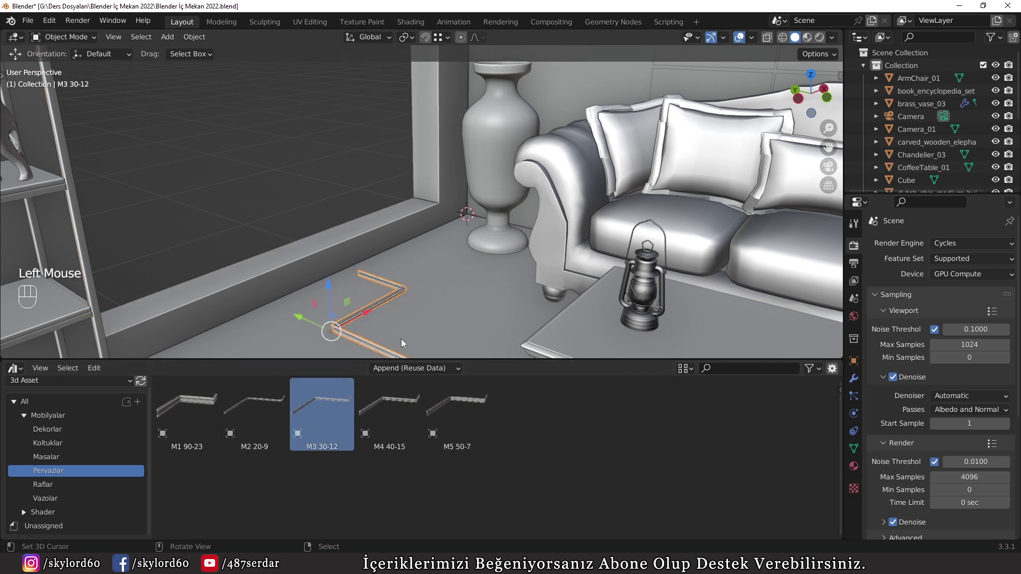
{"action": "key", "text": "shift+s"}
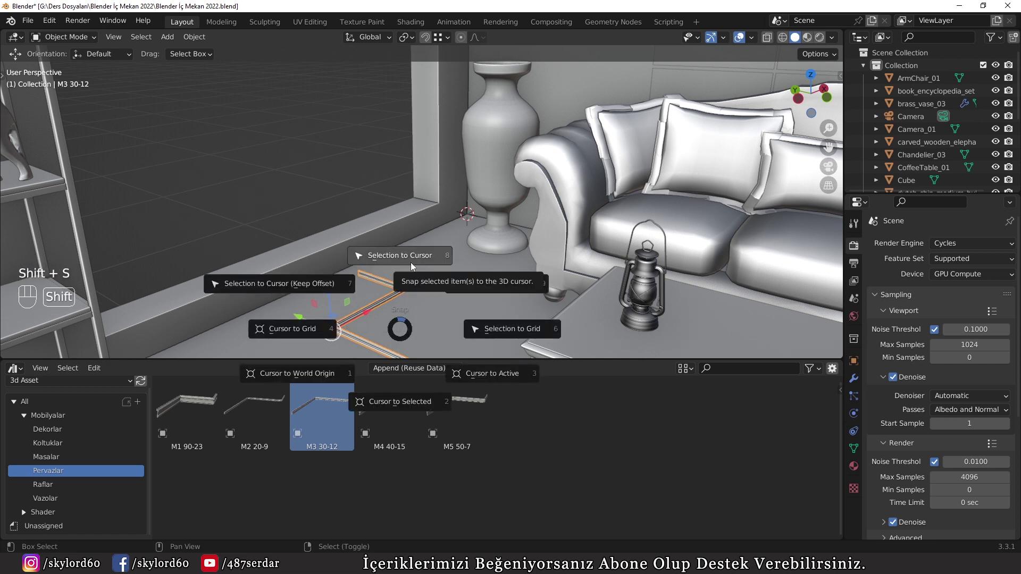
{"action": "key", "text": "r"}
{"action": "key", "text": "z"}
{"action": "key", "text": "KP_9"}
{"action": "key", "text": "KP_0"}
{"action": "key", "text": "KP_Subtract"}
{"action": "key", "text": "KP_Enter"}
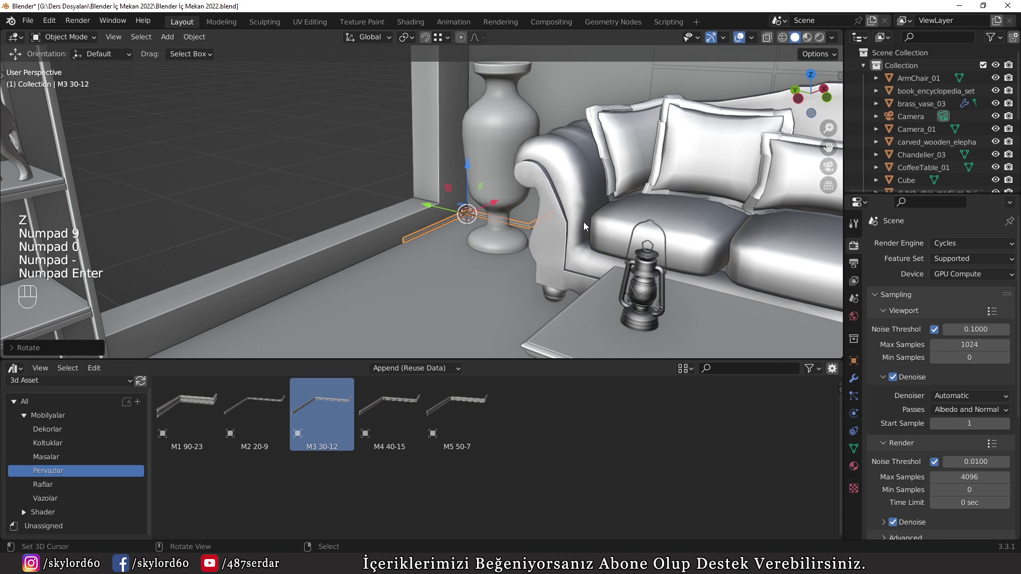
Step: Enlarge then delete the M3 30-12, and snap the M5 50-7 profile to the corner for scaling
{"action": "scroll", "scroll_direction": "up", "scroll_amount": 3}
{"action": "key", "text": "s"}
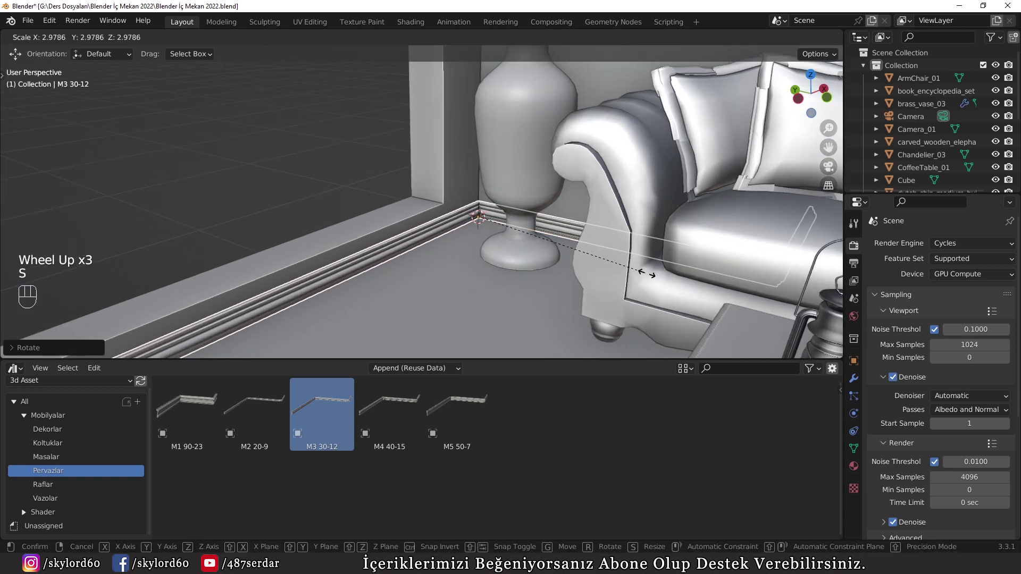
{"action": "left_click", "coordinate": [598, 263]}
{"action": "key", "text": "x"}
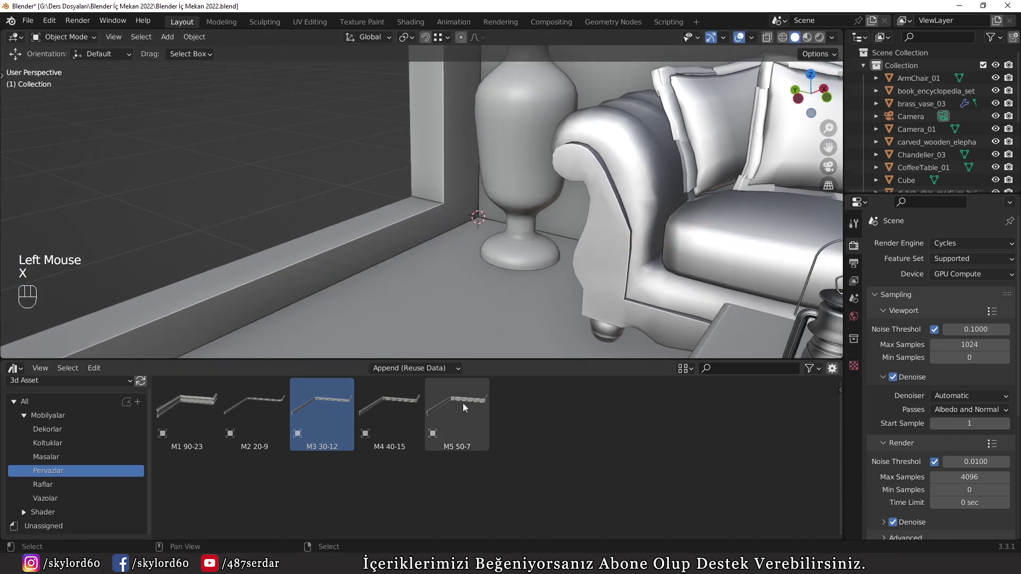
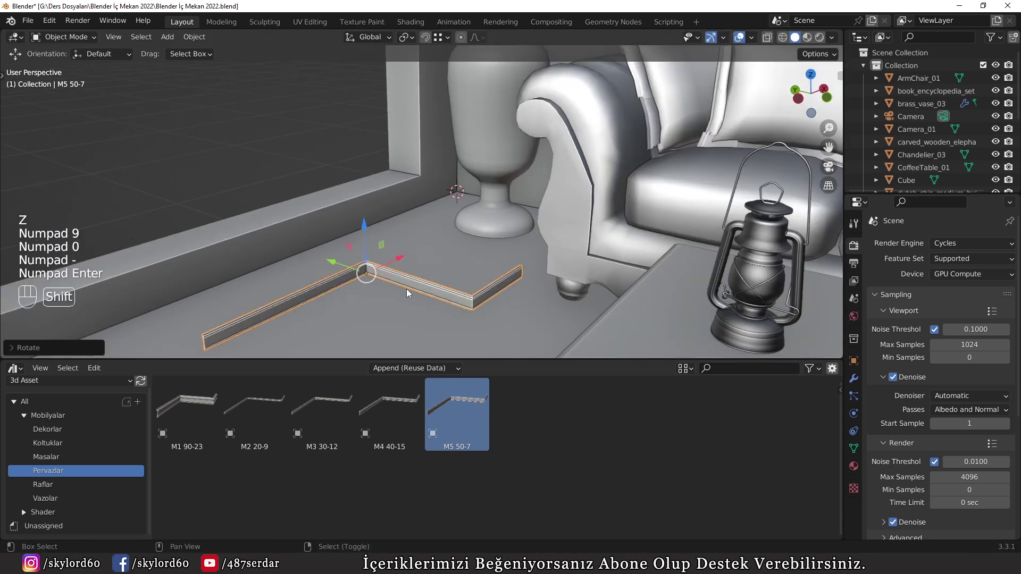
{"action": "key", "text": "shift+s"}
{"action": "key", "text": "s"}
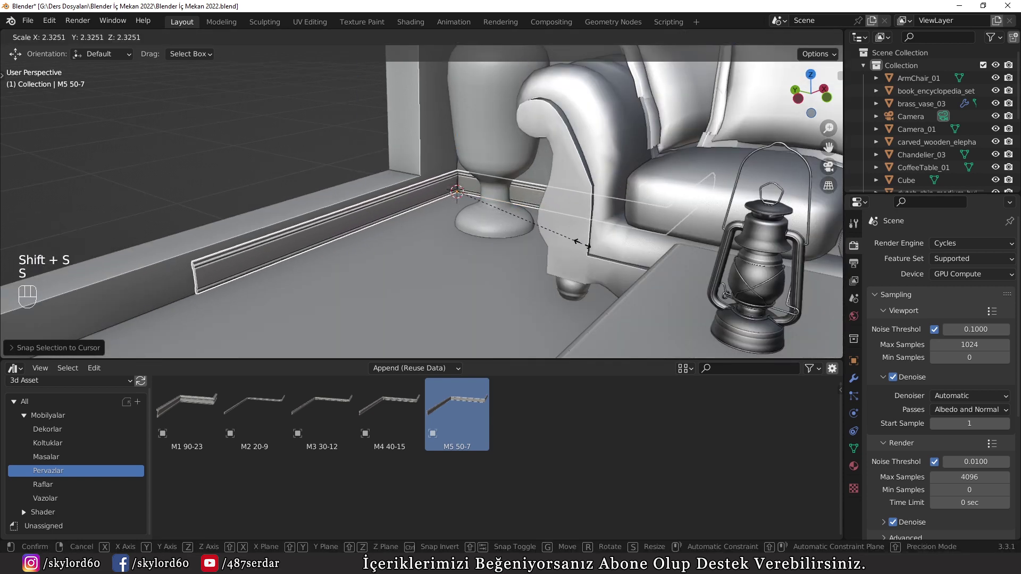
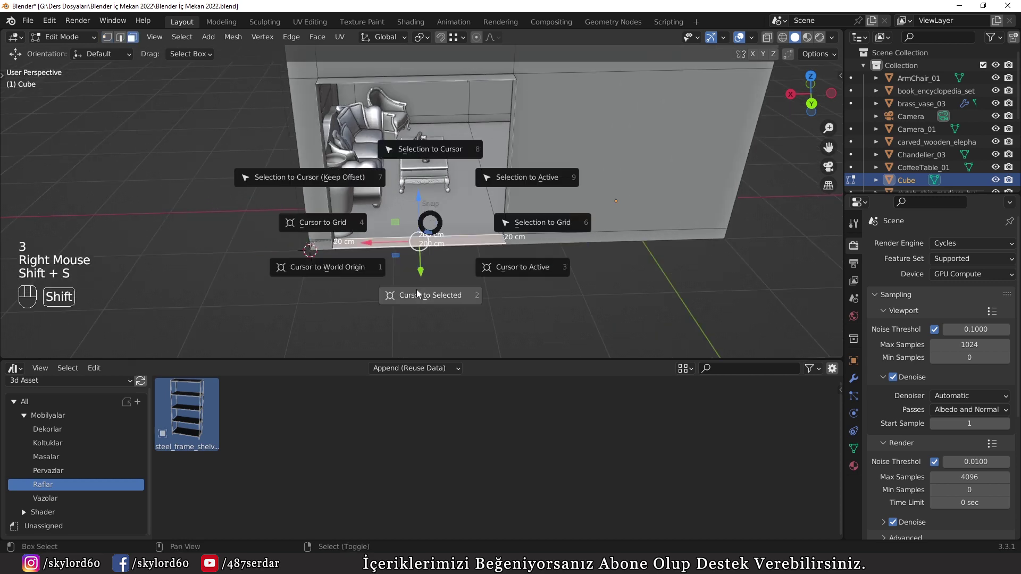
Step: Leave Edit Mode and add an Archimesh Rail Window at the cursor on the left wall via Shift+A
{"action": "key", "text": "Tab"}
{"action": "key", "text": "a"}
{"action": "key", "text": "a"}
{"action": "middle_click", "coordinate": [459, 215]}
{"action": "scroll", "scroll_direction": "up", "scroll_amount": 3}
{"action": "key", "text": "shift+a"}
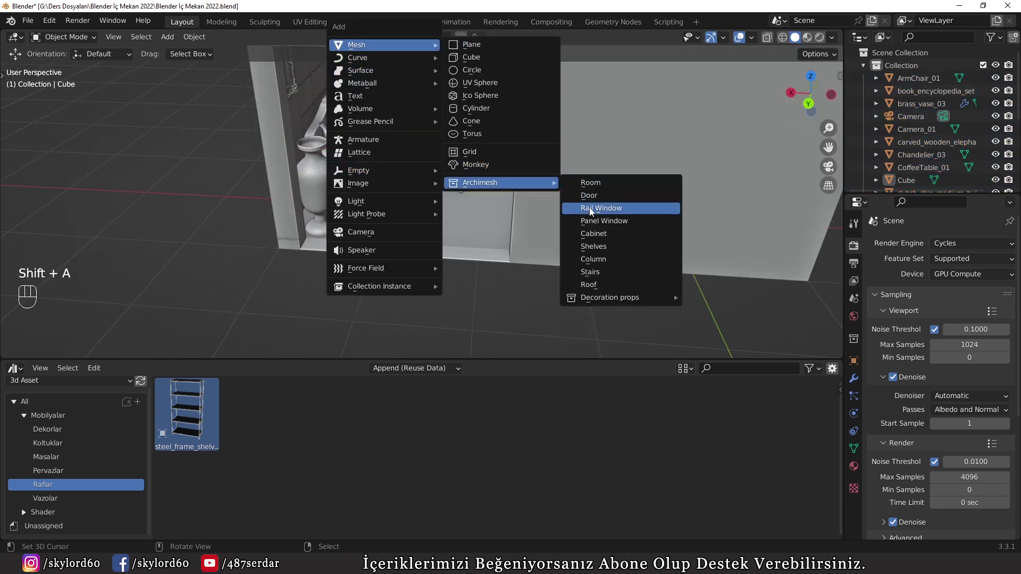
{"action": "scroll", "scroll_direction": "up", "scroll_amount": 3}
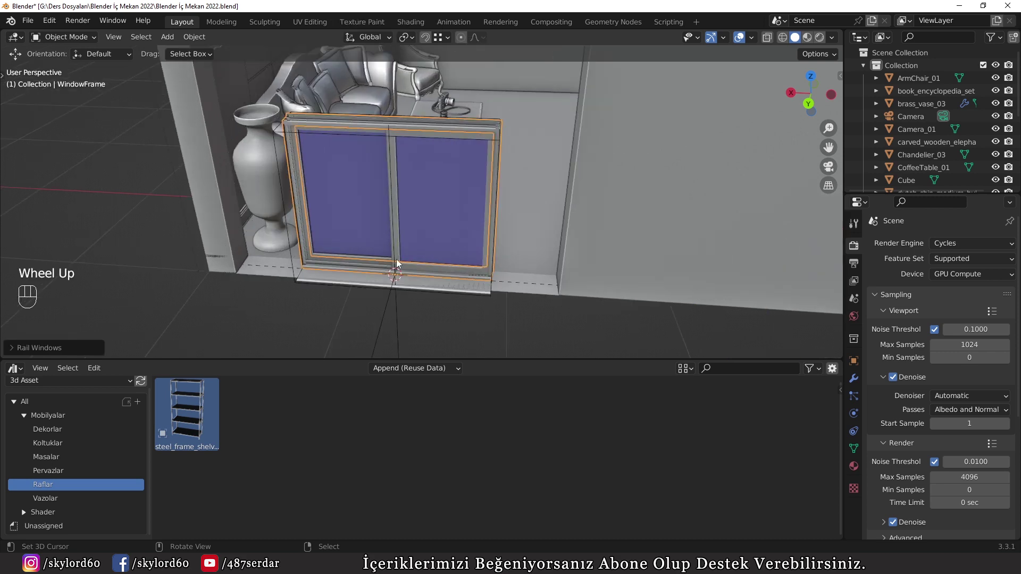
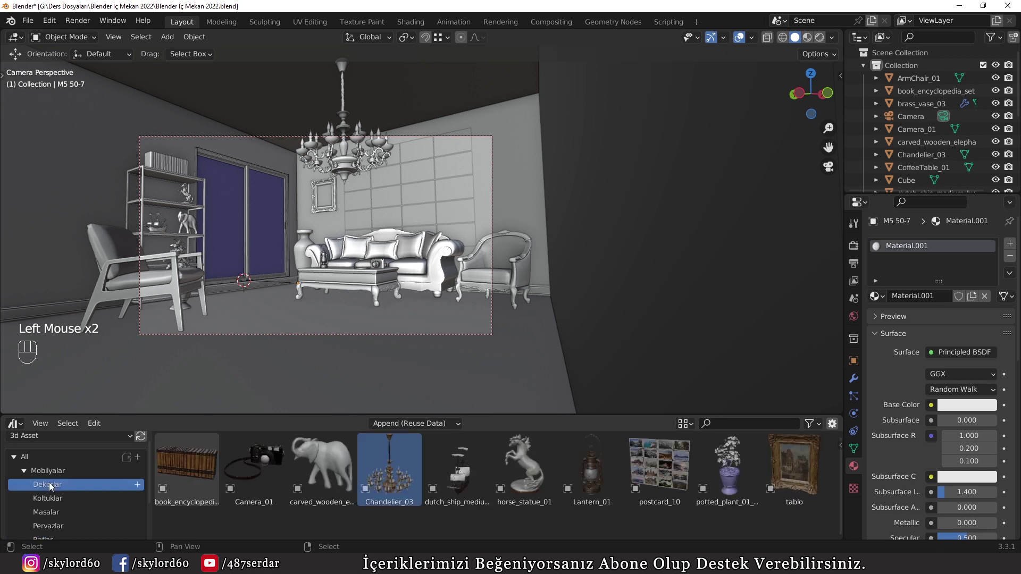
Step: Drop Ottoman_01 from the Asset Browser into the foreground, rotate it about Z and position it
{"action": "left_click", "coordinate": [75, 497]}
{"action": "left_click", "coordinate": [350, 470]}
{"action": "key", "text": "s"}
{"action": "left_click", "coordinate": [547, 368]}
{"action": "key", "text": "r"}
{"action": "key", "text": "z"}
{"action": "key", "text": "KP_9"}
{"action": "key", "text": "KP_0"}
{"action": "key", "text": "KP_Enter"}
{"action": "key", "text": "g"}
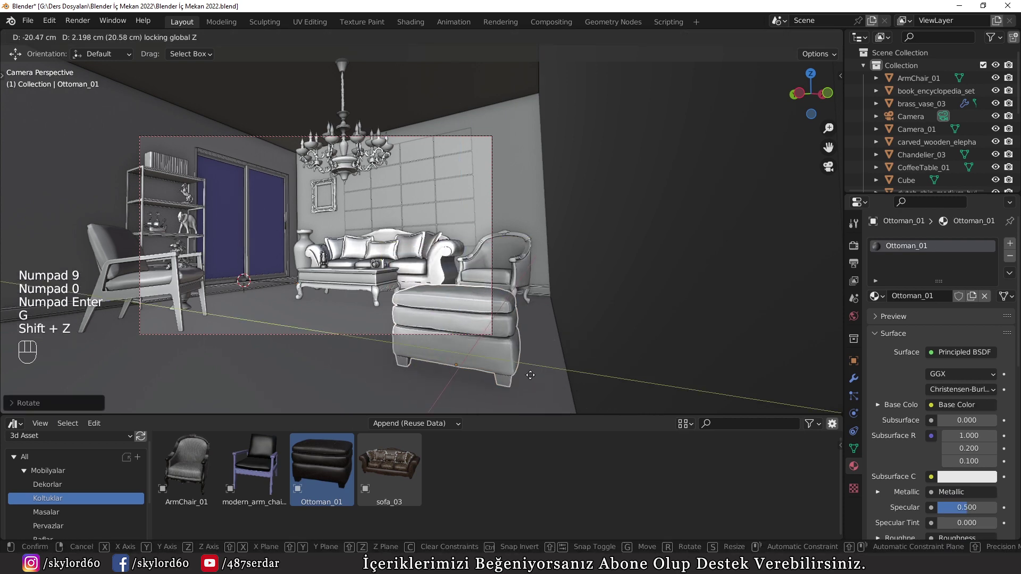
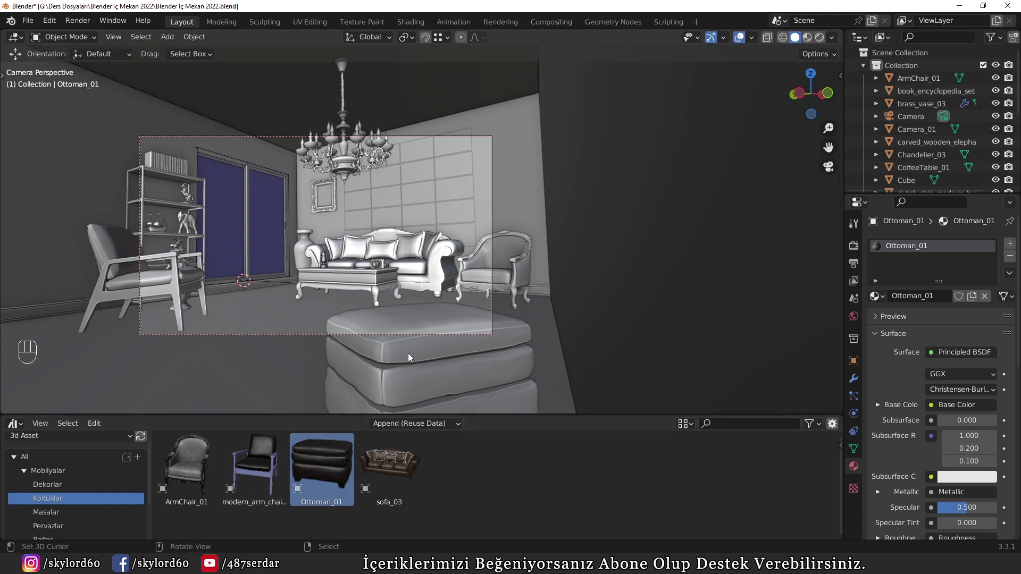
Step: Add modern_coffee_table_01 from the Masalar category in front of the sofa and preview rendered shading
{"action": "right_click", "coordinate": [416, 366]}
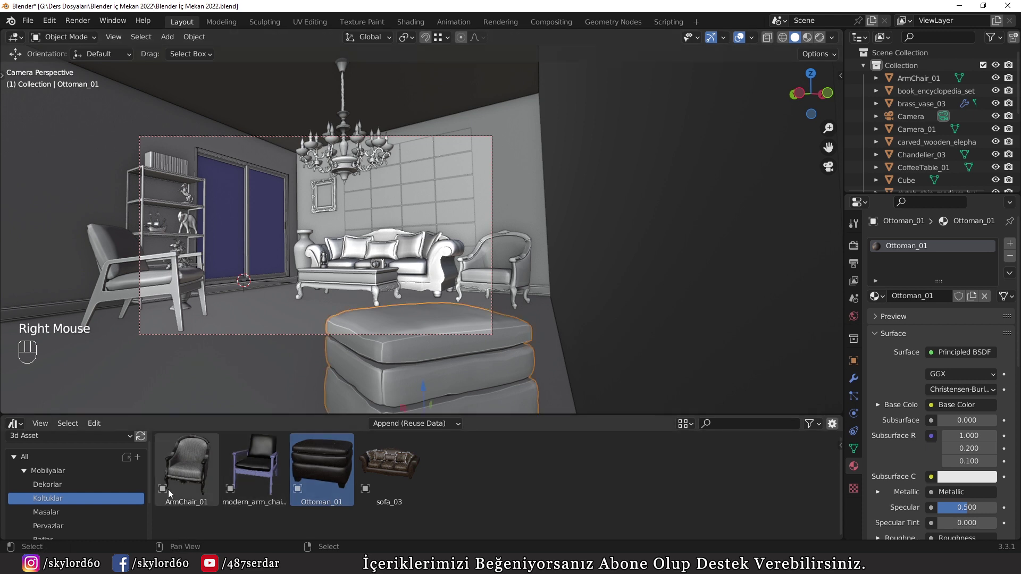
{"action": "left_click", "coordinate": [41, 519]}
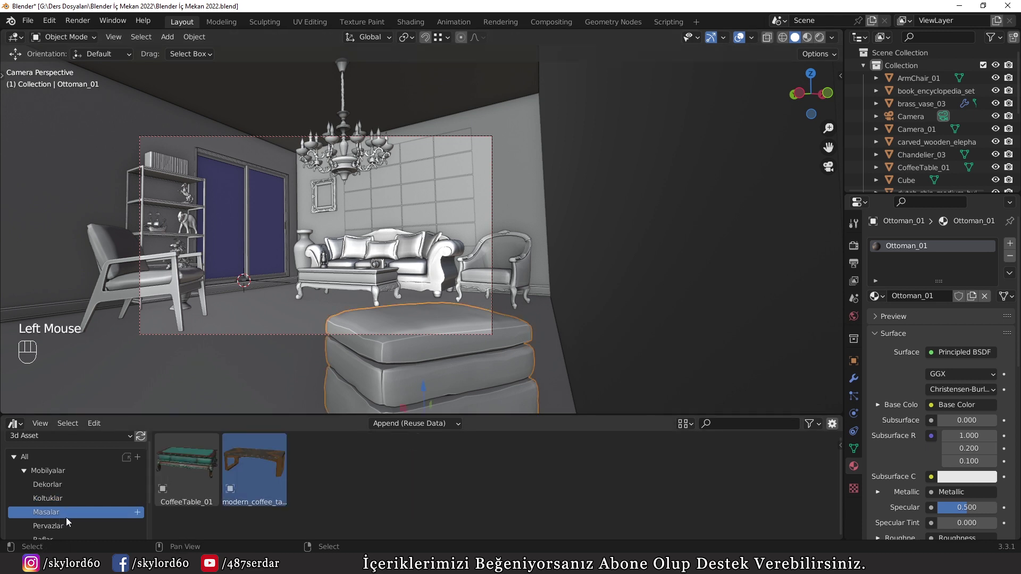
{"action": "left_click", "coordinate": [273, 454]}
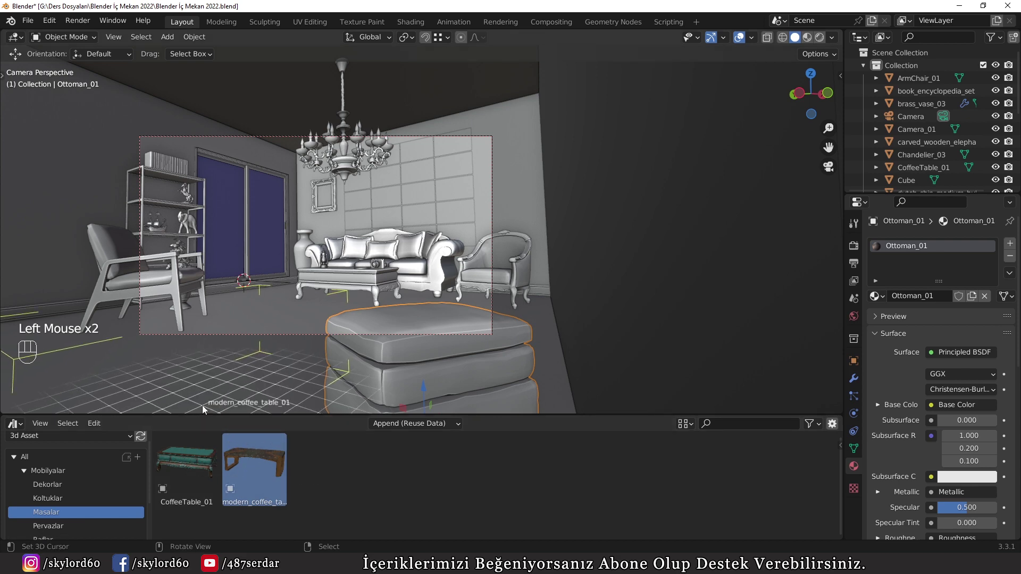
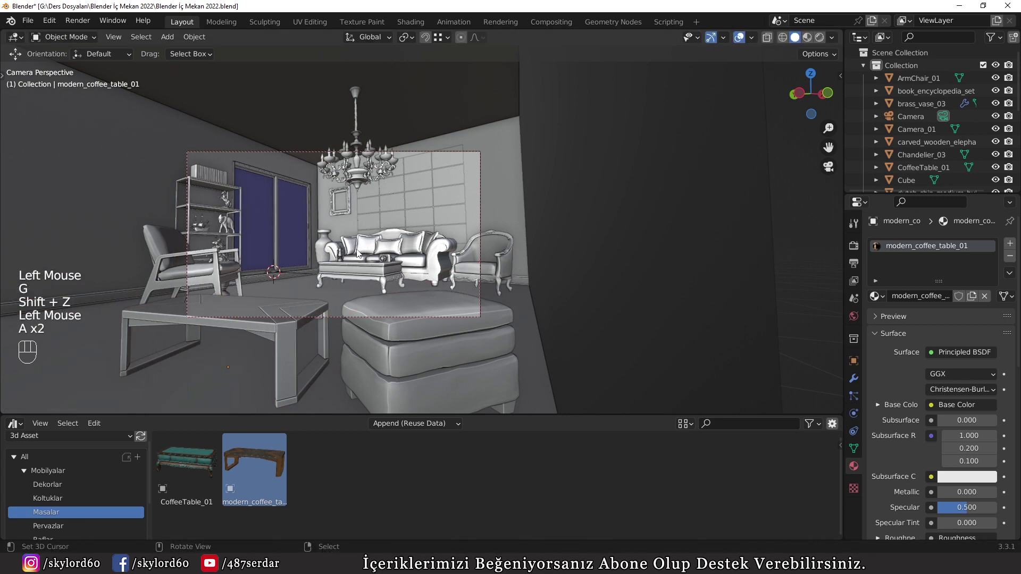
{"action": "key", "text": "z"}
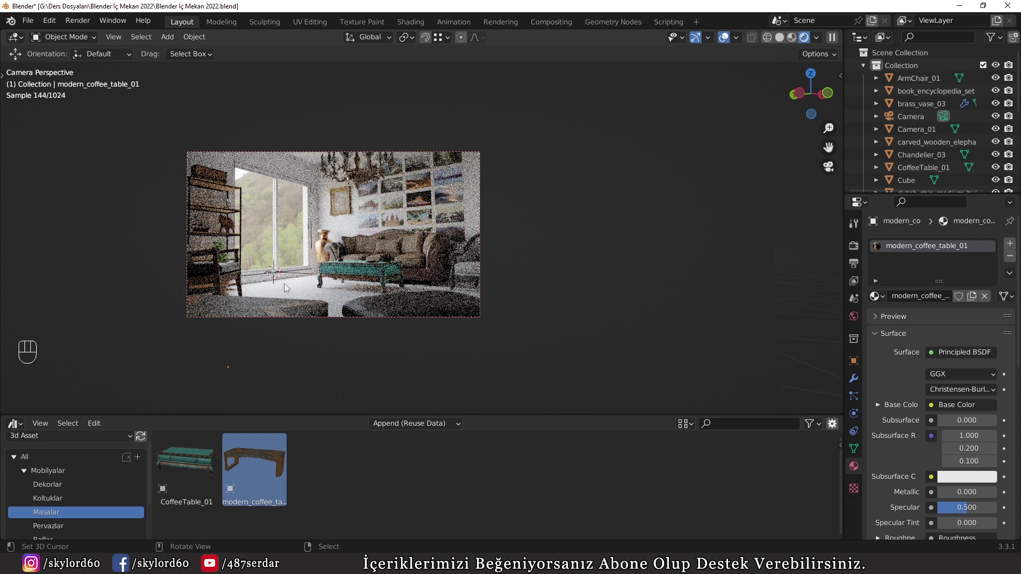
Step: Navigate outside the room box and select the room Cube for isolating it
{"action": "scroll", "scroll_direction": "up", "scroll_amount": 3}
{"action": "middle_click", "coordinate": [289, 314]}
{"action": "left_click_drag", "start_coordinate": [501, 188], "coordinate": [508, 235]}
{"action": "middle_click", "coordinate": [507, 235]}
{"action": "scroll", "scroll_direction": "up", "scroll_amount": 3}
{"action": "left_click_drag", "start_coordinate": [471, 303], "coordinate": [381, 249]}
{"action": "scroll", "scroll_direction": "down", "scroll_amount": 3}
{"action": "right_click", "coordinate": [474, 191]}
Step: Select the whole room mesh, enlarge the Asset Browser and switch it to material assets like Plaster
{"action": "key", "text": "Tab"}
{"action": "key", "text": "a"}
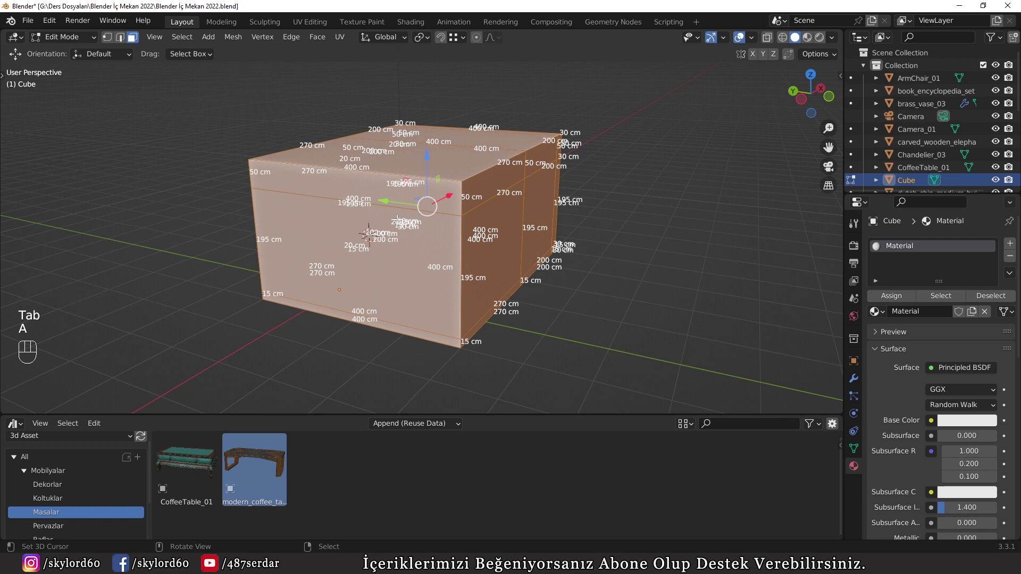
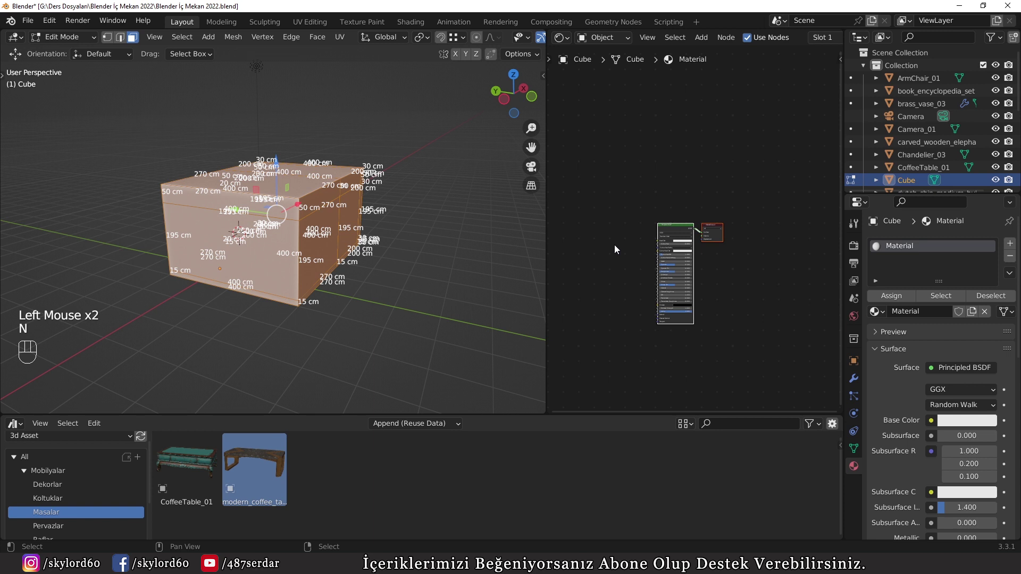
{"action": "scroll", "scroll_direction": "up", "scroll_amount": 3}
{"action": "scroll", "scroll_direction": "up", "scroll_amount": 3}
{"action": "scroll", "scroll_direction": "up", "scroll_amount": 3}
{"action": "key", "text": "u"}
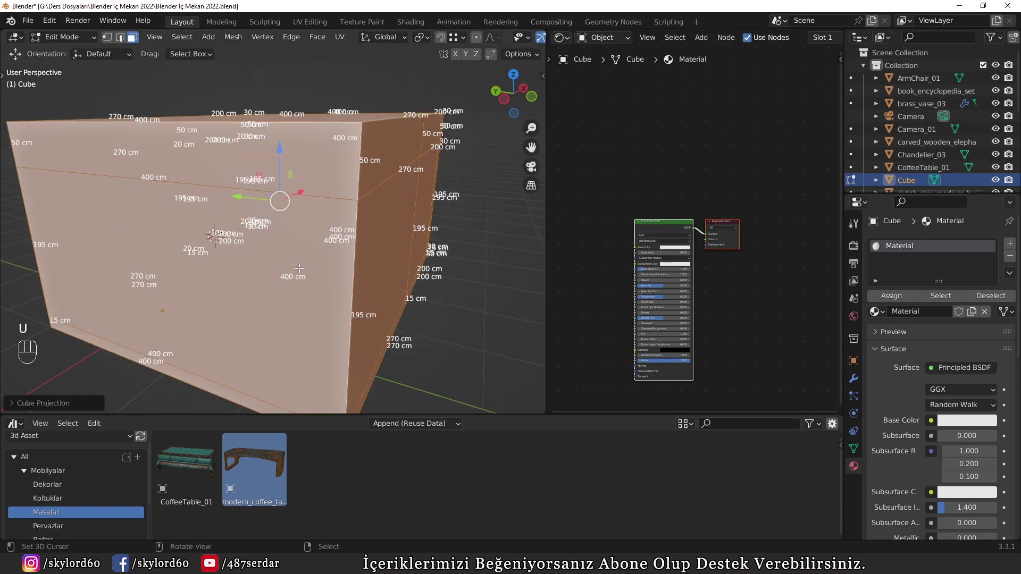
{"action": "left_click_drag", "start_coordinate": [300, 261], "coordinate": [391, 274]}
{"action": "key", "text": "Tab"}
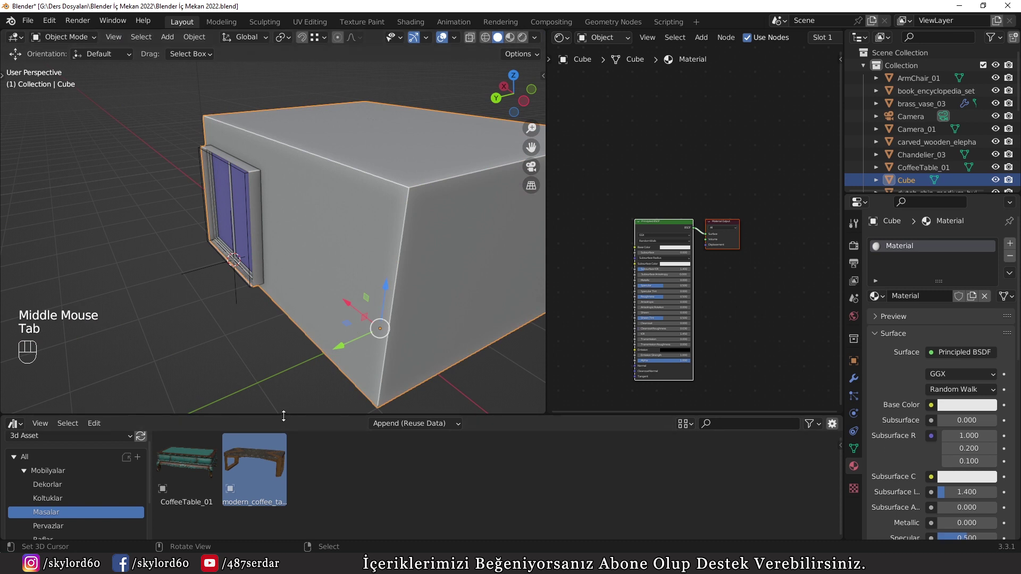
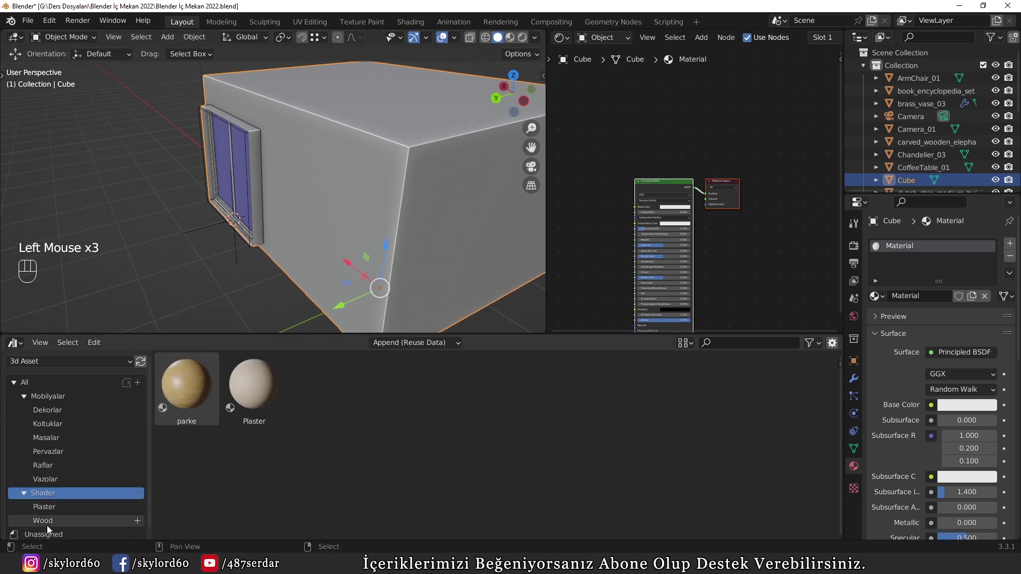
Step: Drop the Plaster material onto the room cube and reselect the cube
{"action": "left_click", "coordinate": [54, 512]}
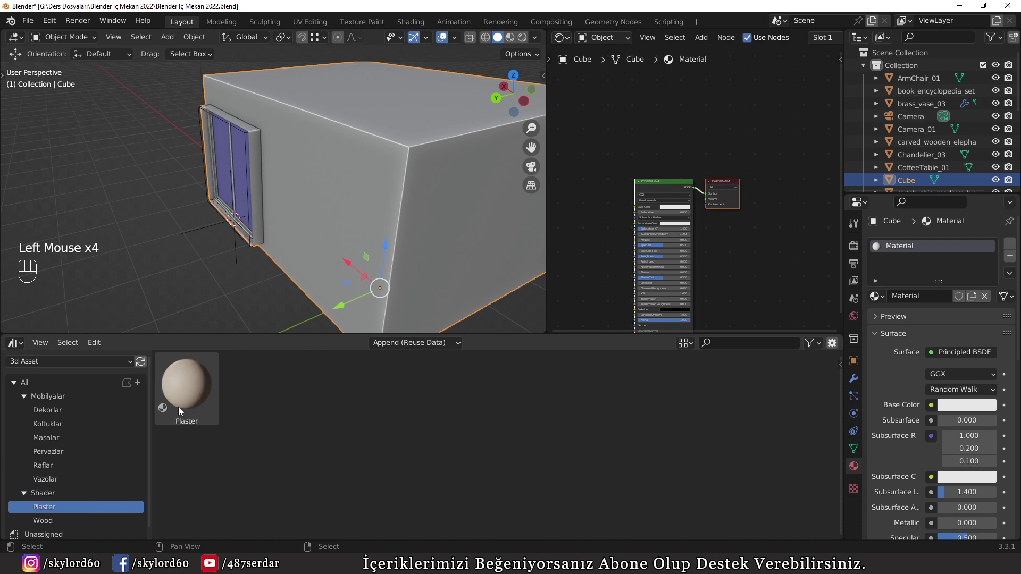
{"action": "left_click", "coordinate": [184, 405]}
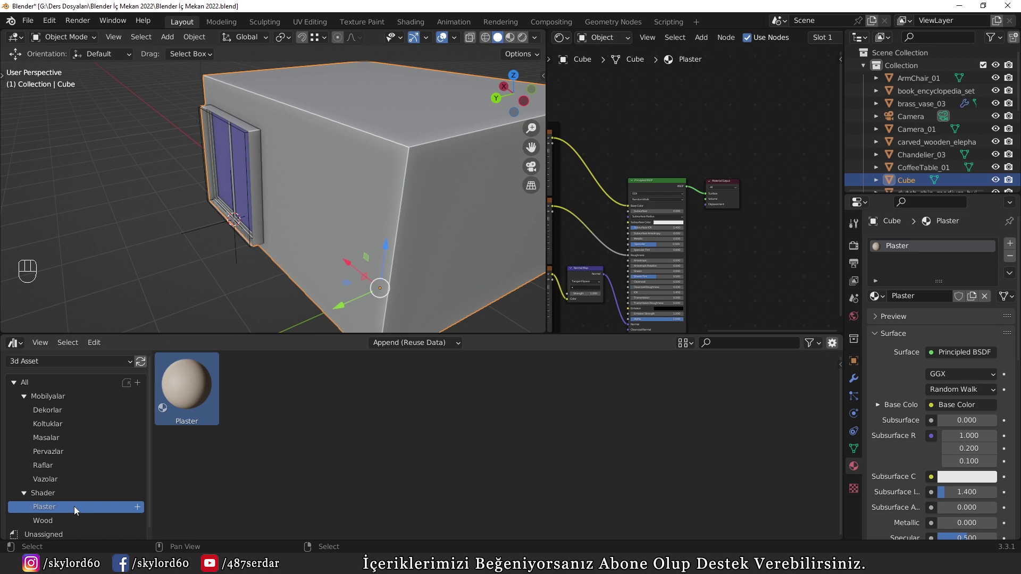
{"action": "left_click", "coordinate": [41, 528]}
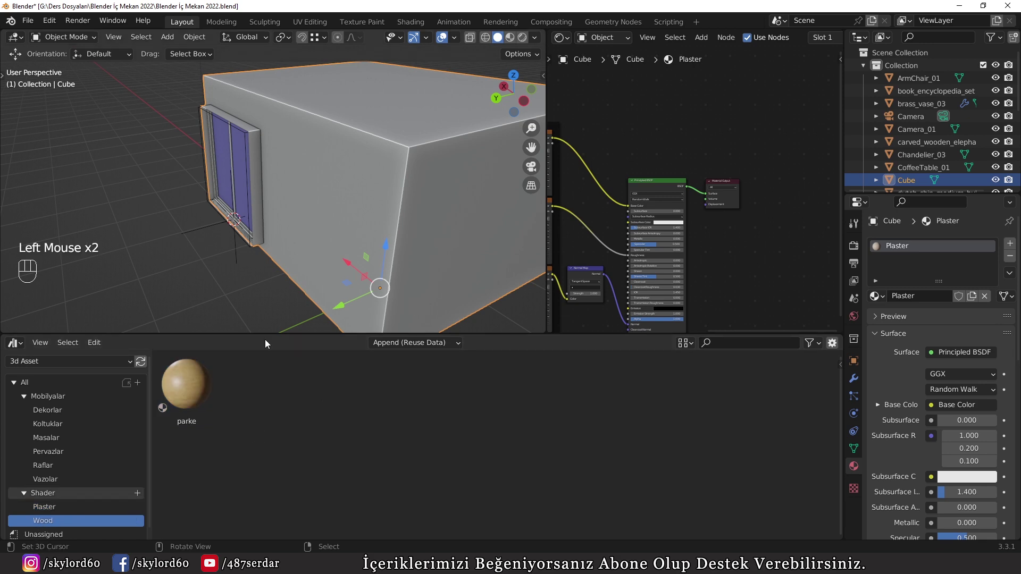
{"action": "left_click_drag", "start_coordinate": [354, 228], "coordinate": [431, 223]}
{"action": "right_click", "coordinate": [444, 214]}
{"action": "key", "text": "Tab"}
{"action": "right_click", "coordinate": [425, 161]}
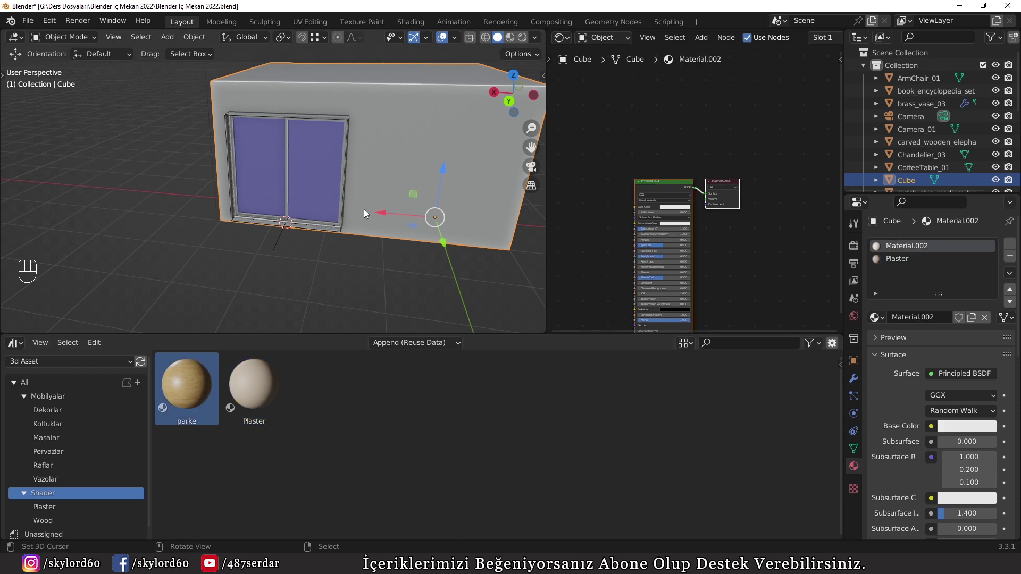
Step: In Edit Mode select the wall faces and assign the Plaster material slot to them
{"action": "key", "text": "Tab"}
{"action": "right_click", "coordinate": [396, 225]}
{"action": "right_click", "coordinate": [420, 151]}
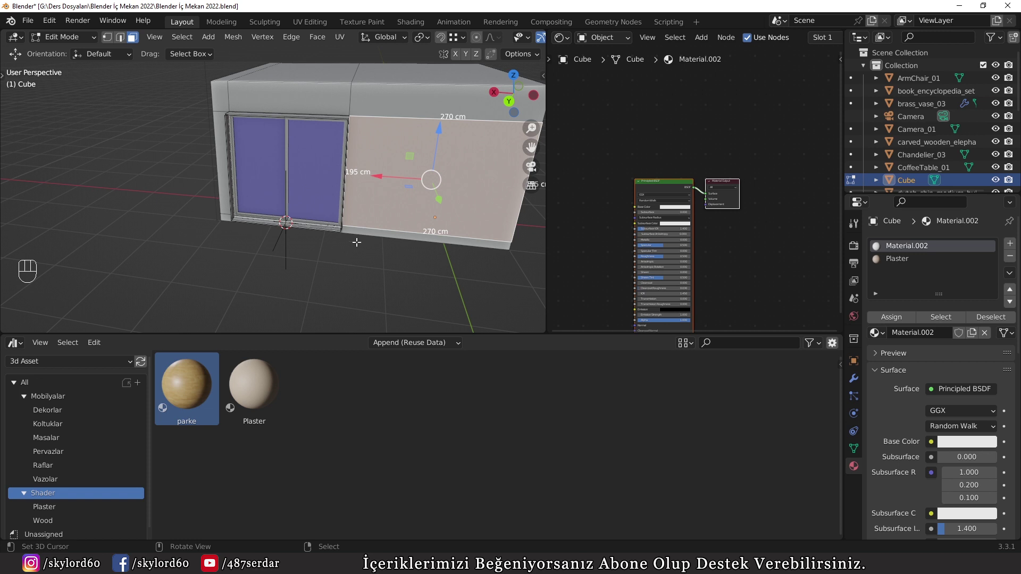
{"action": "left_click_drag", "start_coordinate": [422, 213], "coordinate": [442, 106]}
{"action": "right_click", "coordinate": [442, 107]}
{"action": "right_click", "coordinate": [408, 186]}
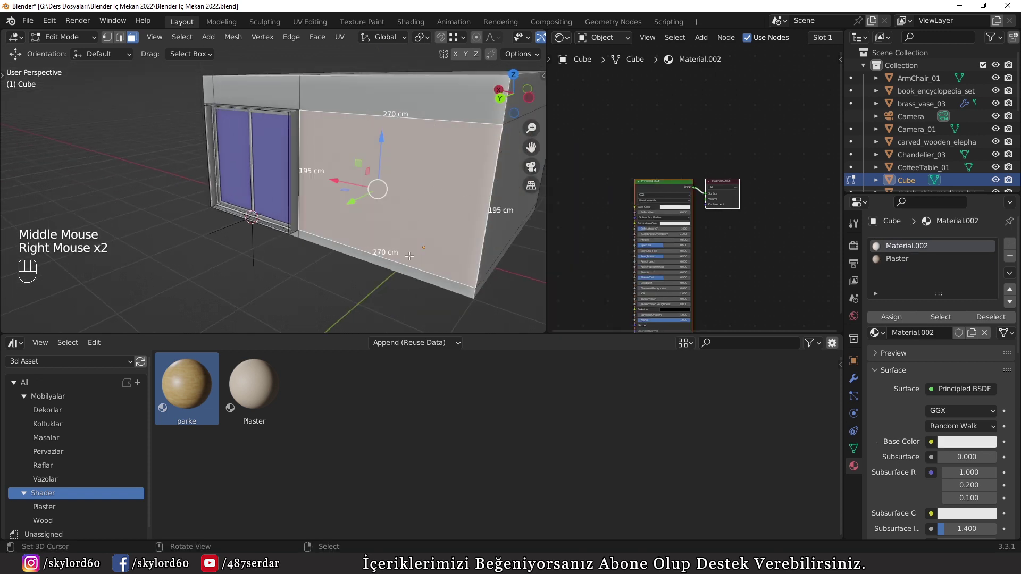
{"action": "key", "text": "a"}
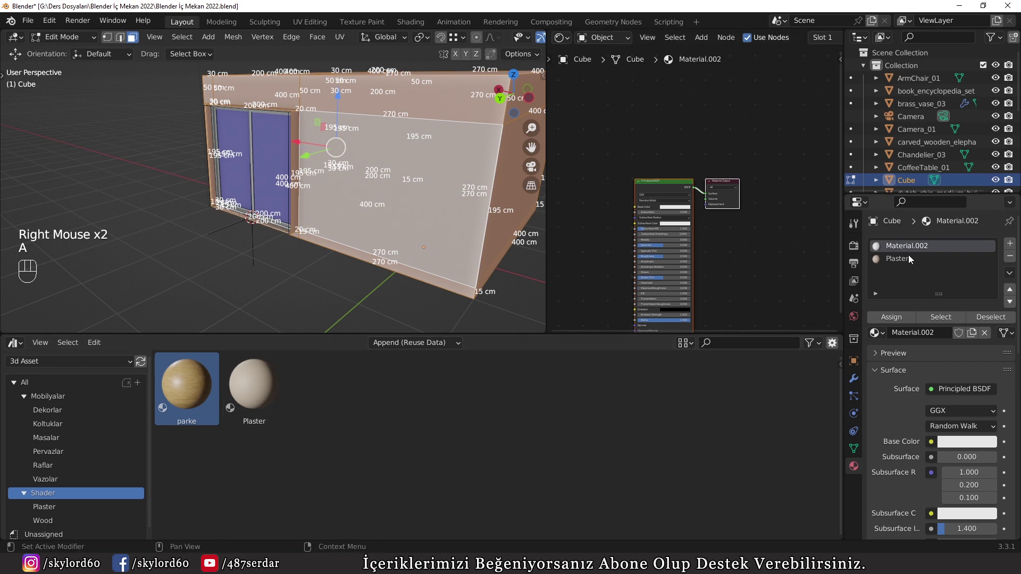
{"action": "left_click", "coordinate": [912, 258]}
{"action": "left_click", "coordinate": [905, 320]}
Step: Orbit around the room in material preview shading to inspect the plastered walls
{"action": "left_click_drag", "start_coordinate": [424, 180], "coordinate": [364, 189]}
{"action": "scroll", "scroll_direction": "up", "scroll_amount": 3}
{"action": "middle_click", "coordinate": [370, 185]}
{"action": "scroll", "scroll_direction": "up", "scroll_amount": 3}
{"action": "scroll", "scroll_direction": "down", "scroll_amount": 3}
{"action": "key", "text": "z"}
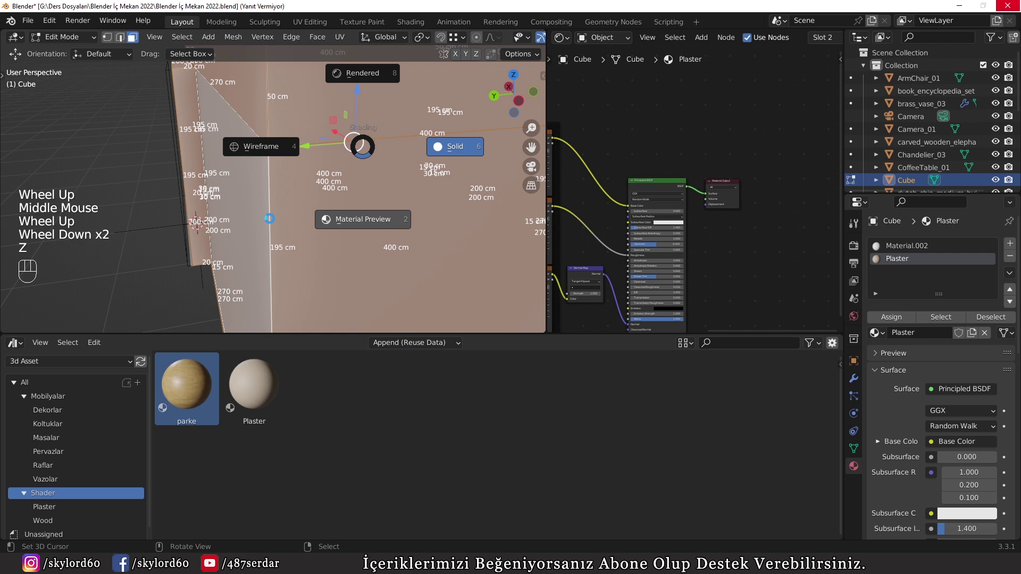
{"action": "scroll", "scroll_direction": "down", "scroll_amount": 3}
{"action": "middle_click", "coordinate": [361, 243]}
{"action": "scroll", "scroll_direction": "up", "scroll_amount": 3}
{"action": "left_click_drag", "start_coordinate": [376, 249], "coordinate": [464, 246]}
{"action": "scroll", "scroll_direction": "up", "scroll_amount": 3}
{"action": "left_click_drag", "start_coordinate": [352, 198], "coordinate": [404, 224]}
{"action": "scroll", "scroll_direction": "up", "scroll_amount": 3}
{"action": "left_click_drag", "start_coordinate": [380, 222], "coordinate": [359, 219]}
Step: Return to editing the room's faces and orbit down to the floor
{"action": "key", "text": "Tab"}
{"action": "scroll", "scroll_direction": "down", "scroll_amount": 3}
{"action": "key", "text": "a"}
{"action": "key", "text": "a"}
{"action": "left_click_drag", "start_coordinate": [262, 240], "coordinate": [261, 265]}
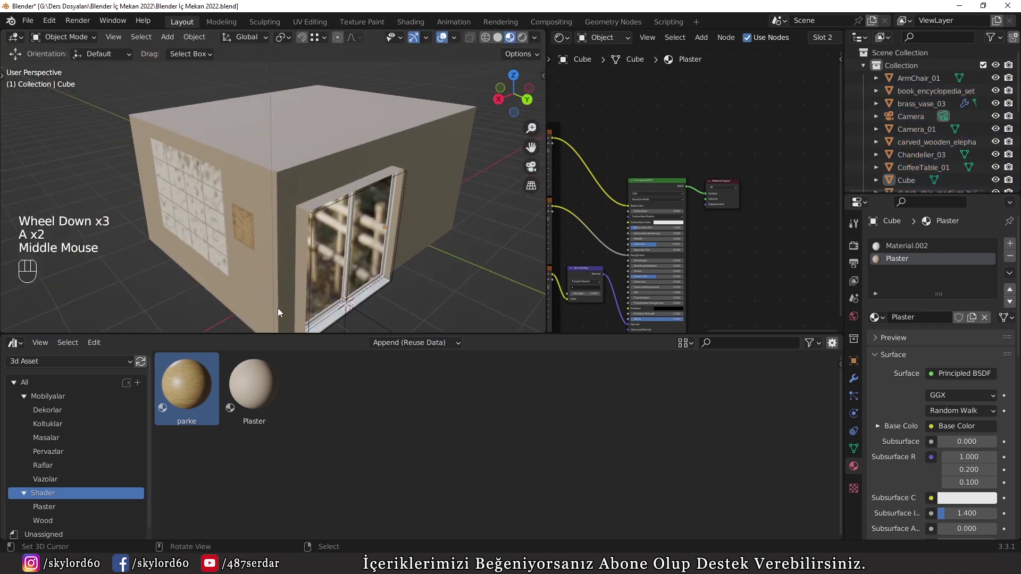
{"action": "key", "text": "Tab"}
{"action": "left_click_drag", "start_coordinate": [402, 168], "coordinate": [420, 234]}
{"action": "scroll", "scroll_direction": "up", "scroll_amount": 3}
{"action": "left_click_drag", "start_coordinate": [391, 244], "coordinate": [387, 143]}
Step: Select the floor faces, assign them the second material slot and return to Object Mode
{"action": "scroll", "scroll_direction": "down", "scroll_amount": 3}
{"action": "left_click_drag", "start_coordinate": [348, 196], "coordinate": [333, 188]}
{"action": "right_click", "coordinate": [333, 187]}
{"action": "right_click", "coordinate": [262, 125]}
{"action": "left_click_drag", "start_coordinate": [238, 168], "coordinate": [281, 159]}
{"action": "left_click_drag", "start_coordinate": [281, 159], "coordinate": [207, 187]}
{"action": "left_click_drag", "start_coordinate": [335, 209], "coordinate": [903, 251]}
{"action": "left_click", "coordinate": [904, 245]}
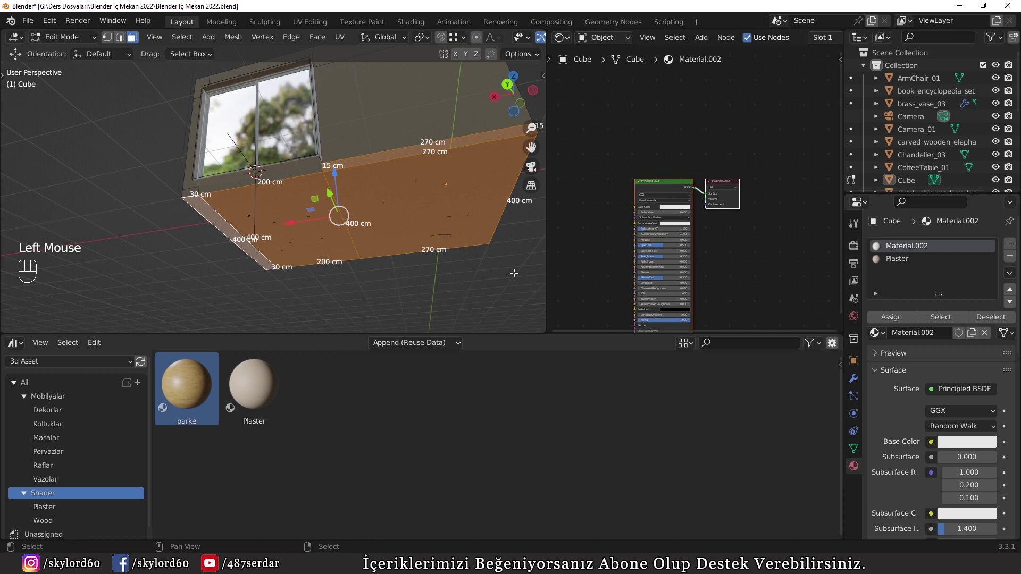
{"action": "left_click", "coordinate": [895, 319]}
{"action": "key", "text": "Tab"}
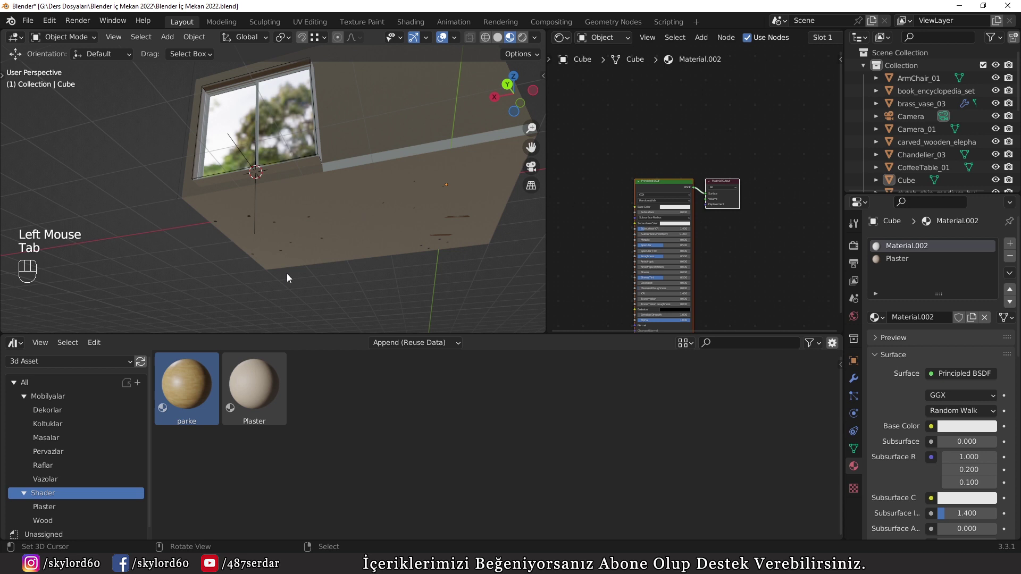
Step: Drop the parke wood material onto the room, inspect the result and undo the unwanted change
{"action": "left_click", "coordinate": [184, 392]}
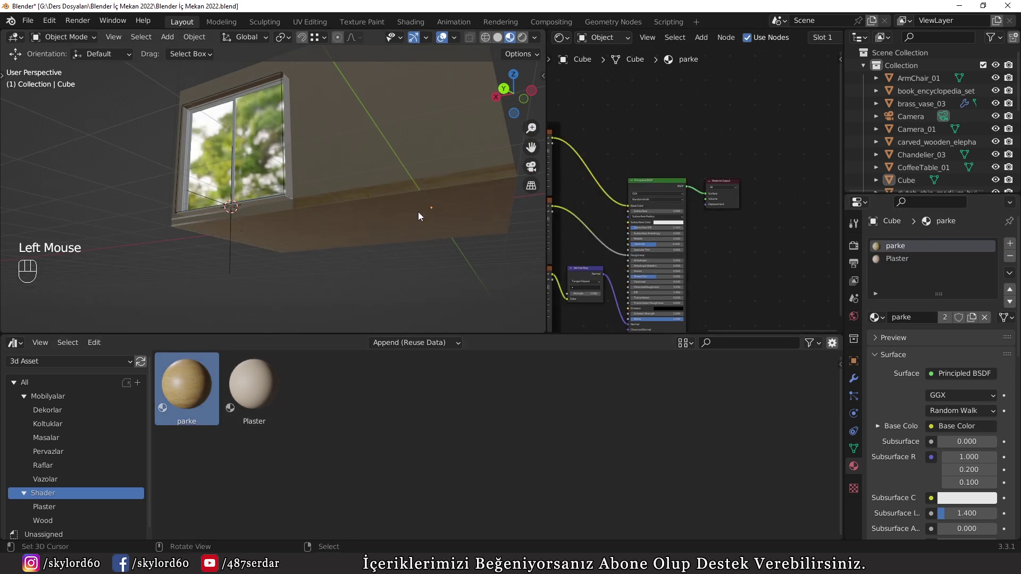
{"action": "left_click_drag", "start_coordinate": [394, 210], "coordinate": [195, 257]}
{"action": "scroll", "scroll_direction": "up", "scroll_amount": 3}
{"action": "middle_click", "coordinate": [215, 251]}
{"action": "left_click_drag", "start_coordinate": [326, 132], "coordinate": [306, 210]}
{"action": "left_click_drag", "start_coordinate": [170, 184], "coordinate": [96, 167]}
{"action": "left_click_drag", "start_coordinate": [152, 171], "coordinate": [358, 201]}
{"action": "scroll", "scroll_direction": "down", "scroll_amount": 3}
{"action": "left_click_drag", "start_coordinate": [248, 247], "coordinate": [283, 134]}
{"action": "scroll", "scroll_direction": "up", "scroll_amount": 3}
{"action": "scroll", "scroll_direction": "down", "scroll_amount": 3}
{"action": "middle_click", "coordinate": [344, 164]}
{"action": "scroll", "scroll_direction": "down", "scroll_amount": 3}
{"action": "left_click_drag", "start_coordinate": [271, 275], "coordinate": [199, 395]}
{"action": "left_click", "coordinate": [199, 394]}
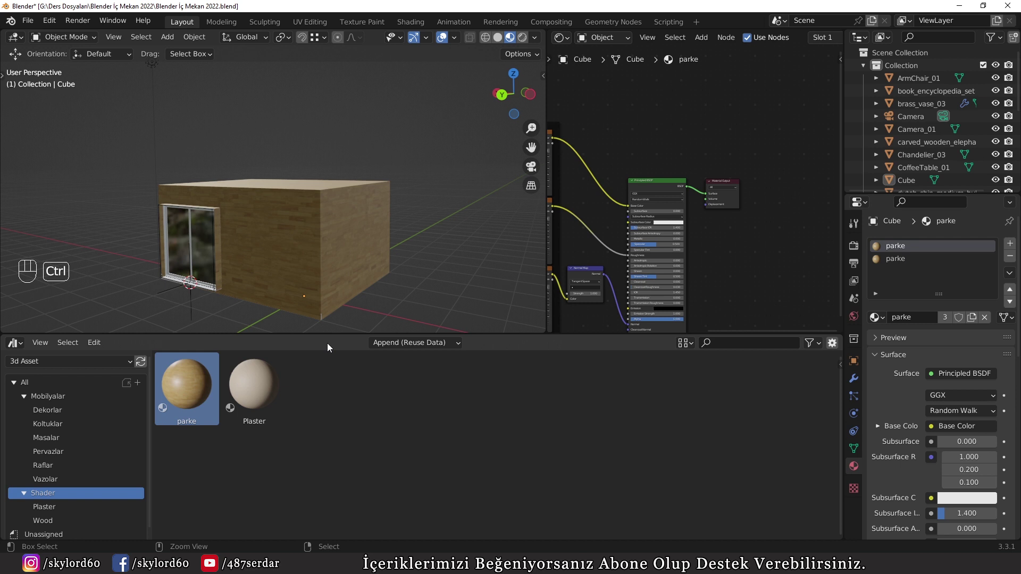
{"action": "key", "text": "ctrl+z"}
Step: Pick the parke material, select the floor faces in Edit Mode and assign it to them
{"action": "middle_click", "coordinate": [274, 220]}
{"action": "scroll", "scroll_direction": "up", "scroll_amount": 3}
{"action": "left_click_drag", "start_coordinate": [253, 267], "coordinate": [250, 211]}
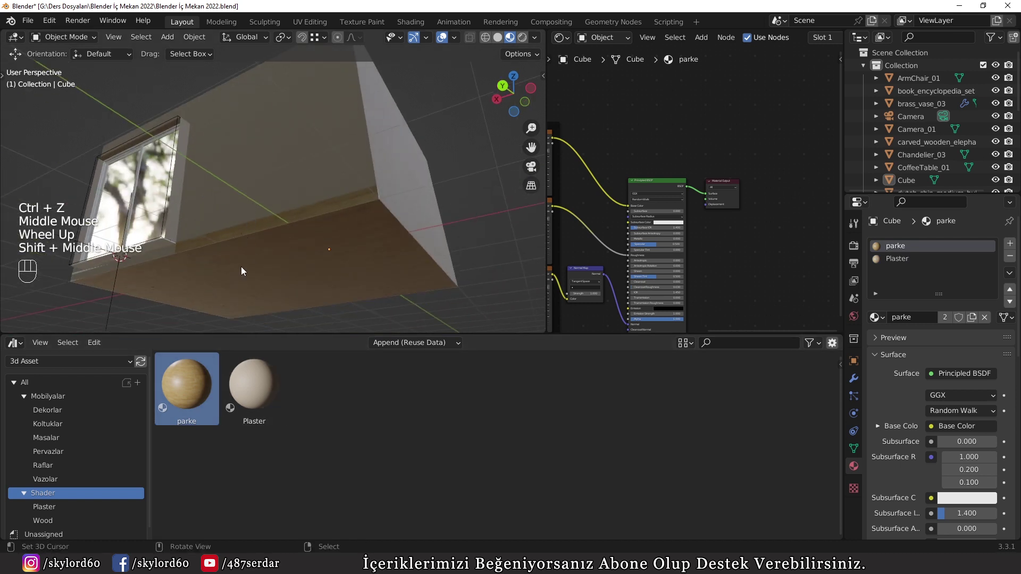
{"action": "left_click", "coordinate": [187, 389]}
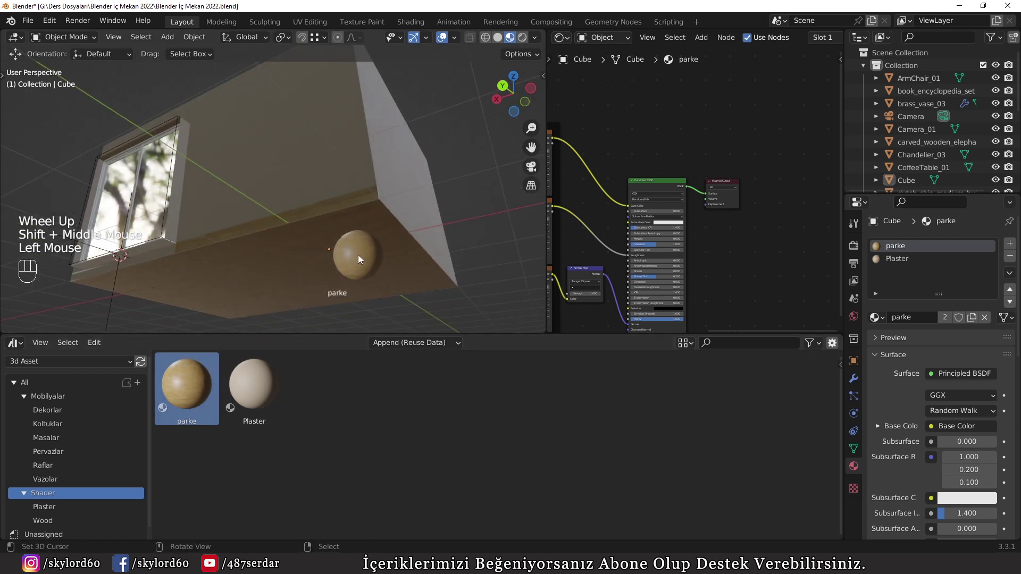
{"action": "key", "text": "Tab"}
{"action": "right_click", "coordinate": [330, 220]}
{"action": "right_click", "coordinate": [183, 296]}
{"action": "right_click", "coordinate": [152, 293]}
{"action": "right_click", "coordinate": [336, 197]}
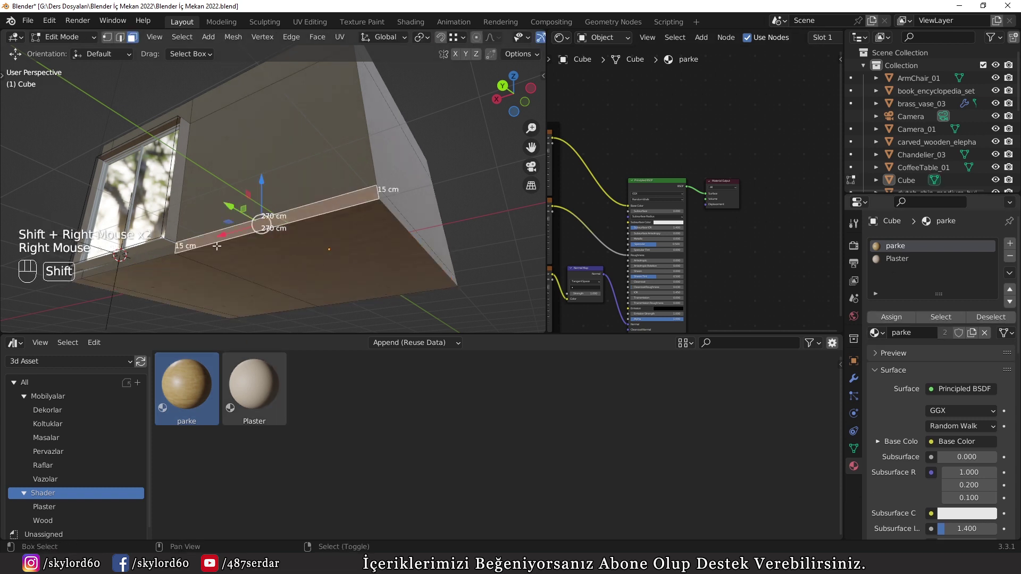
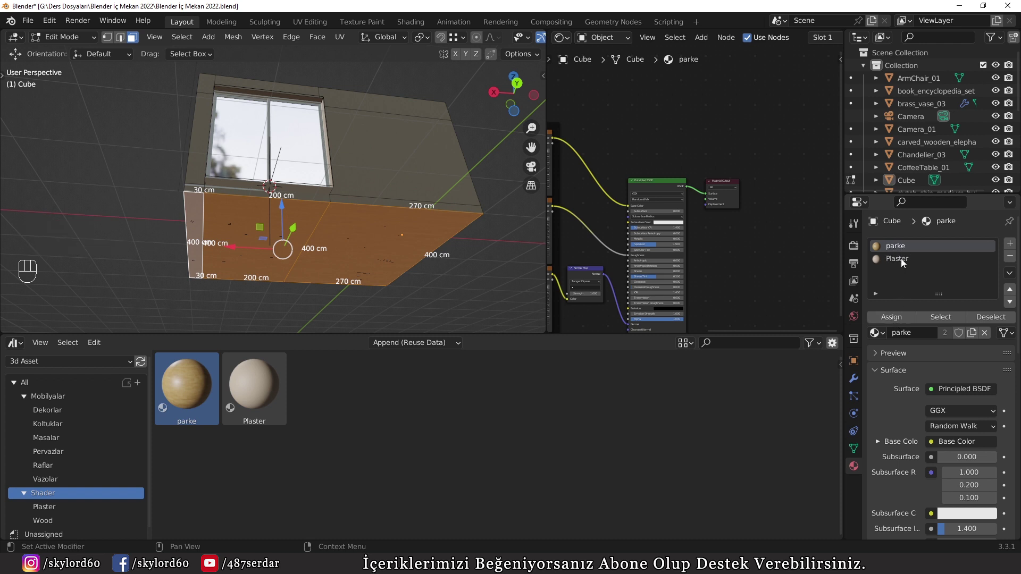
{"action": "left_click", "coordinate": [902, 321]}
{"action": "key", "text": "Tab"}
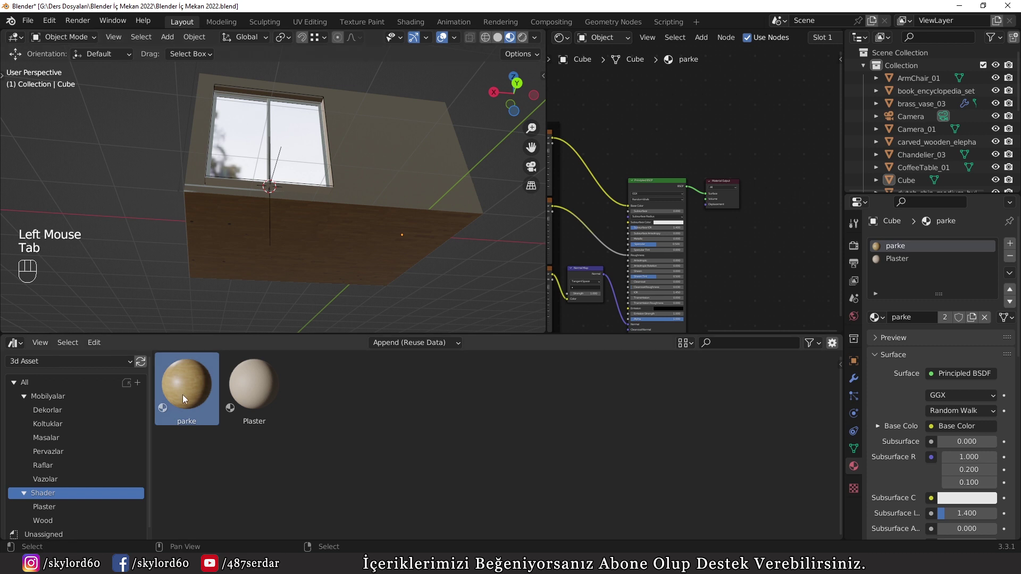
Step: Drop the parke material directly onto the floor and check the parquet under the plaster walls
{"action": "left_click", "coordinate": [185, 398]}
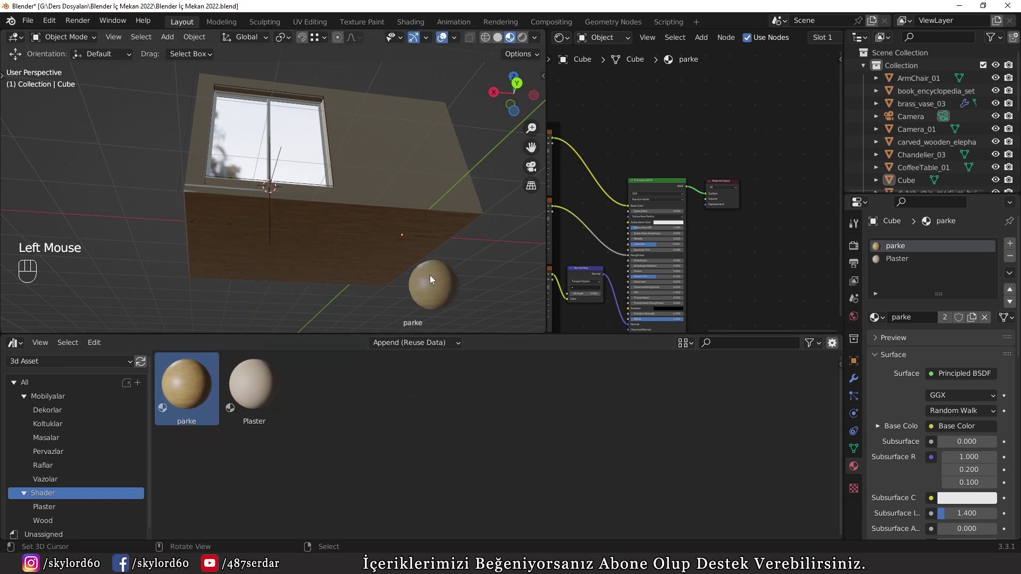
{"action": "left_click_drag", "start_coordinate": [408, 252], "coordinate": [288, 298]}
{"action": "left_click_drag", "start_coordinate": [315, 283], "coordinate": [388, 257]}
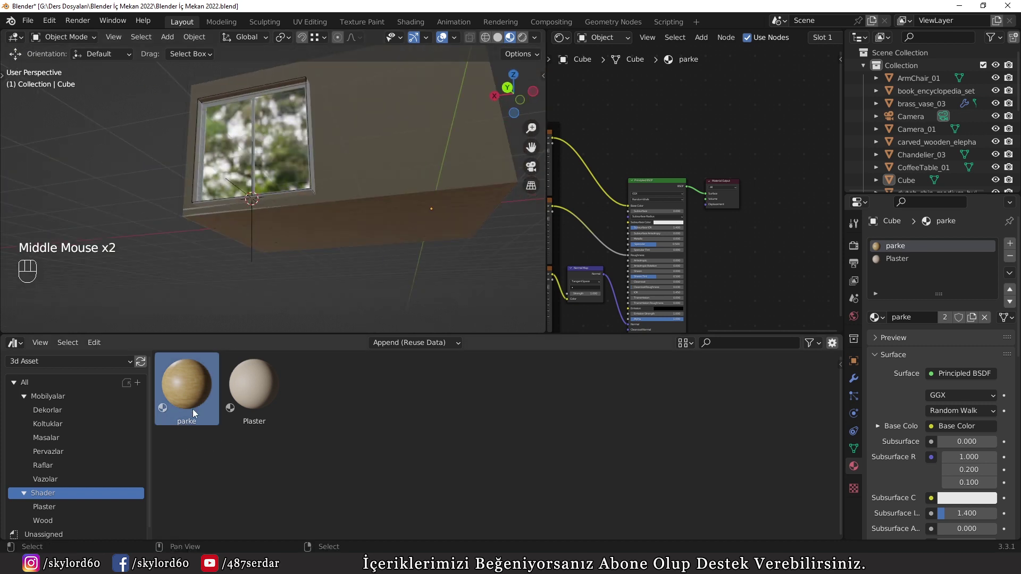
{"action": "scroll", "scroll_direction": "down", "scroll_amount": 3}
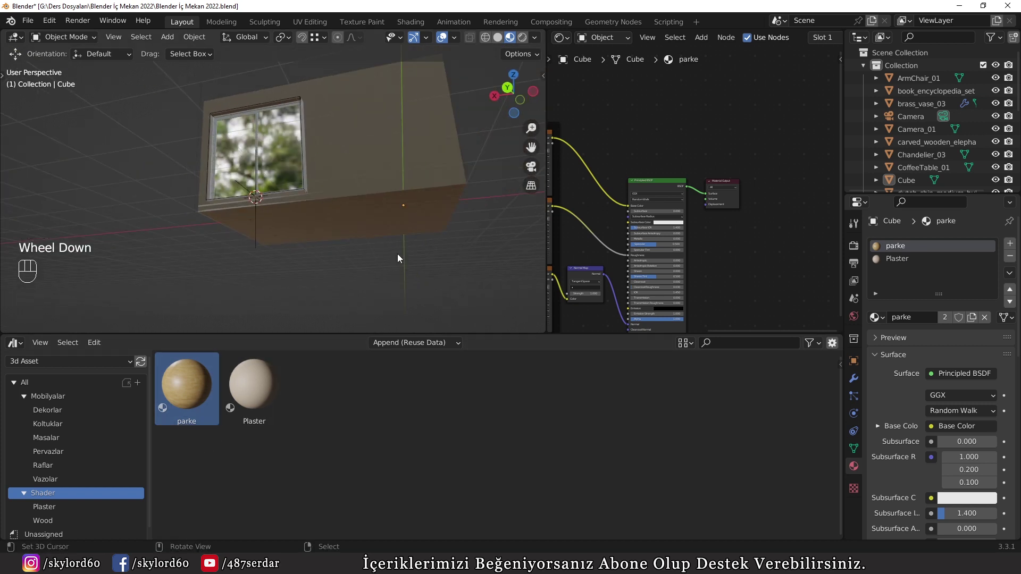
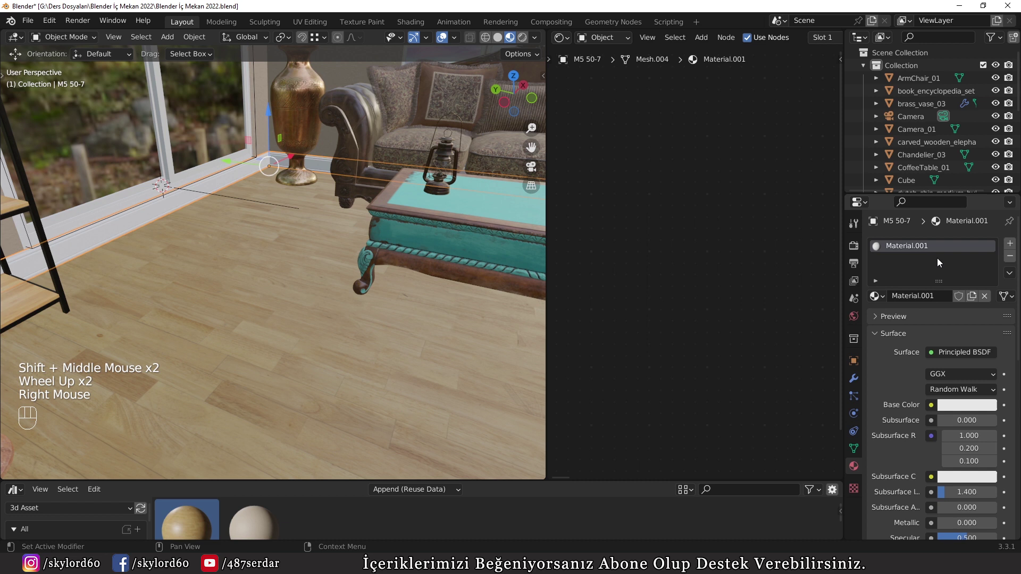
Step: Jump to the camera view inside the furnished room and clear the selection
{"action": "left_click_drag", "start_coordinate": [272, 164], "coordinate": [925, 345]}
{"action": "key", "text": "KP_0"}
{"action": "key", "text": "a"}
{"action": "key", "text": "a"}
{"action": "scroll", "scroll_direction": "down", "scroll_amount": 3}
Step: View through the camera in rendered shading and set the Cycles Device to CPU in Render Properties
{"action": "middle_click", "coordinate": [312, 325]}
{"action": "scroll", "scroll_direction": "down", "scroll_amount": 3}
{"action": "key", "text": "shift+z"}
{"action": "middle_click", "coordinate": [323, 302]}
{"action": "left_click_drag", "start_coordinate": [364, 234], "coordinate": [366, 269]}
{"action": "scroll", "scroll_direction": "up", "scroll_amount": 3}
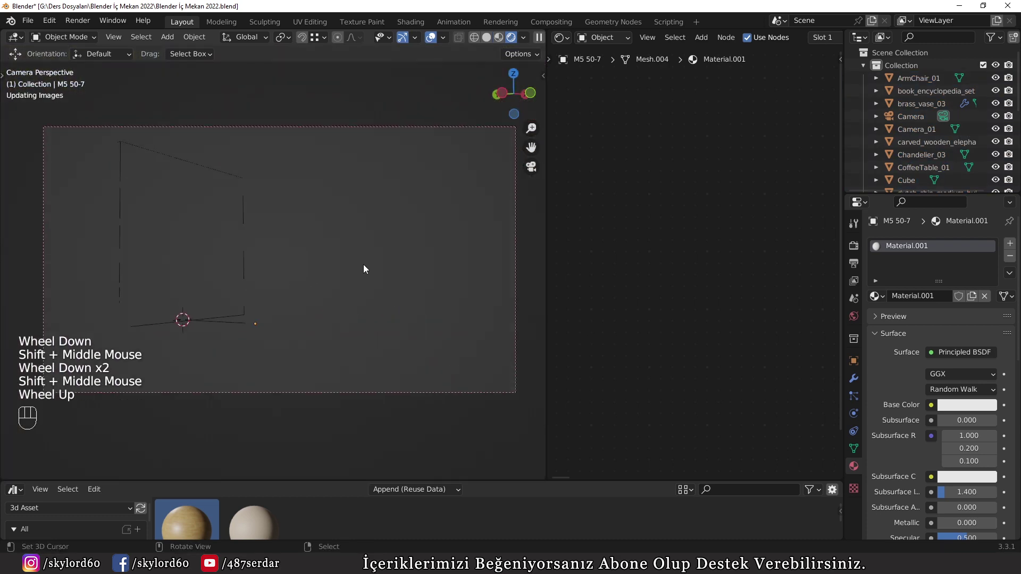
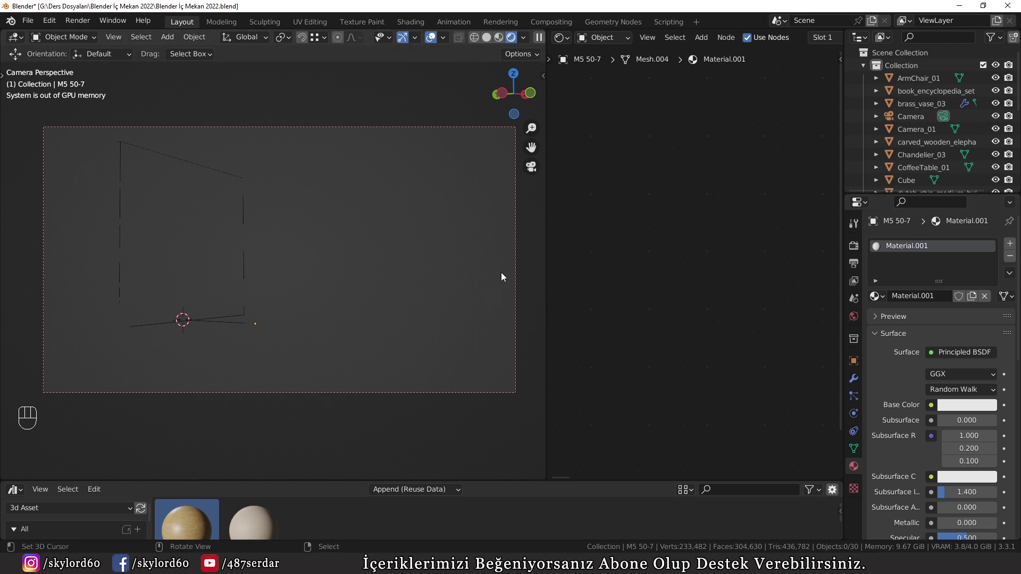
{"action": "left_click", "coordinate": [853, 243]}
Step: Enable Viewport Denoise under Cycles Sampling and move on to the World Properties
{"action": "left_click_drag", "start_coordinate": [962, 276], "coordinate": [313, 299]}
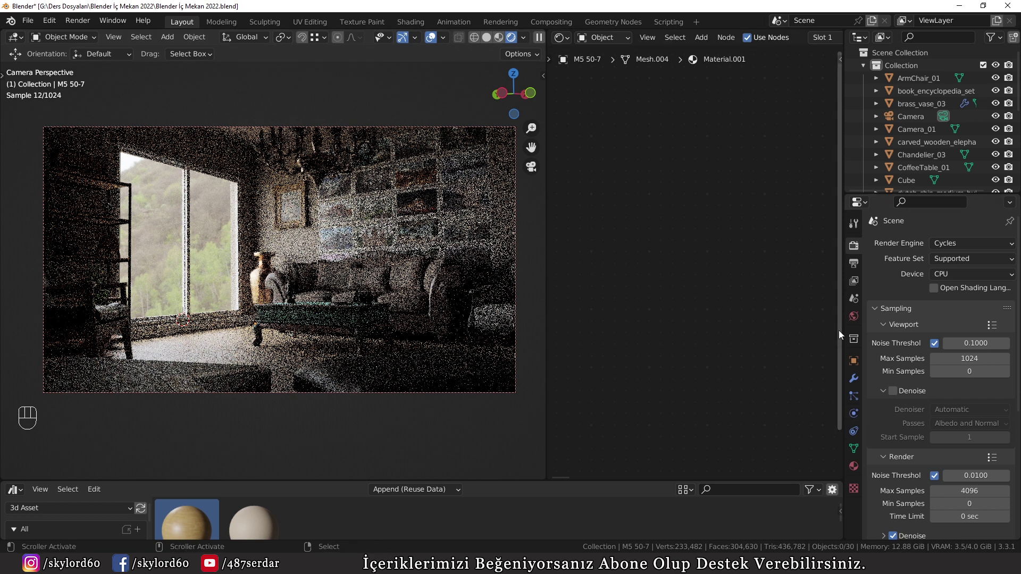
{"action": "left_click", "coordinate": [852, 317]}
{"action": "left_click", "coordinate": [854, 250]}
{"action": "left_click", "coordinate": [899, 396]}
{"action": "scroll", "scroll_direction": "down", "scroll_amount": 3}
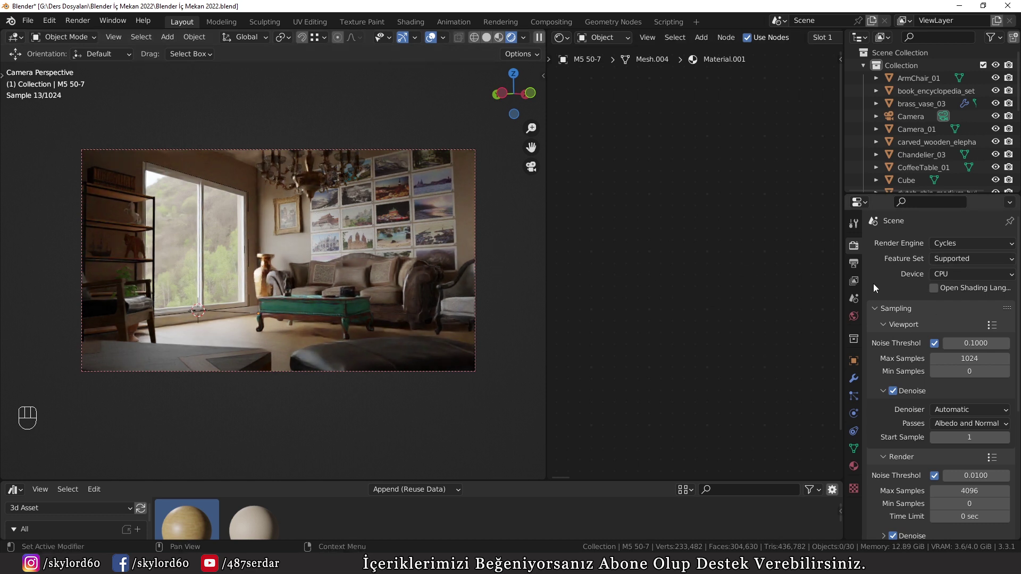
Step: Set the view transform to Standard and raise the HDRI Background Strength to 25
{"action": "left_click_drag", "start_coordinate": [857, 322], "coordinate": [489, 438]}
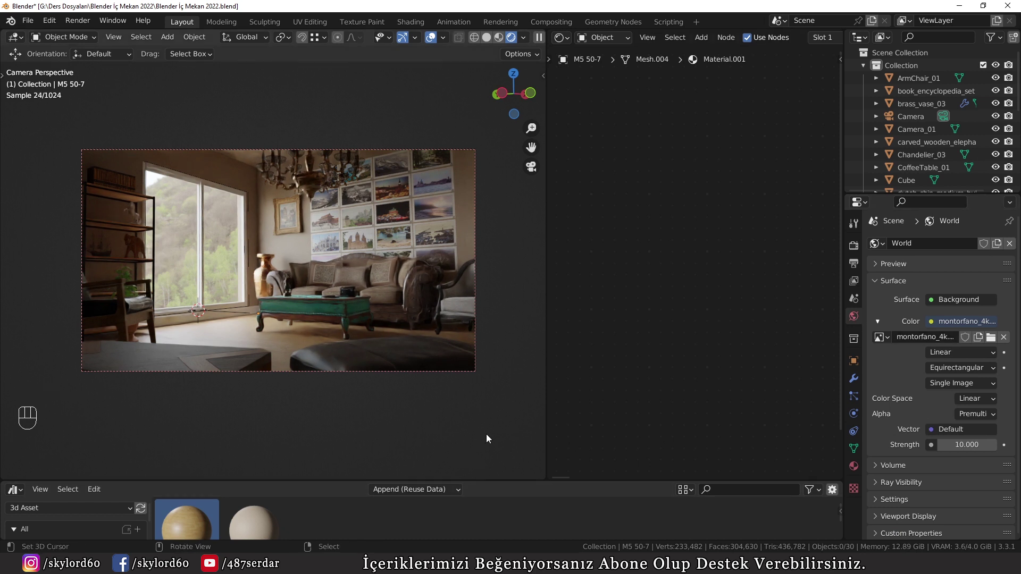
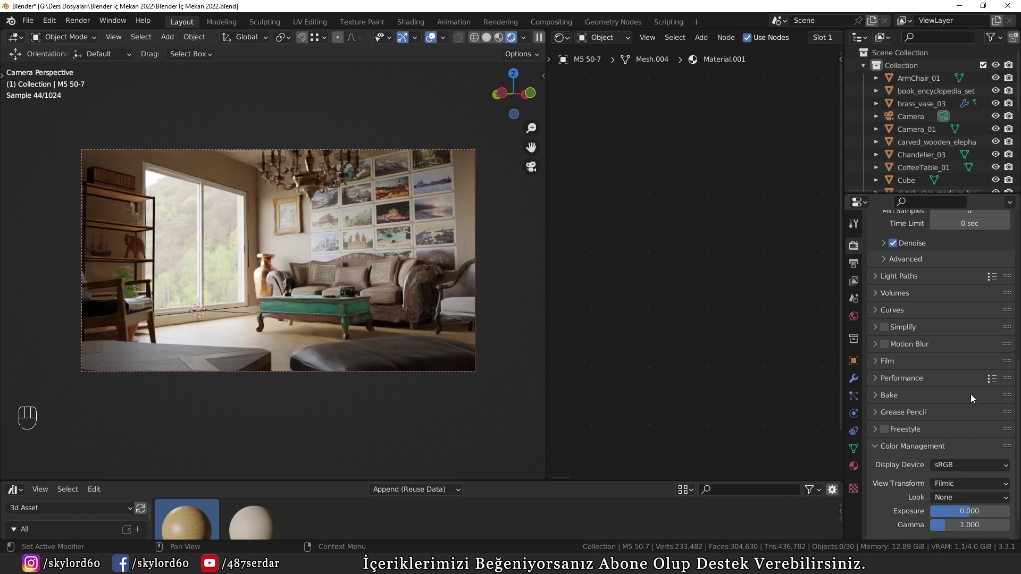
{"action": "left_click_drag", "start_coordinate": [953, 486], "coordinate": [946, 469]}
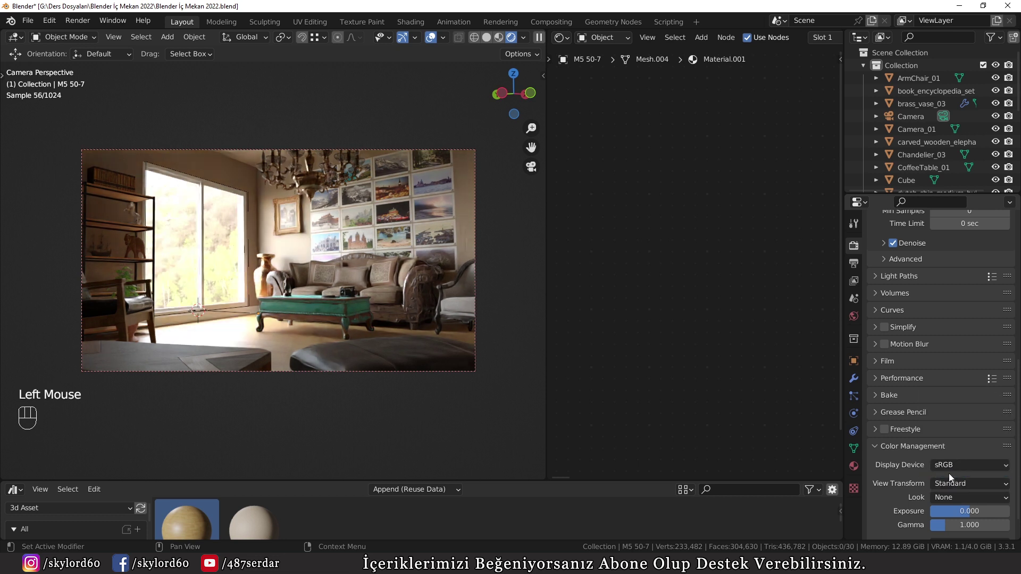
{"action": "left_click_drag", "start_coordinate": [953, 486], "coordinate": [953, 462]}
{"action": "scroll", "scroll_direction": "up", "scroll_amount": 3}
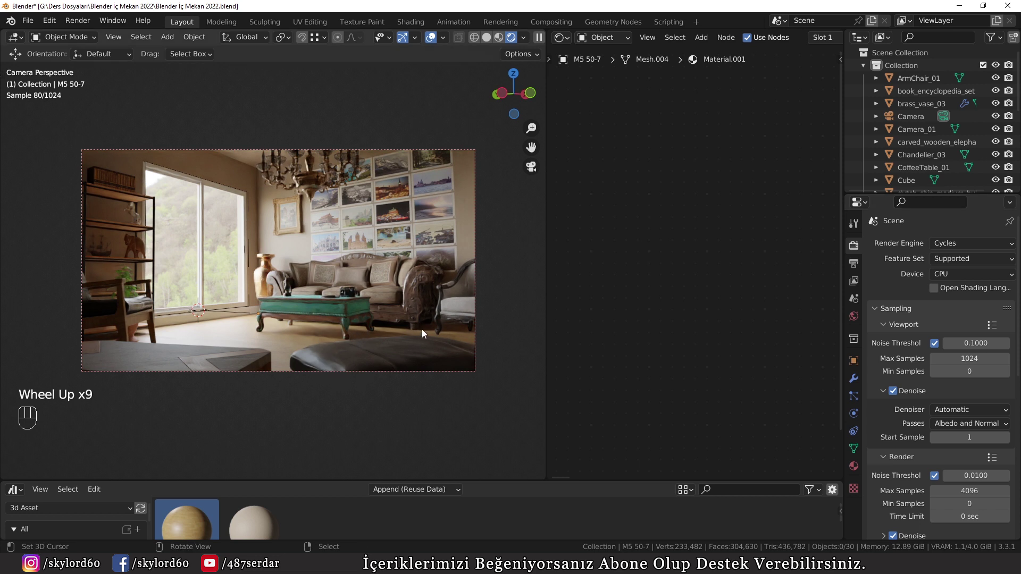
{"action": "left_click", "coordinate": [859, 320]}
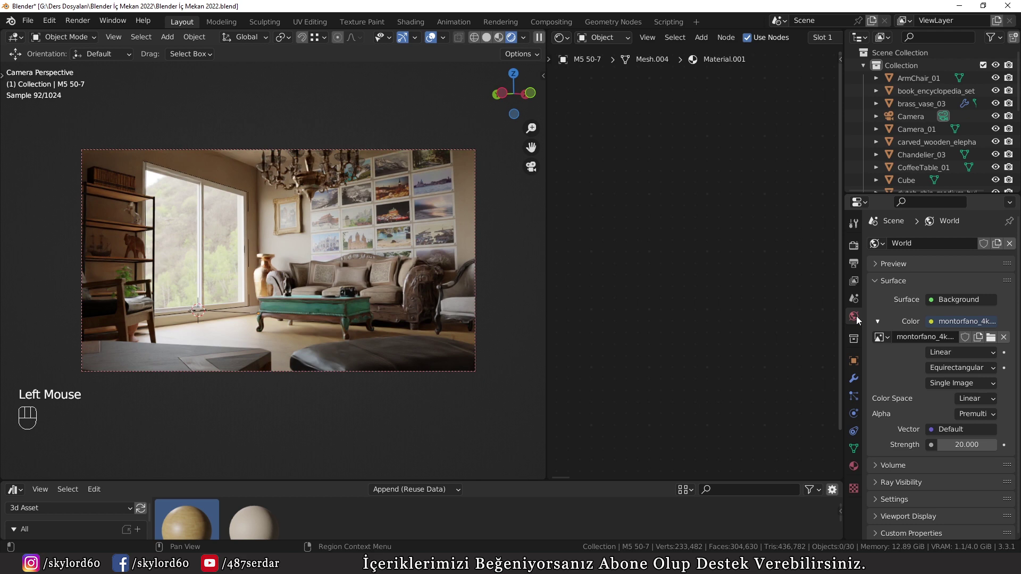
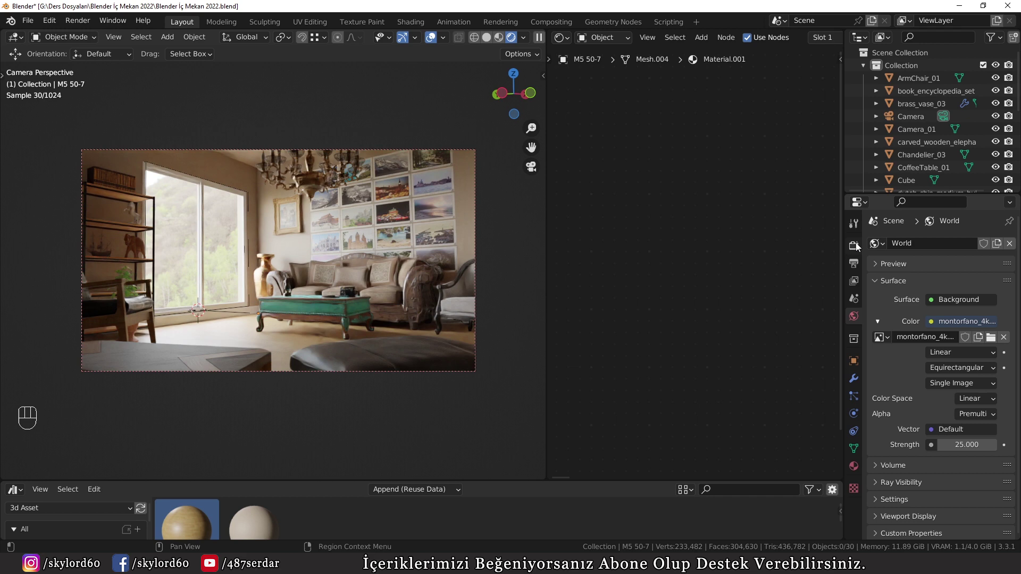
Step: Bring up the Cycles Film settings in Render Properties and scroll to its options
{"action": "left_click", "coordinate": [859, 246]}
{"action": "scroll", "scroll_direction": "down", "scroll_amount": 3}
{"action": "left_click", "coordinate": [888, 512]}
{"action": "scroll", "scroll_direction": "down", "scroll_amount": 3}
{"action": "left_click", "coordinate": [897, 512]}
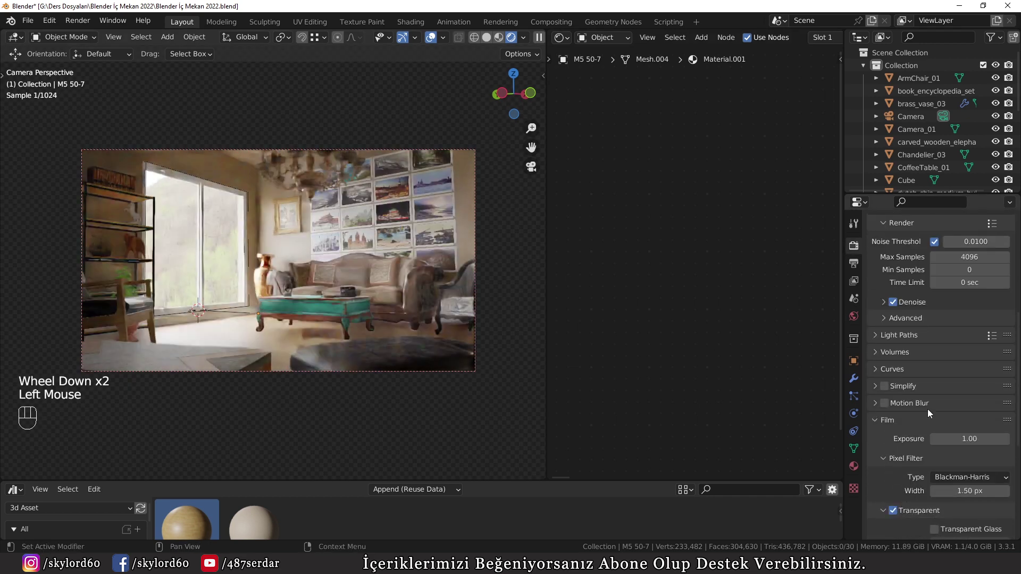
{"action": "scroll", "scroll_direction": "down", "scroll_amount": 3}
{"action": "scroll", "scroll_direction": "down", "scroll_amount": 3}
{"action": "scroll", "scroll_direction": "down", "scroll_amount": 3}
Step: Test the transparent film background and Transparent Glass, turn it off, and return to camera view
{"action": "left_click", "coordinate": [939, 471]}
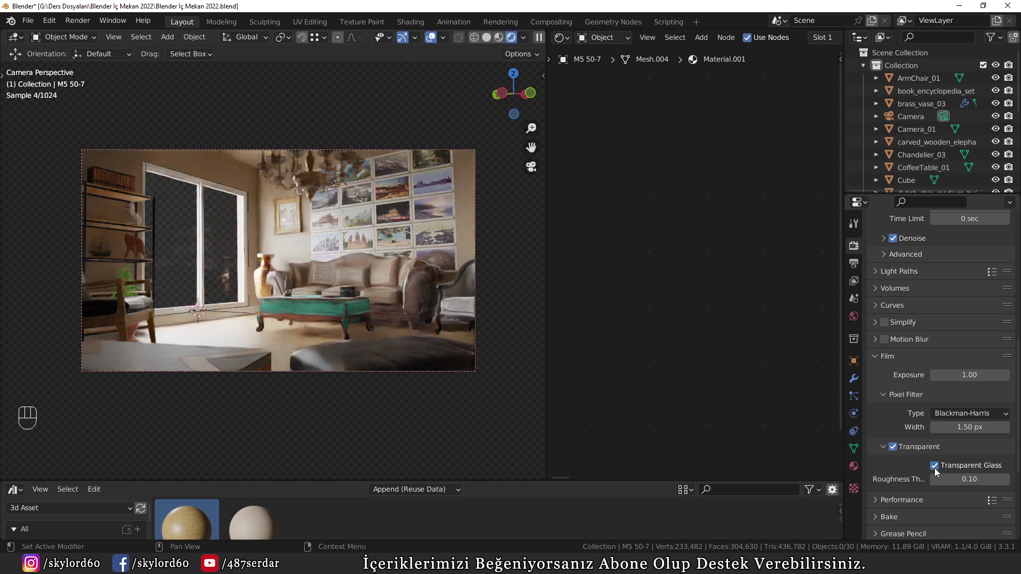
{"action": "left_click", "coordinate": [938, 470]}
{"action": "left_click", "coordinate": [896, 450]}
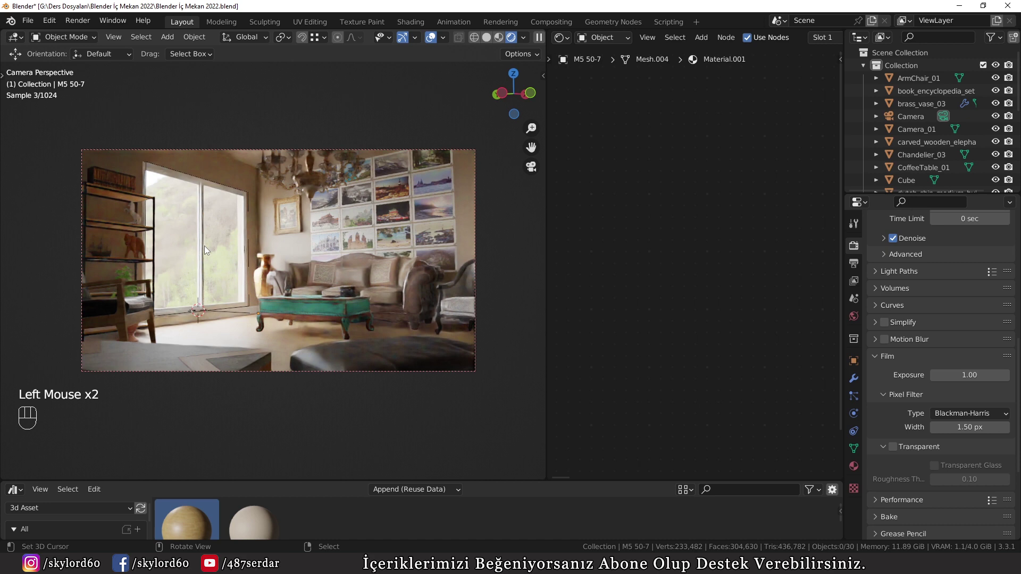
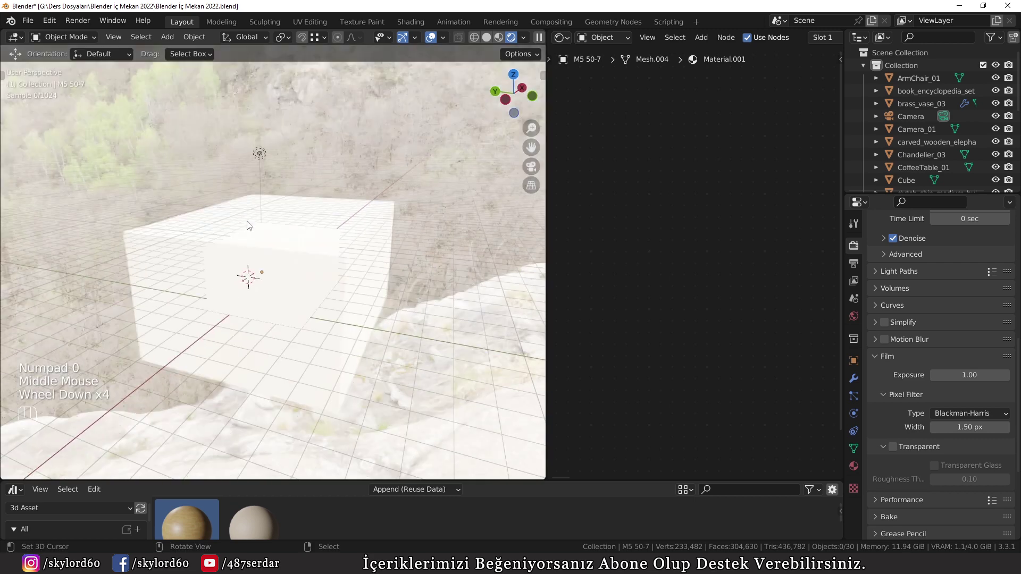
{"action": "right_click", "coordinate": [265, 170]}
{"action": "key", "text": "x"}
{"action": "key", "text": "KP_0"}
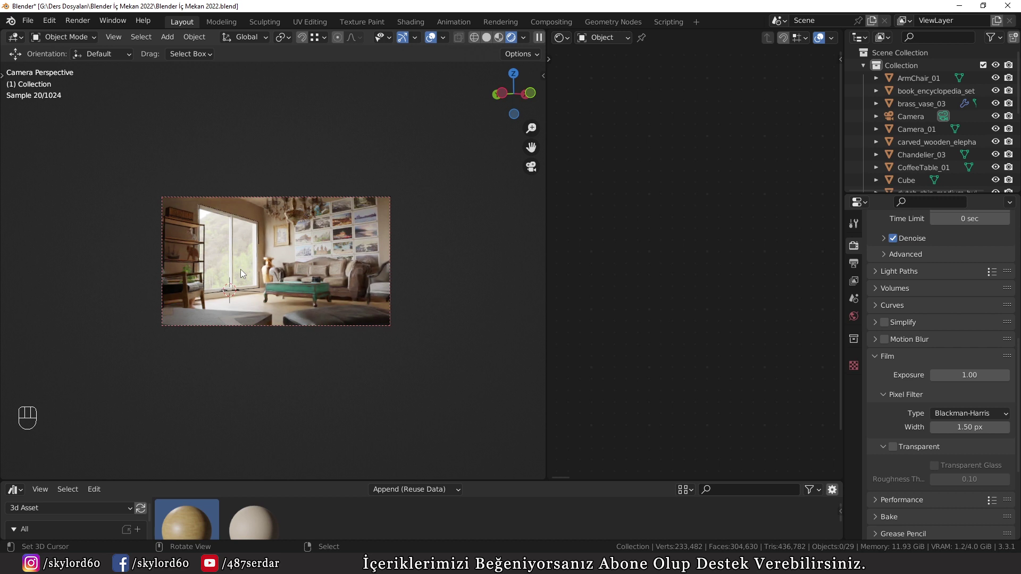
Step: Toggle Transparent and Transparent Glass several more times, leaving Transparent unchecked
{"action": "left_click", "coordinate": [942, 470]}
{"action": "left_click", "coordinate": [893, 452]}
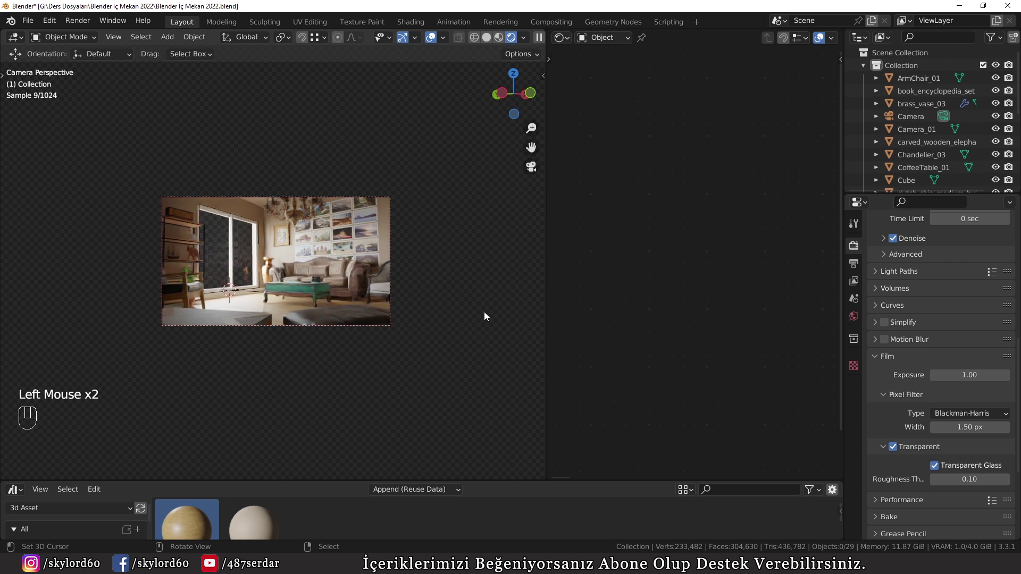
{"action": "left_click", "coordinate": [927, 455]}
{"action": "left_click", "coordinate": [940, 469]}
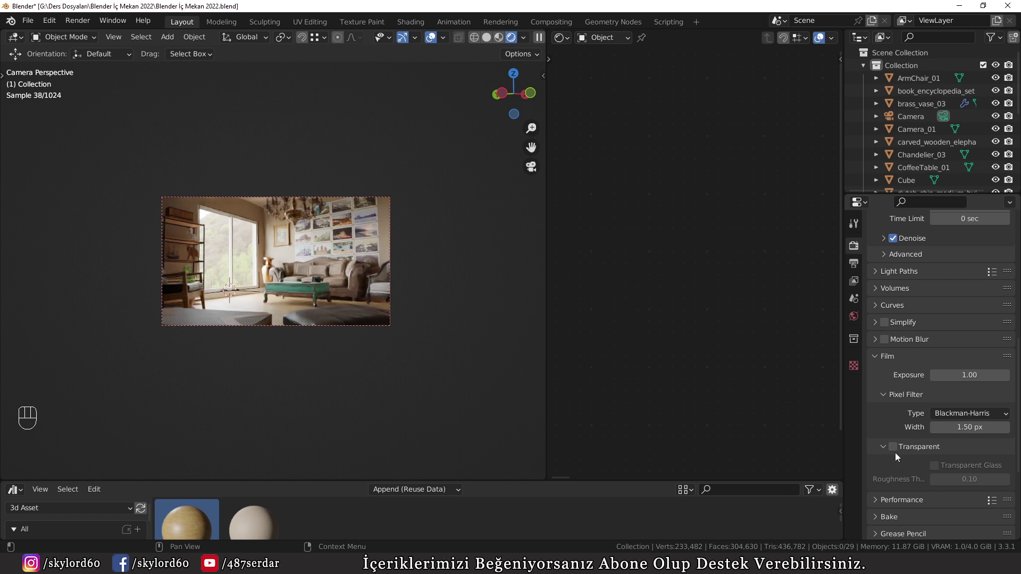
{"action": "left_click", "coordinate": [898, 454]}
{"action": "left_click", "coordinate": [939, 465]}
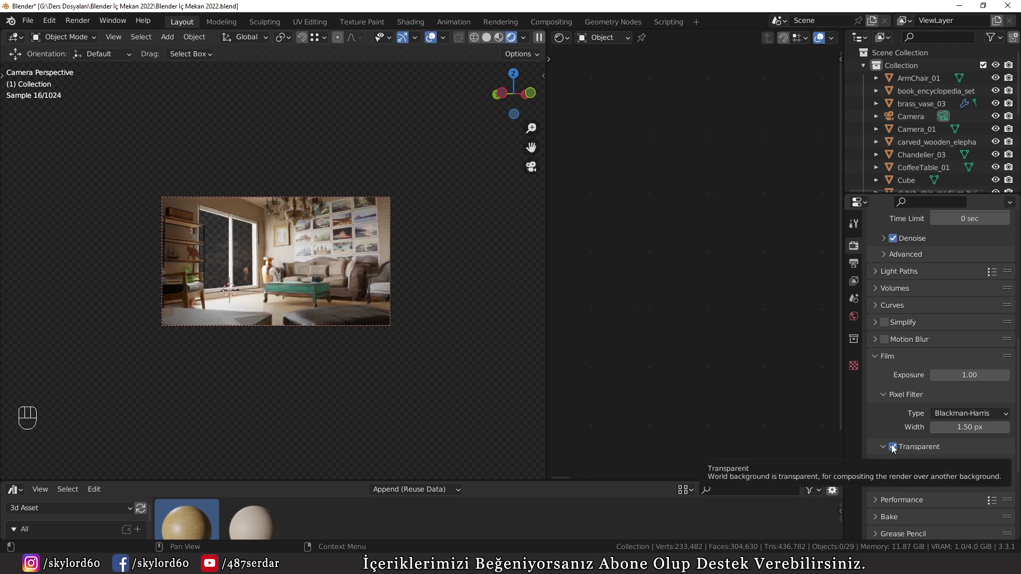
{"action": "left_click", "coordinate": [896, 447]}
{"action": "left_click", "coordinate": [939, 471]}
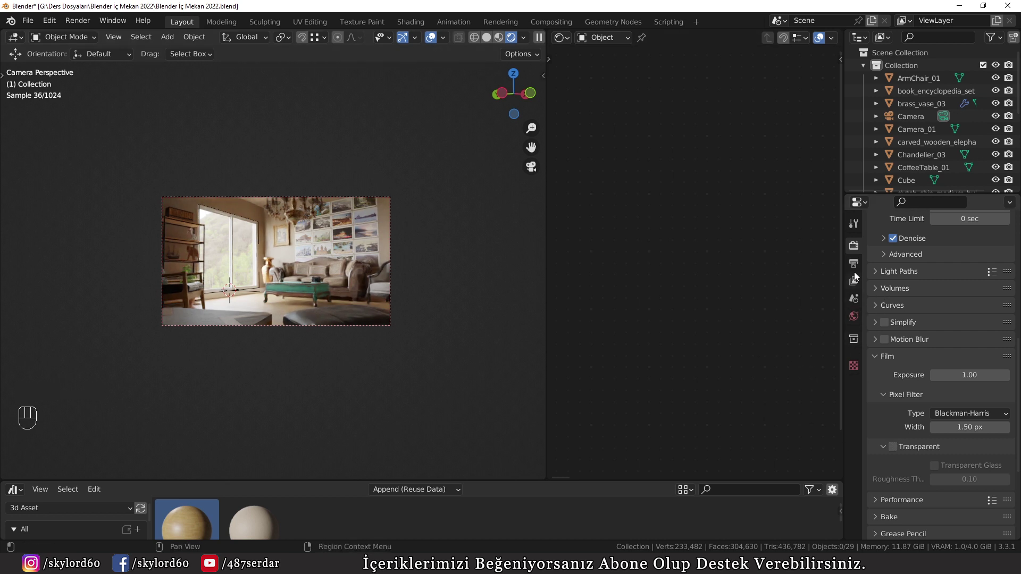
Step: Look through the View Layer Passes panel, expanding its sections
{"action": "left_click", "coordinate": [856, 285]}
{"action": "scroll", "scroll_direction": "up", "scroll_amount": 3}
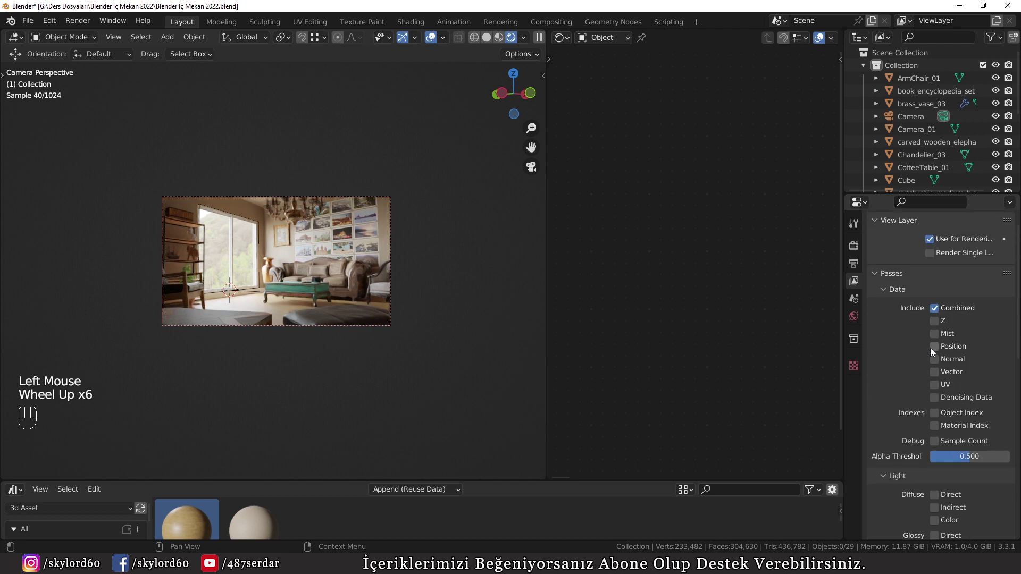
{"action": "left_click", "coordinate": [932, 328]}
{"action": "scroll", "scroll_direction": "up", "scroll_amount": 3}
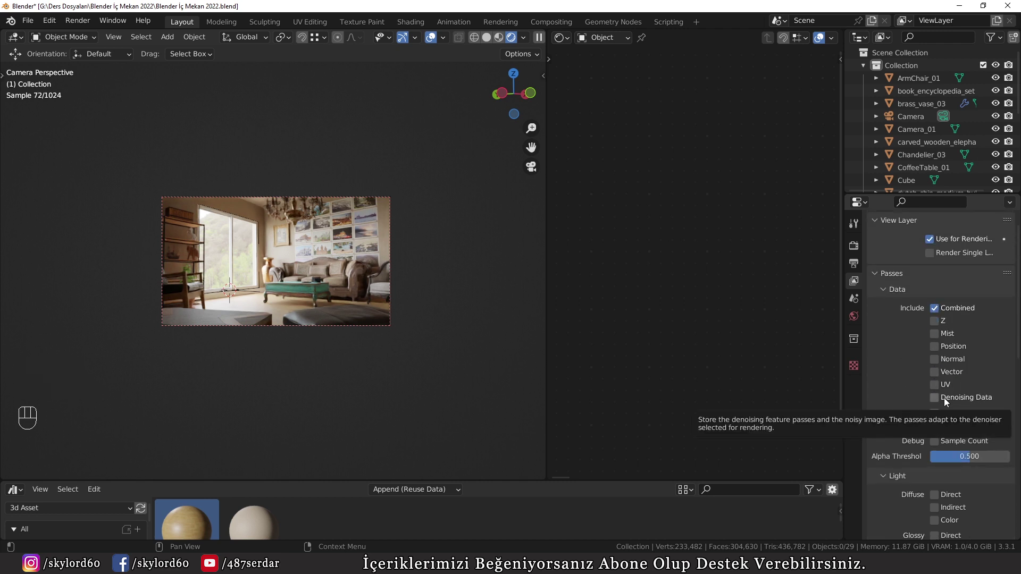
{"action": "left_click", "coordinate": [919, 392]}
{"action": "scroll", "scroll_direction": "down", "scroll_amount": 3}
{"action": "scroll", "scroll_direction": "down", "scroll_amount": 3}
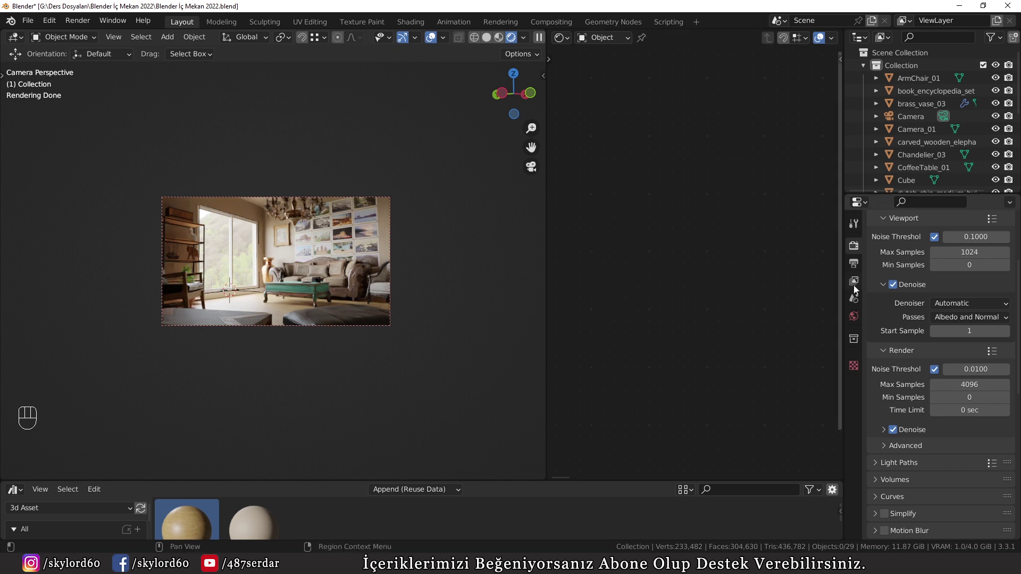
Step: Turn off Noise Threshold and Denoise for the final render in Sampling
{"action": "left_click", "coordinate": [857, 285]}
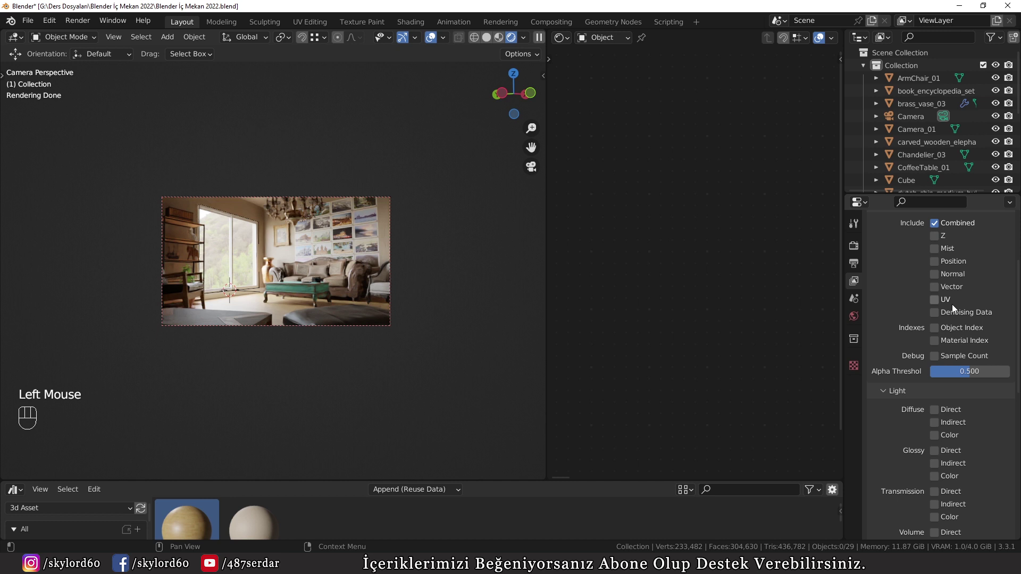
{"action": "left_click", "coordinate": [941, 314]}
{"action": "left_click", "coordinate": [858, 242]}
{"action": "left_click", "coordinate": [895, 431]}
Step: Enable the Denoising Data, Glossy Direct/Indirect/Color and Ambient Occlusion render passes
{"action": "left_click", "coordinate": [936, 370]}
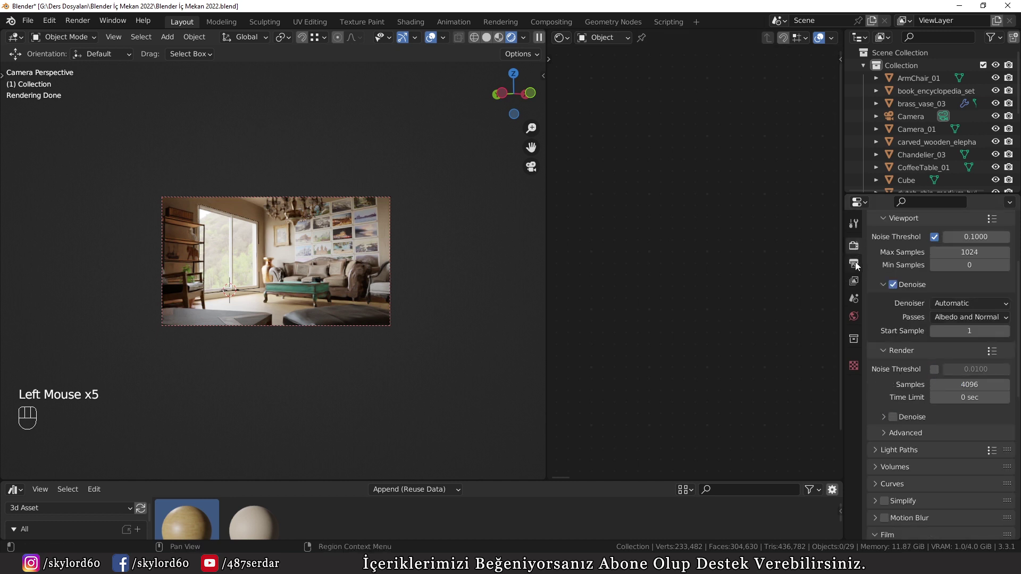
{"action": "left_click", "coordinate": [857, 276]}
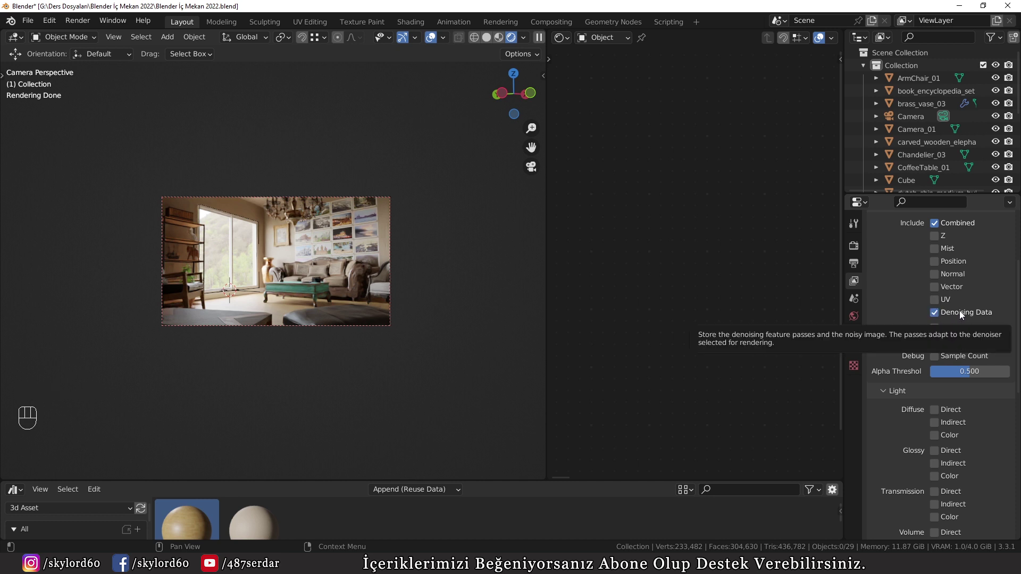
{"action": "scroll", "scroll_direction": "down", "scroll_amount": 3}
{"action": "left_click", "coordinate": [937, 348]}
{"action": "scroll", "scroll_direction": "down", "scroll_amount": 3}
{"action": "scroll", "scroll_direction": "down", "scroll_amount": 3}
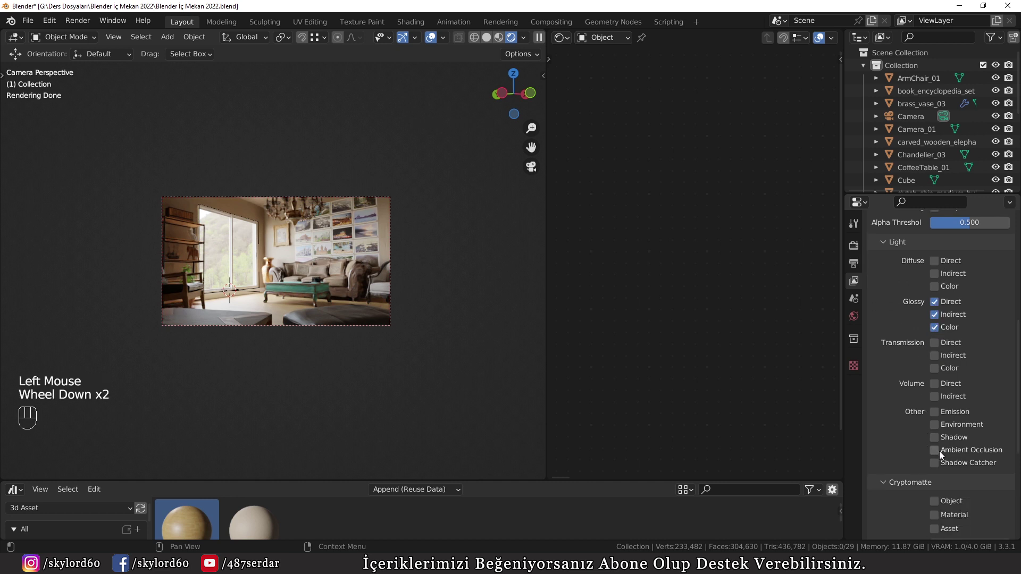
{"action": "left_click", "coordinate": [942, 456]}
{"action": "scroll", "scroll_direction": "down", "scroll_amount": 3}
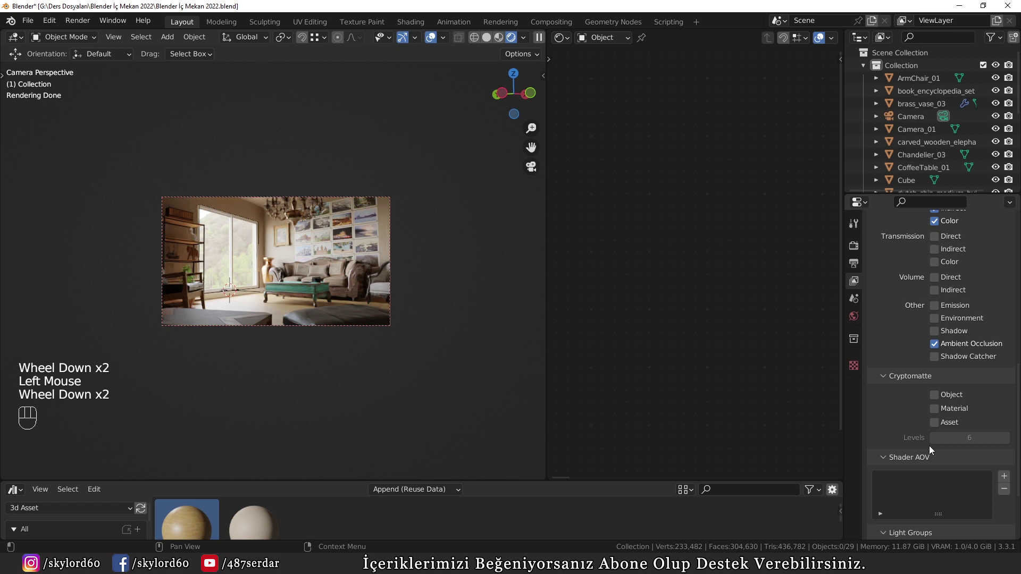
{"action": "scroll", "scroll_direction": "down", "scroll_amount": 3}
{"action": "scroll", "scroll_direction": "up", "scroll_amount": 3}
Step: Return to the render Sampling settings and review them
{"action": "left_click", "coordinate": [859, 247]}
{"action": "scroll", "scroll_direction": "down", "scroll_amount": 3}
{"action": "scroll", "scroll_direction": "up", "scroll_amount": 3}
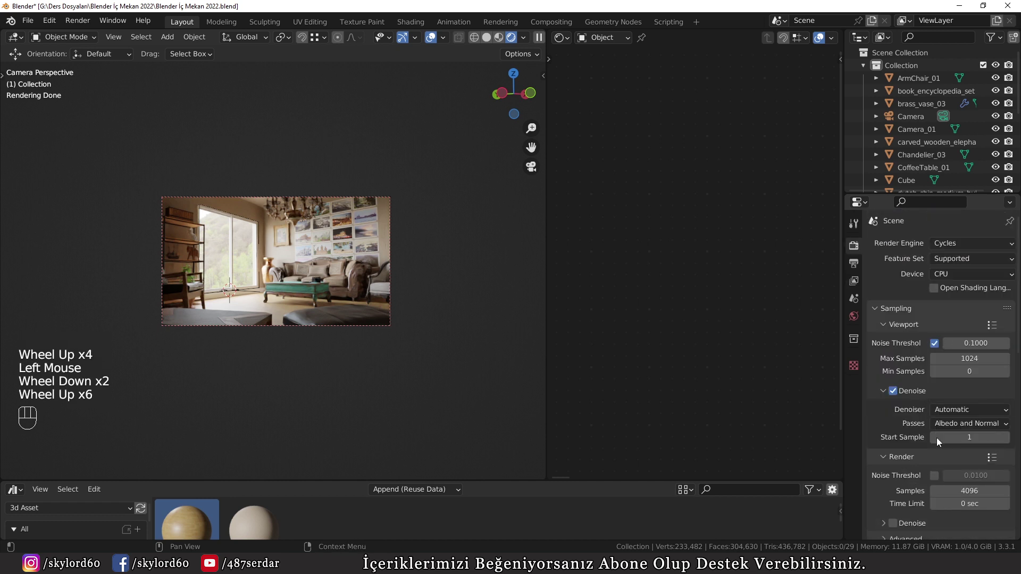
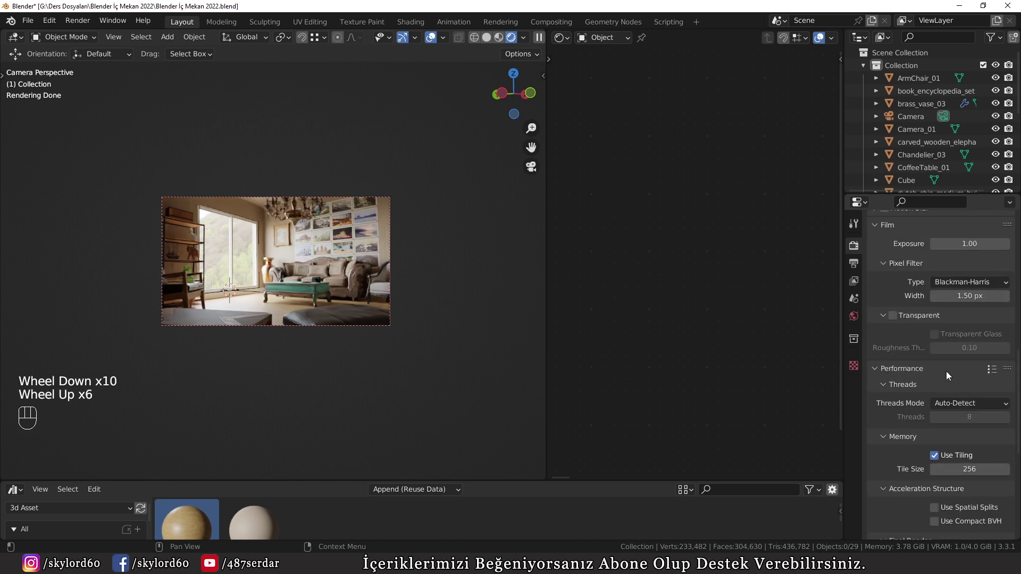
{"action": "scroll", "scroll_direction": "up", "scroll_amount": 3}
Step: Switch the viewport to Solid shading, save the blend file, and set Device to GPU Compute
{"action": "key", "text": "z"}
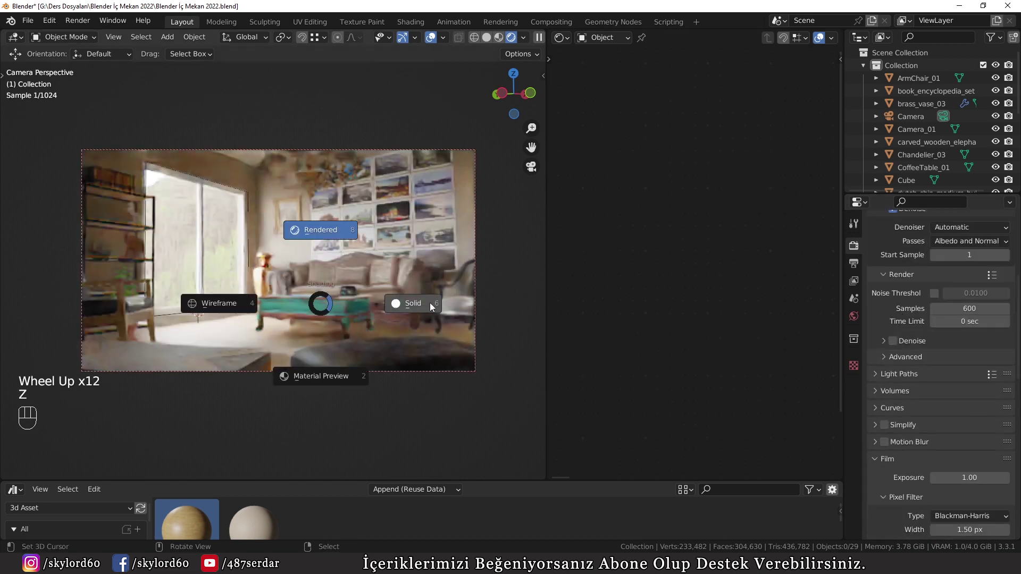
{"action": "scroll", "scroll_direction": "down", "scroll_amount": 3}
{"action": "scroll", "scroll_direction": "up", "scroll_amount": 3}
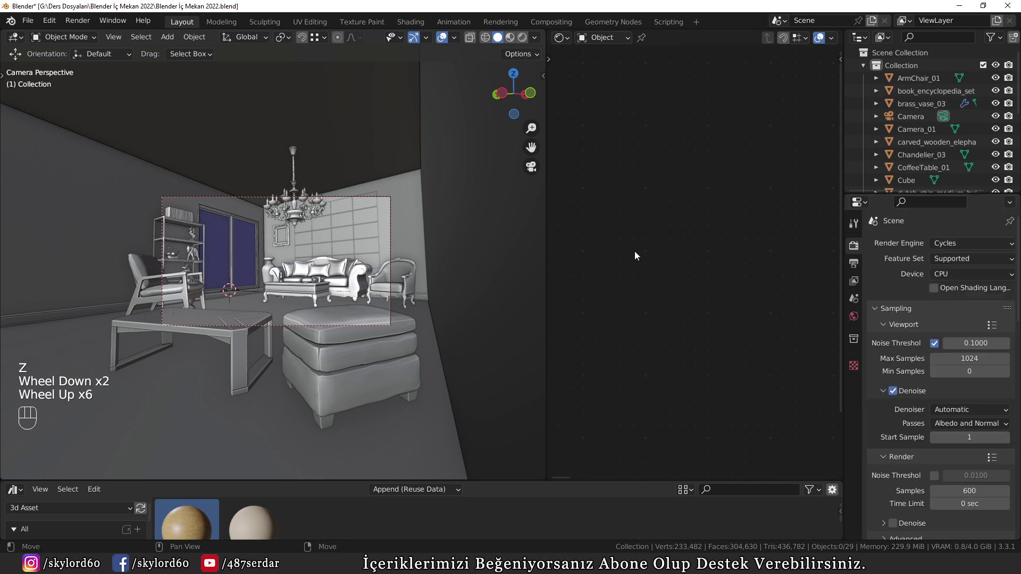
{"action": "scroll", "scroll_direction": "up", "scroll_amount": 3}
{"action": "key", "text": "ctrl+s"}
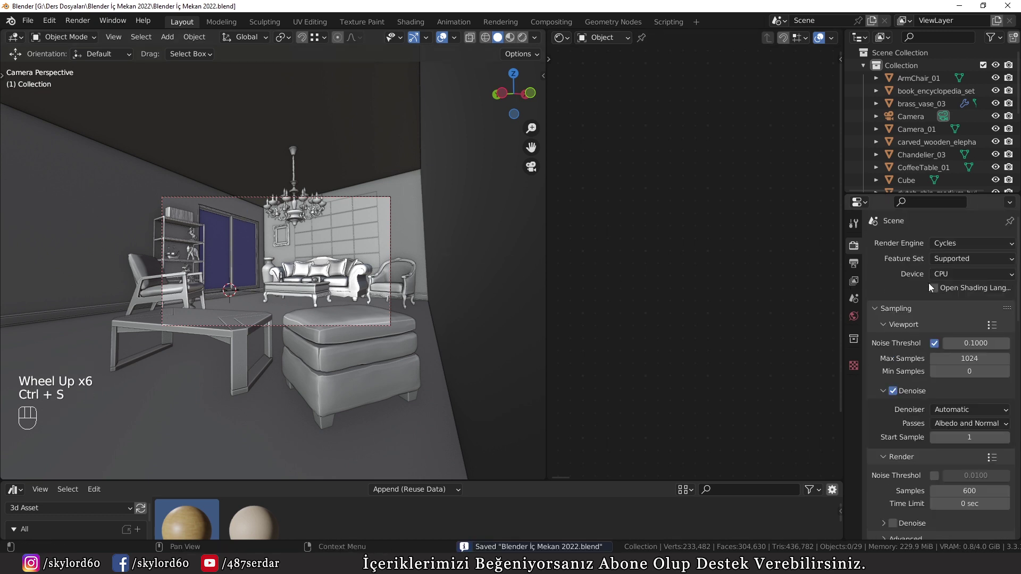
{"action": "left_click_drag", "start_coordinate": [954, 276], "coordinate": [947, 305]}
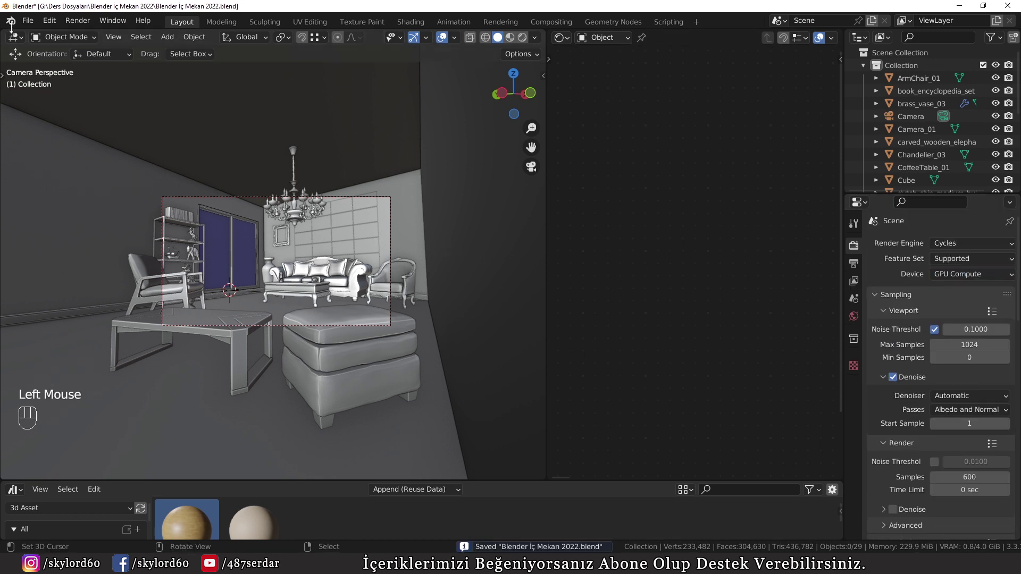
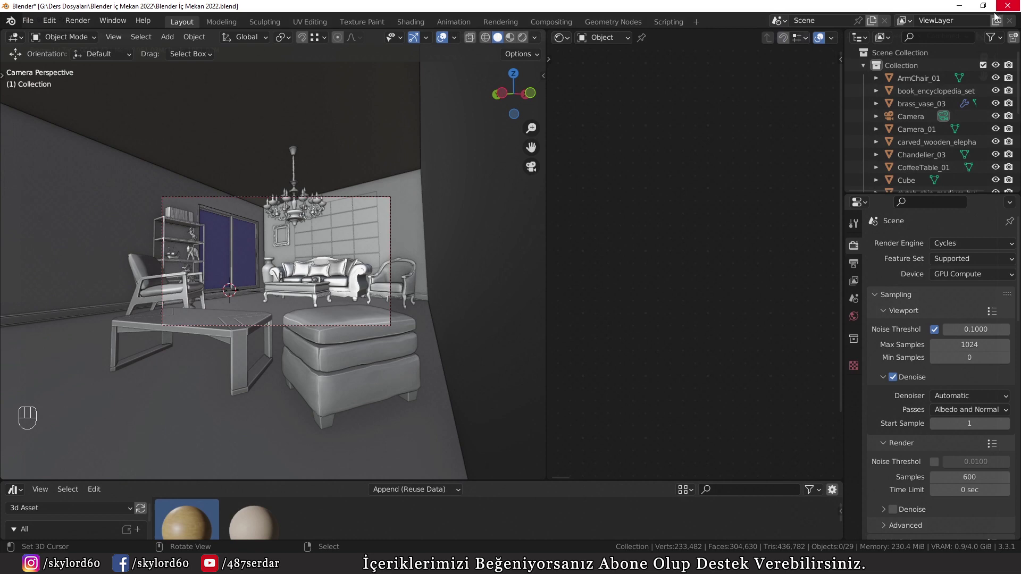
Step: Save the changed preferences from the hamburger menu and close the Preferences window
{"action": "left_click_drag", "start_coordinate": [55, 22], "coordinate": [77, 203]}
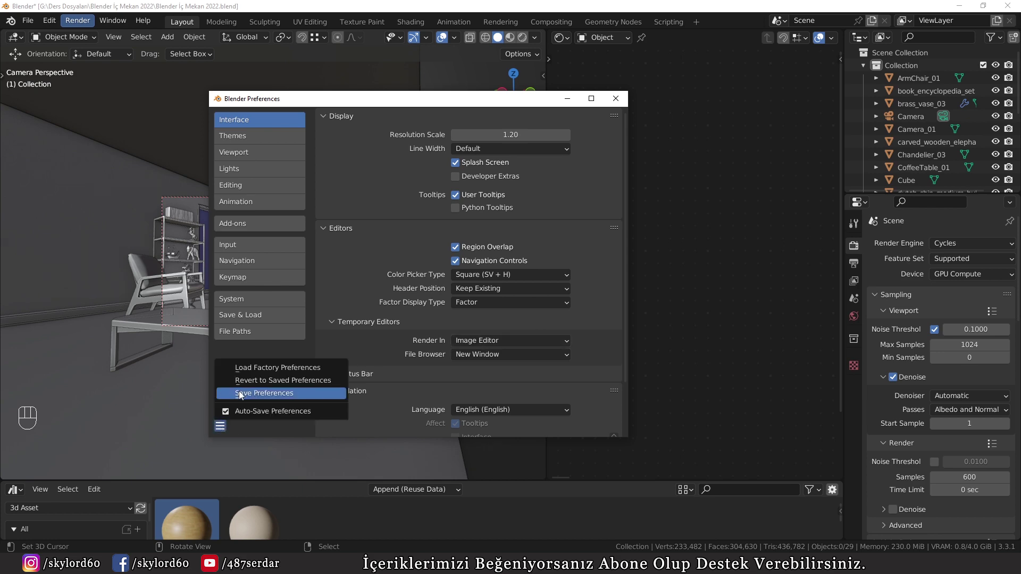
{"action": "left_click", "coordinate": [99, 42]}
{"action": "left_click", "coordinate": [345, 375]}
{"action": "scroll", "scroll_direction": "down", "scroll_amount": 3}
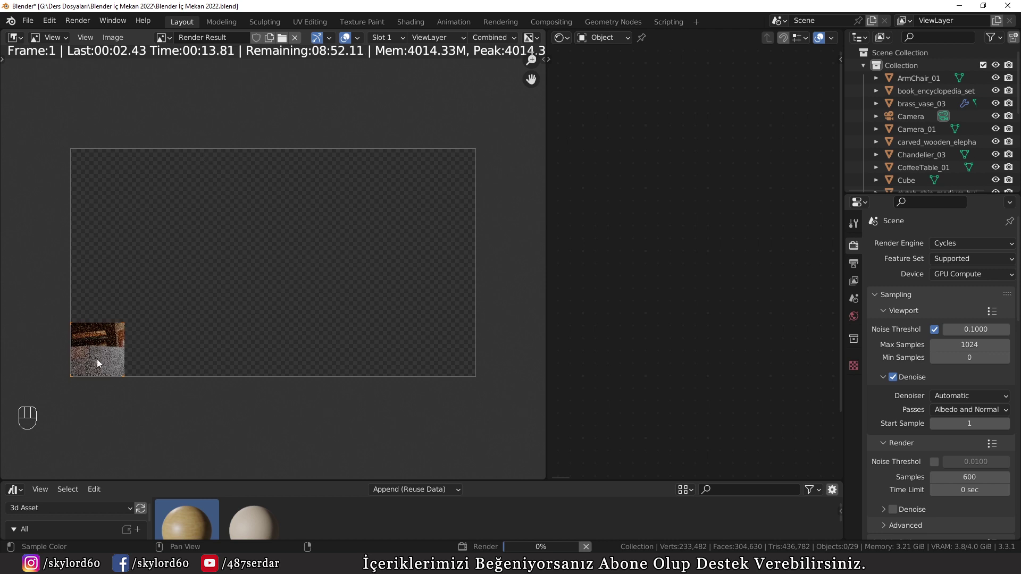
{"action": "scroll", "scroll_direction": "up", "scroll_amount": 3}
{"action": "middle_click", "coordinate": [84, 388]}
{"action": "scroll", "scroll_direction": "up", "scroll_amount": 3}
{"action": "middle_click", "coordinate": [333, 189]}
{"action": "scroll", "scroll_direction": "down", "scroll_amount": 3}
{"action": "scroll", "scroll_direction": "down", "scroll_amount": 3}
{"action": "scroll", "scroll_direction": "down", "scroll_amount": 3}
{"action": "middle_click", "coordinate": [378, 305]}
{"action": "scroll", "scroll_direction": "down", "scroll_amount": 3}
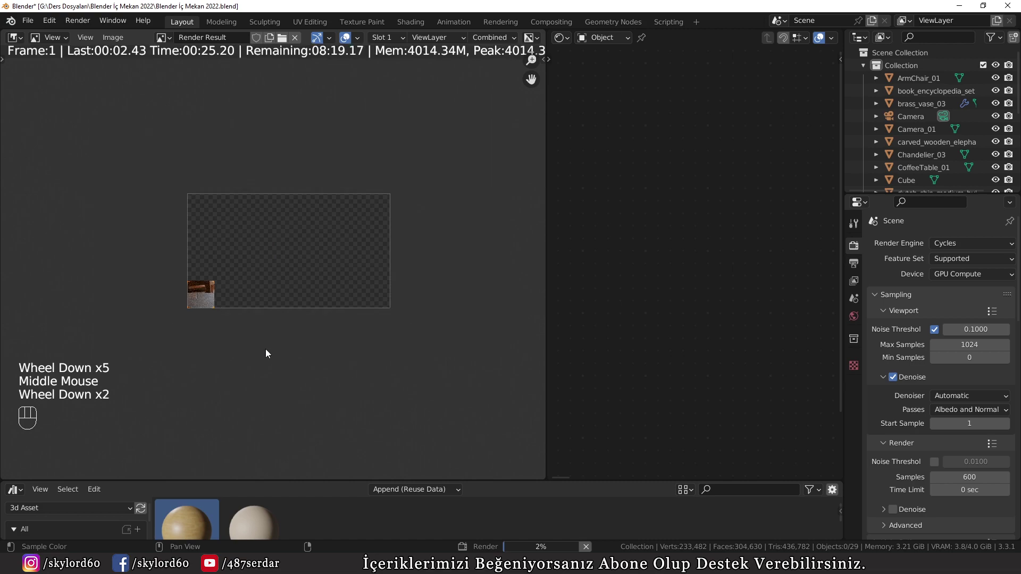